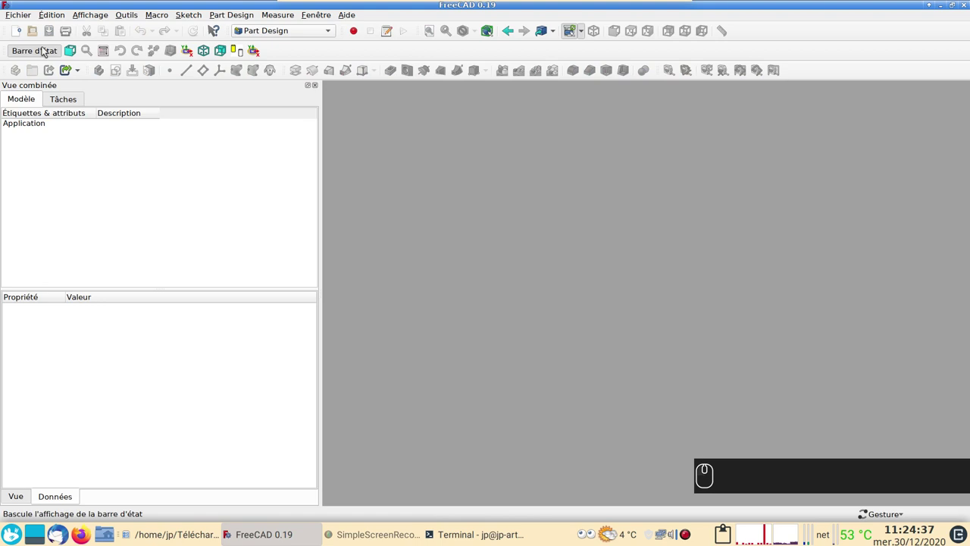
Start a new document and switch to the Spreadsheet workbench to add a spreadsheet.
left_click(18, 34)
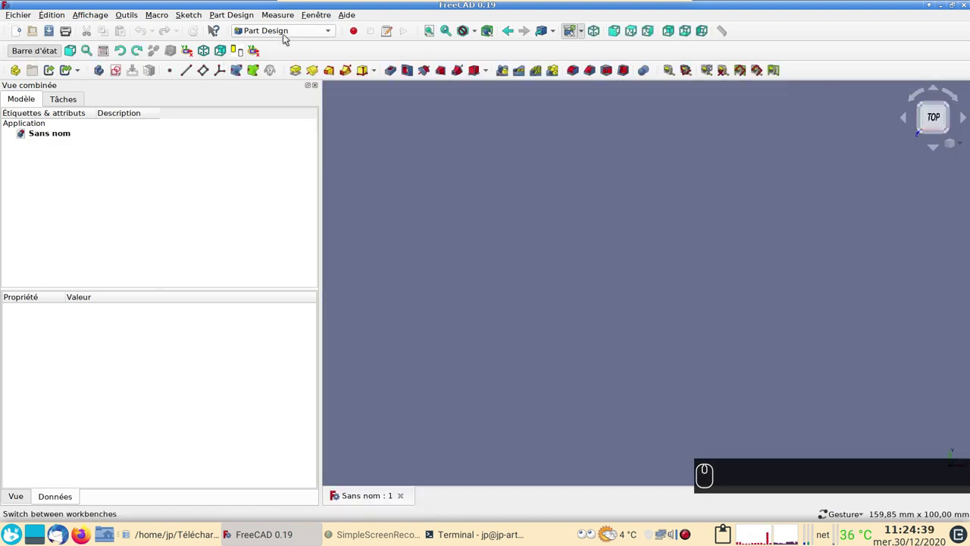
left_click(296, 28)
left_click(293, 103)
Open the spreadsheet and label cell A1 Largeur.
left_click_drag(17, 69, 139, 137)
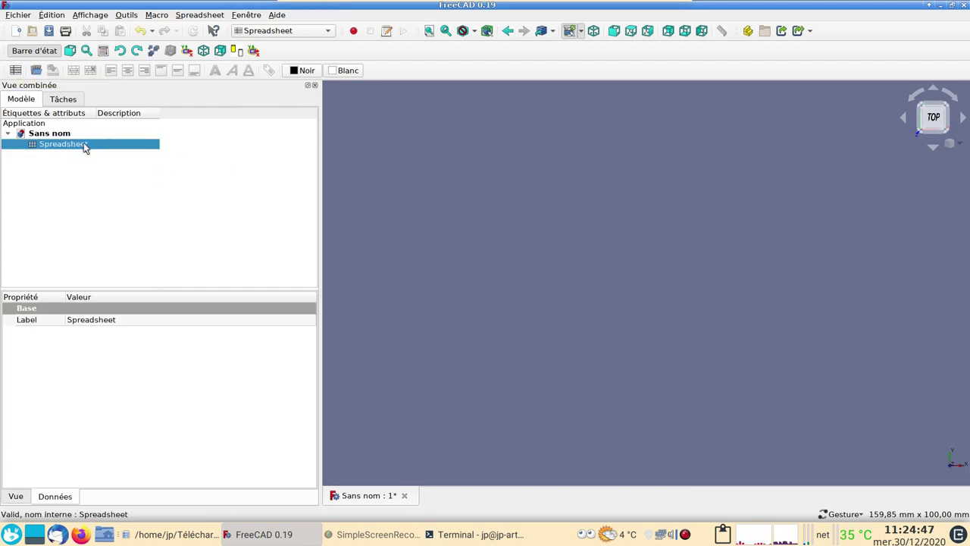
left_click_drag(89, 146, 421, 169)
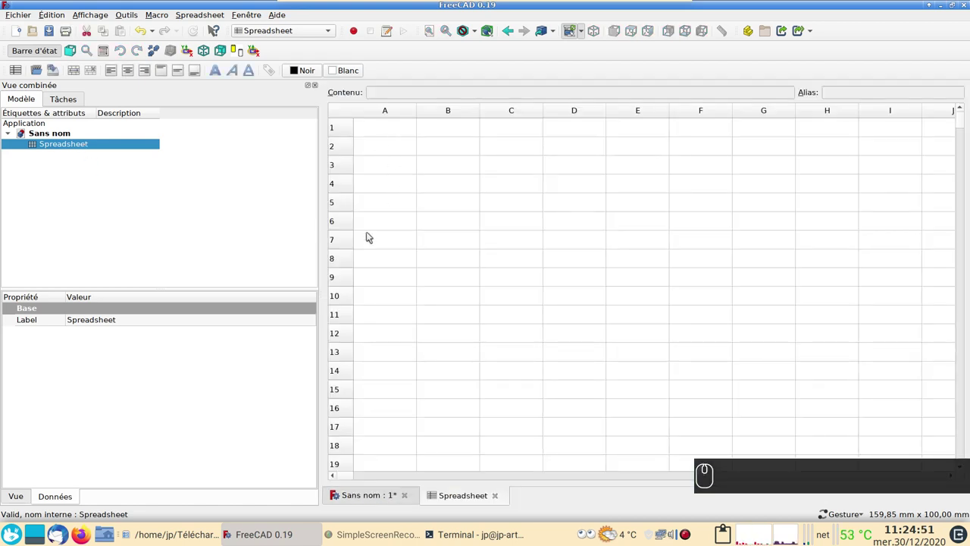
left_click(391, 133)
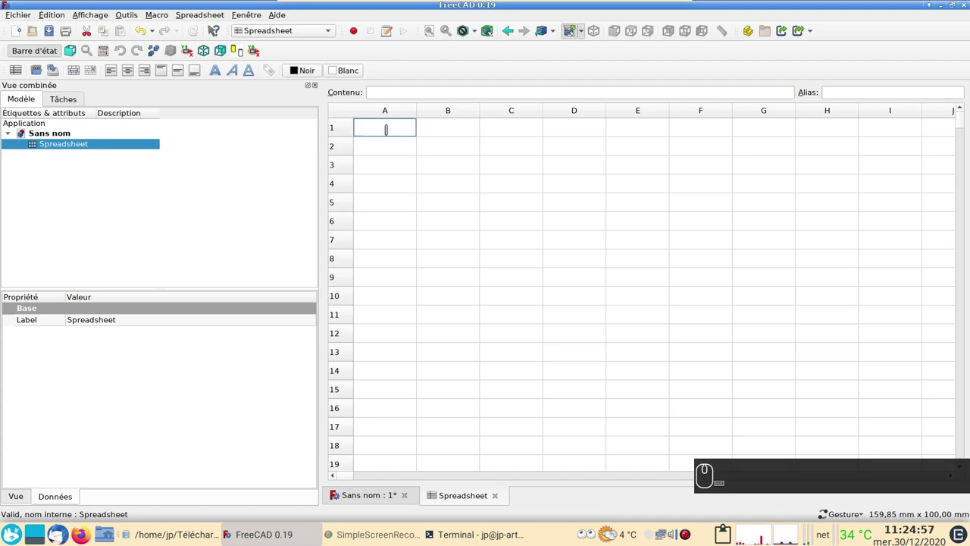
key("shift+l")
key("a")
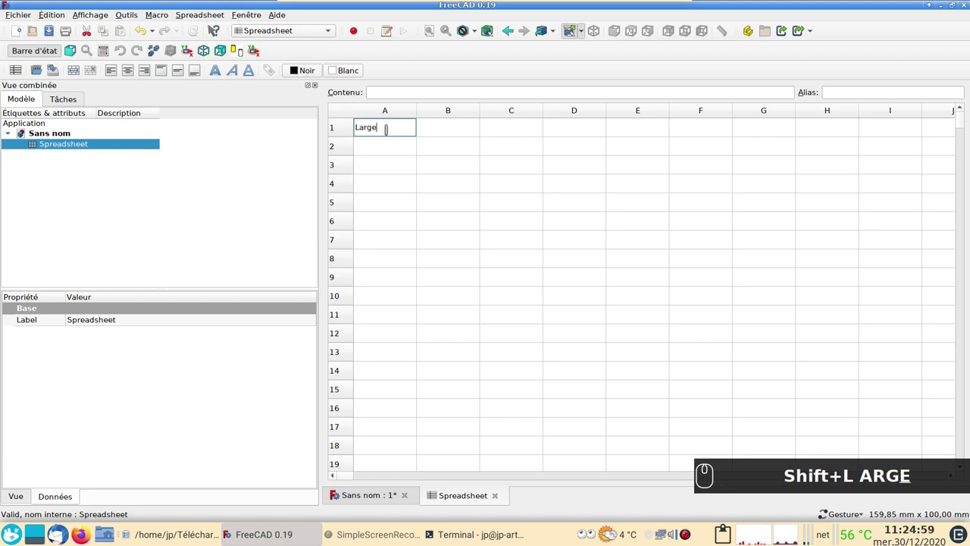
key("Return")
type("ARGEUR")
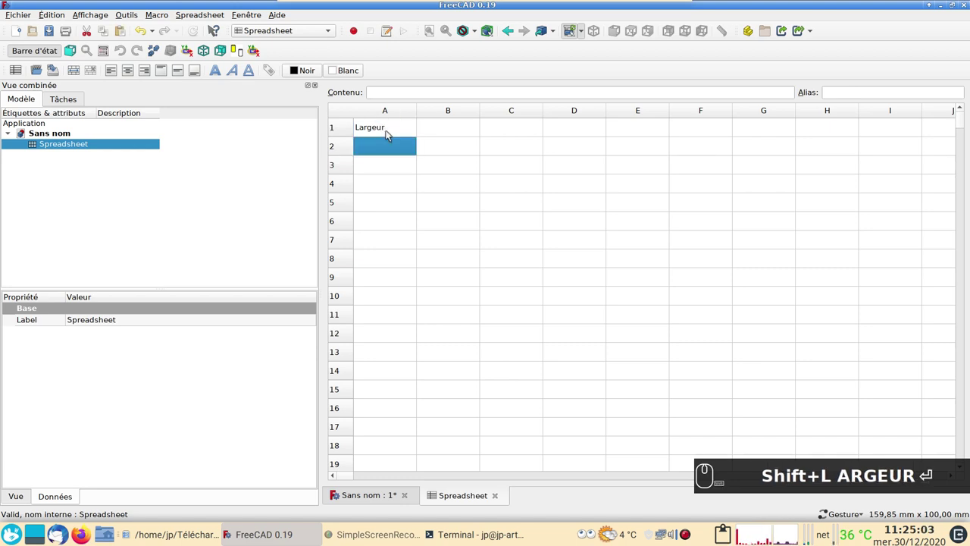
Label cells A2 and A3 Hauteur and Epaisseur.
type("au")
key("BackSpace")
key("BackSpace")
type("teur")
left_click(375, 173)
key("shift+e")
type("UTEURpa")
type("⌫ UTEUR Shift+E PAIsseur")
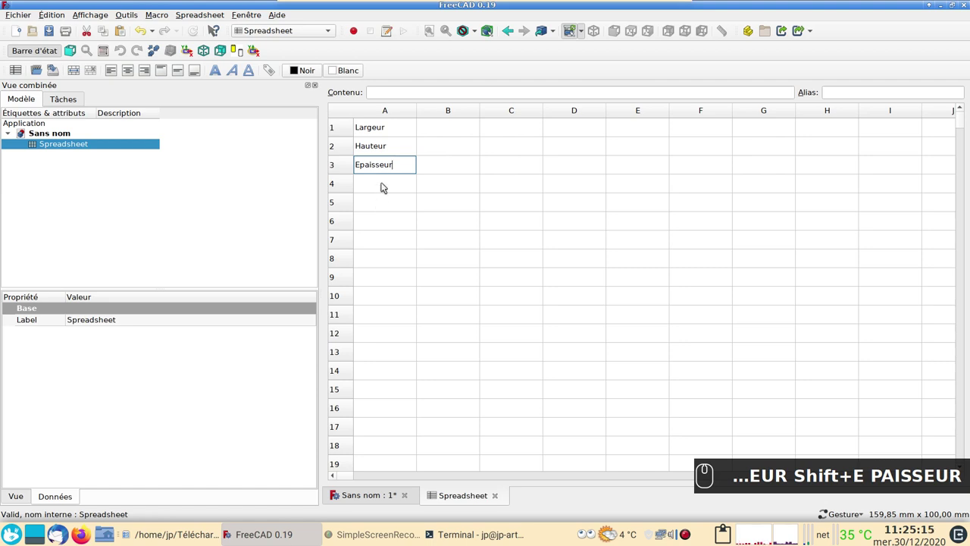
key("Return")
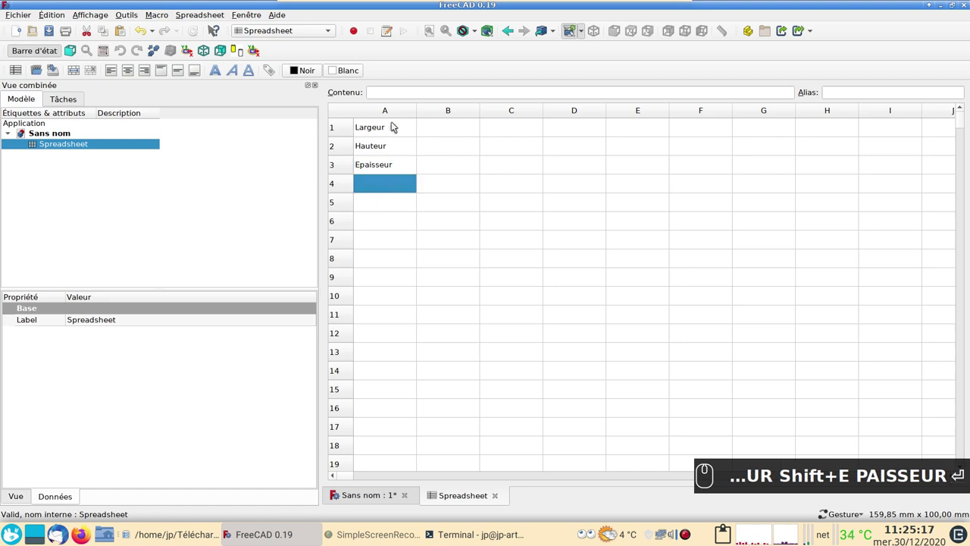
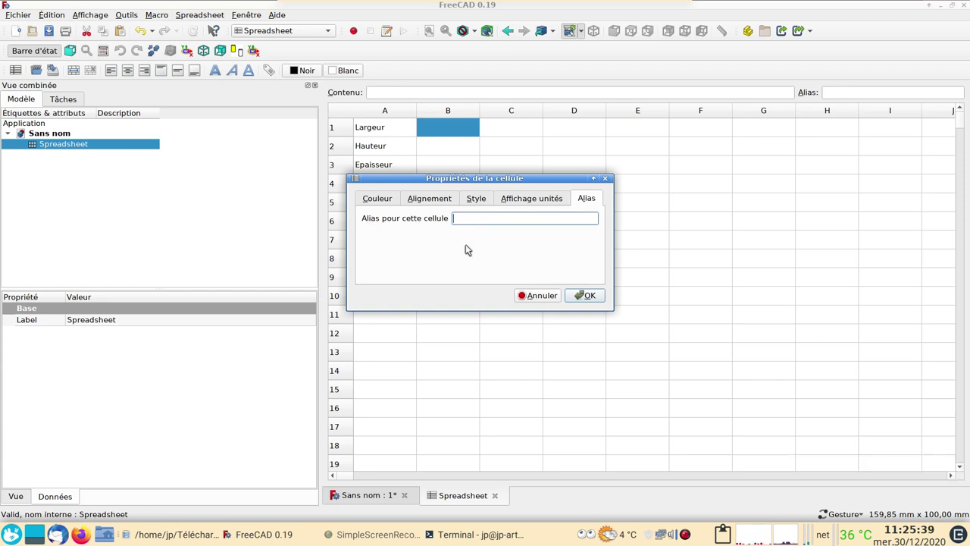
Give cell B1 the alias large and cell B2 the alias haut.
type("large")
key("Return")
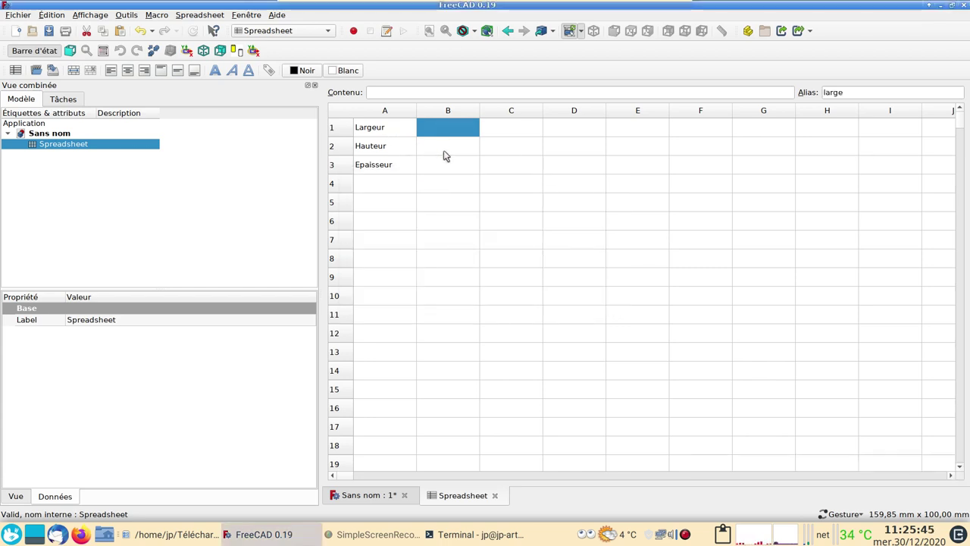
left_click_drag(450, 154, 470, 130)
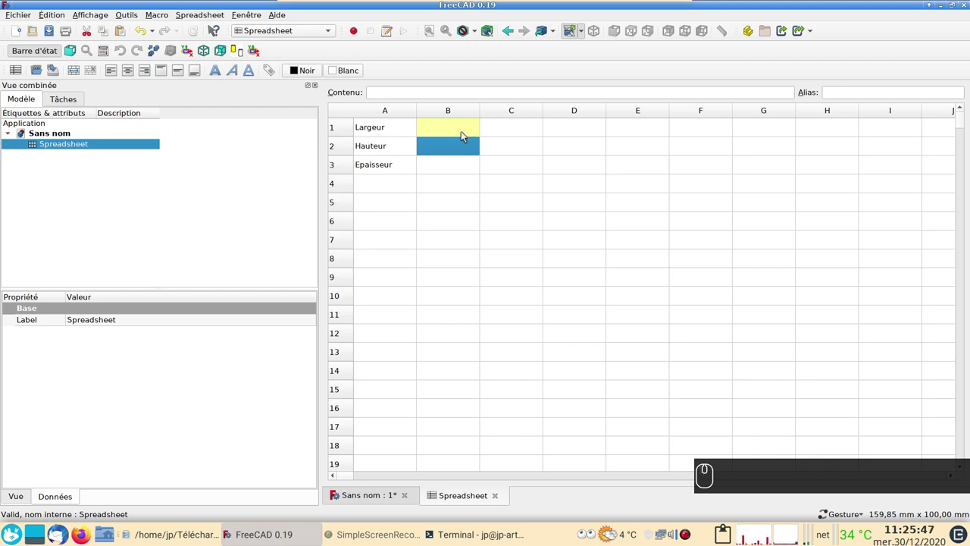
left_click(448, 149)
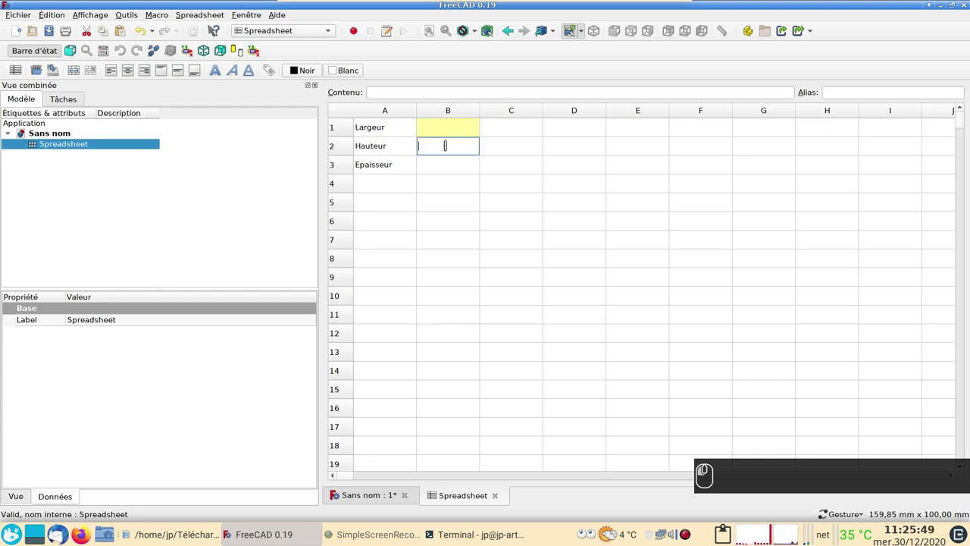
type("haut")
key("Return")
left_click_drag(450, 148, 451, 148)
key("BackSpace")
key("Delete")
left_click_drag(451, 148, 239, 72)
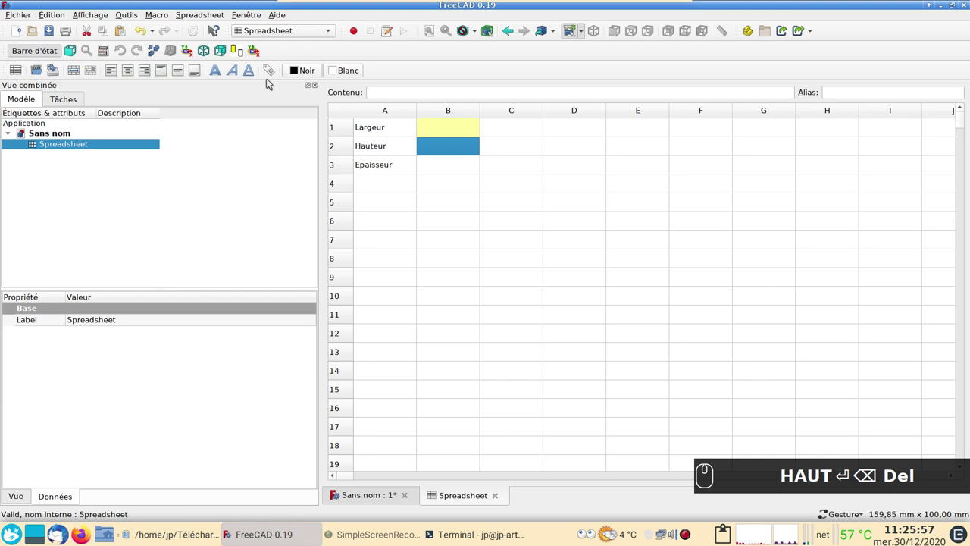
left_click(273, 70)
key("BackSpace")
type("aut")
key("Return")
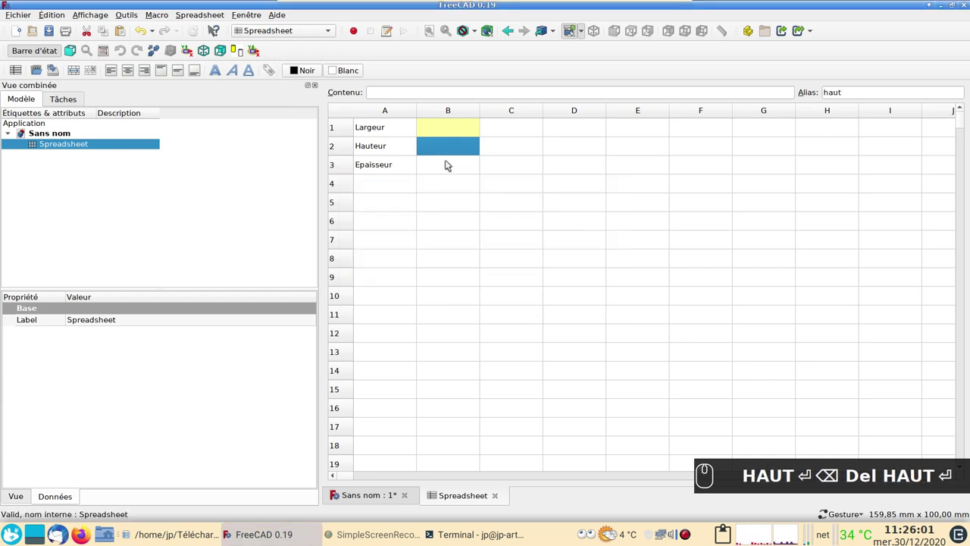
Give cell B3 the alias epais.
left_click(457, 173)
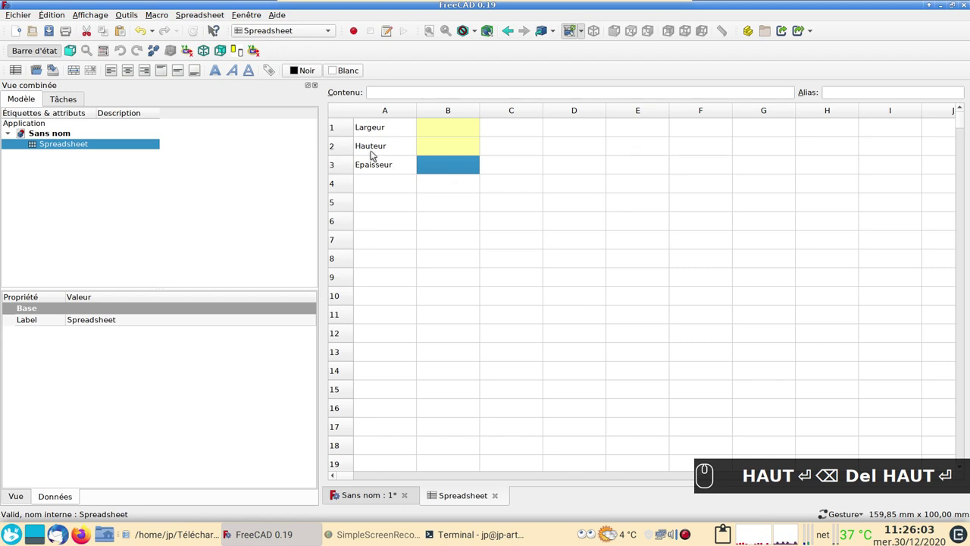
left_click(275, 72)
type("pais")
key("Return")
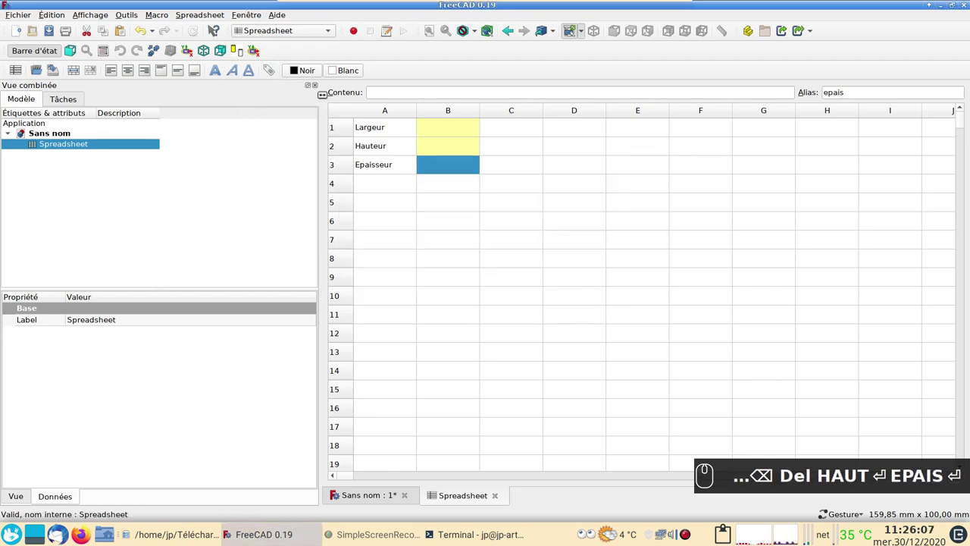
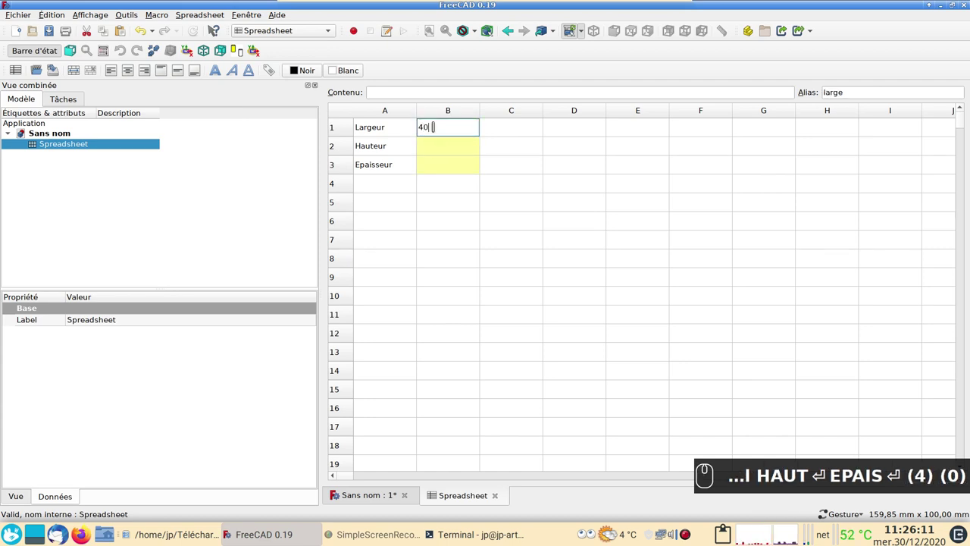
Enter 40 mm, 20 mm and 4 mm in B1 to B3, then start saving with Ctrl+S.
key("m")
key("m")
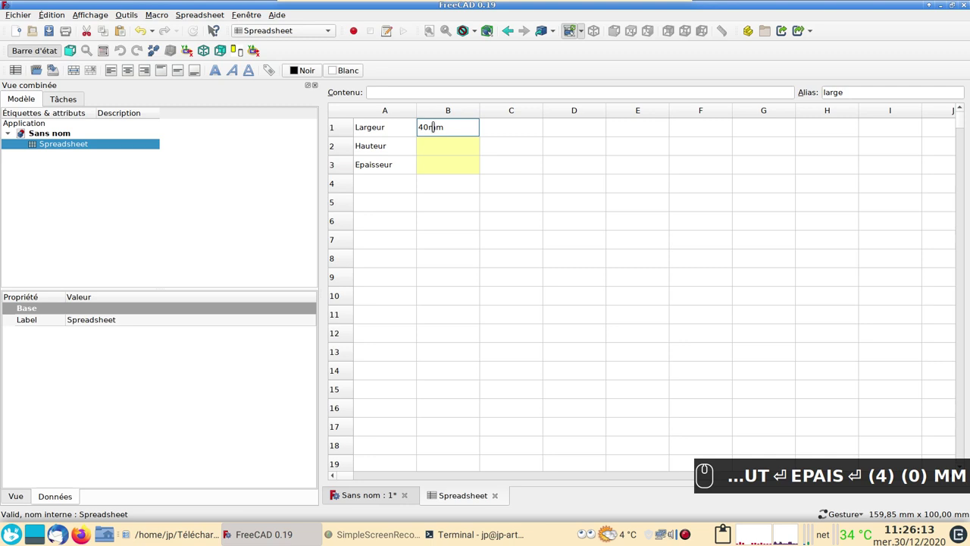
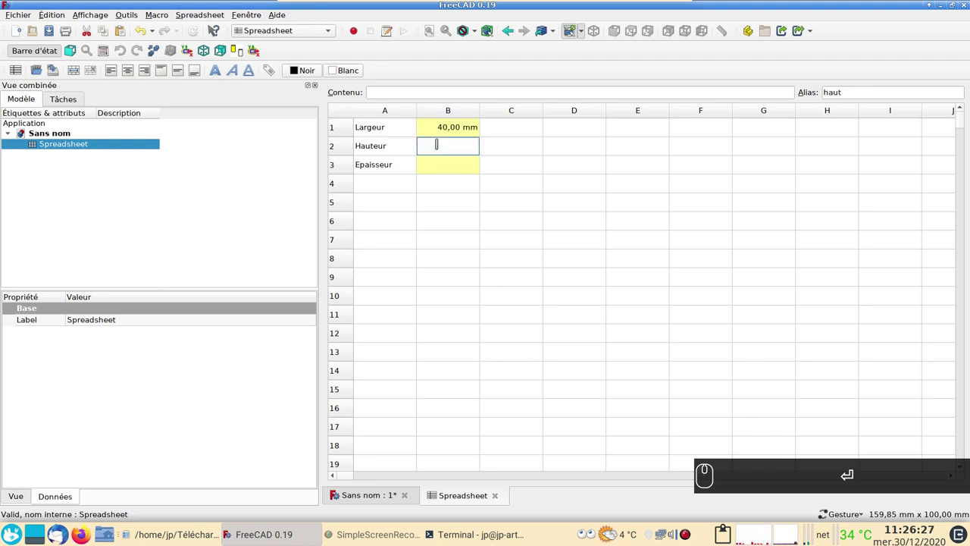
type("(2)")
key("Return")
key("m")
type("mm")
key("Return")
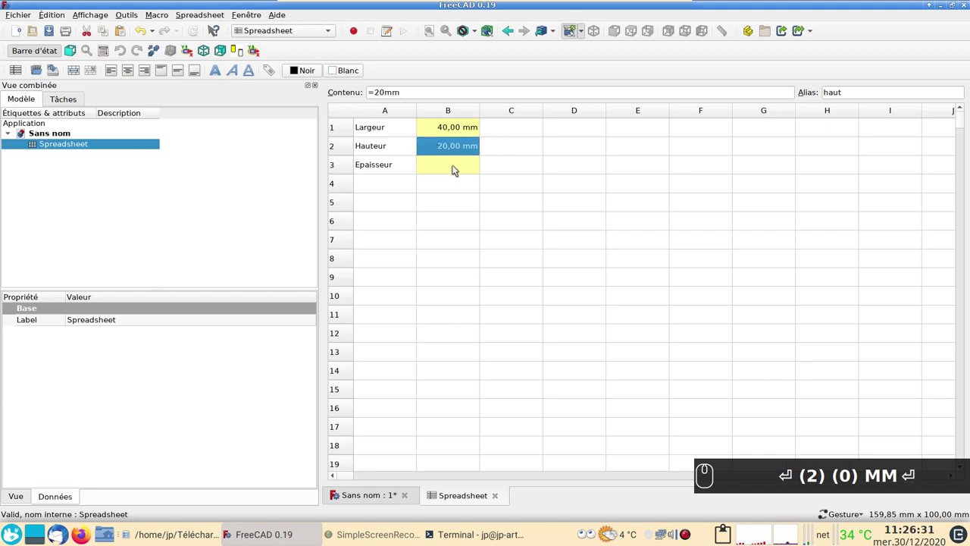
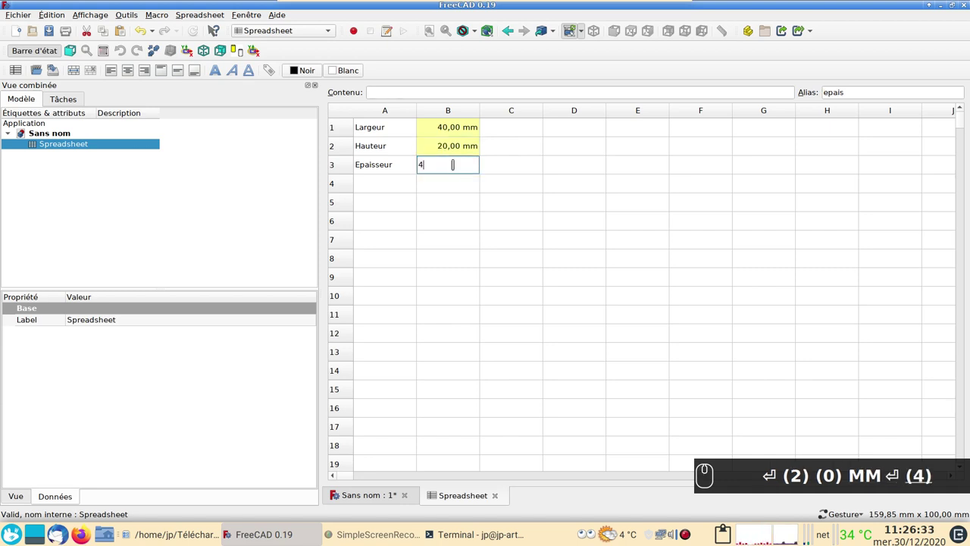
key("m")
key("Return")
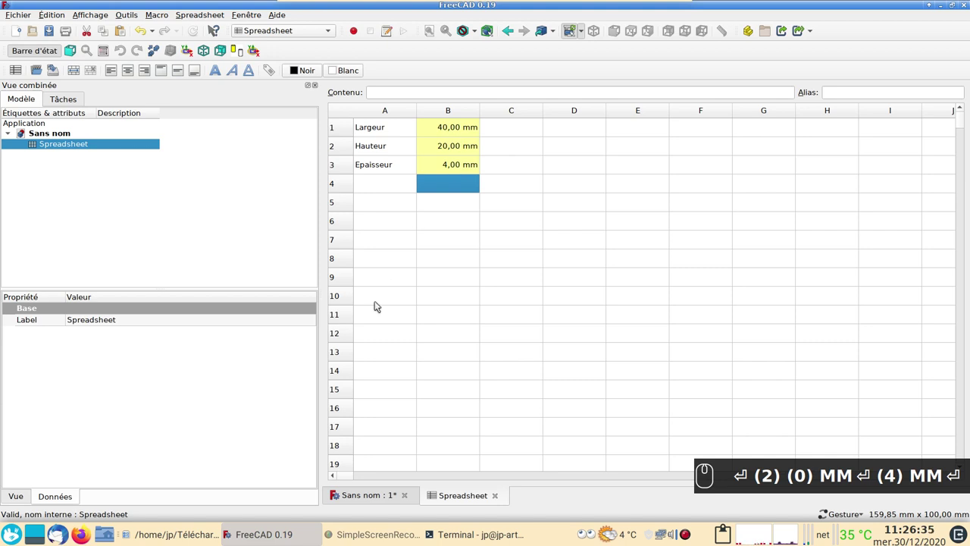
key("ctrl+s")
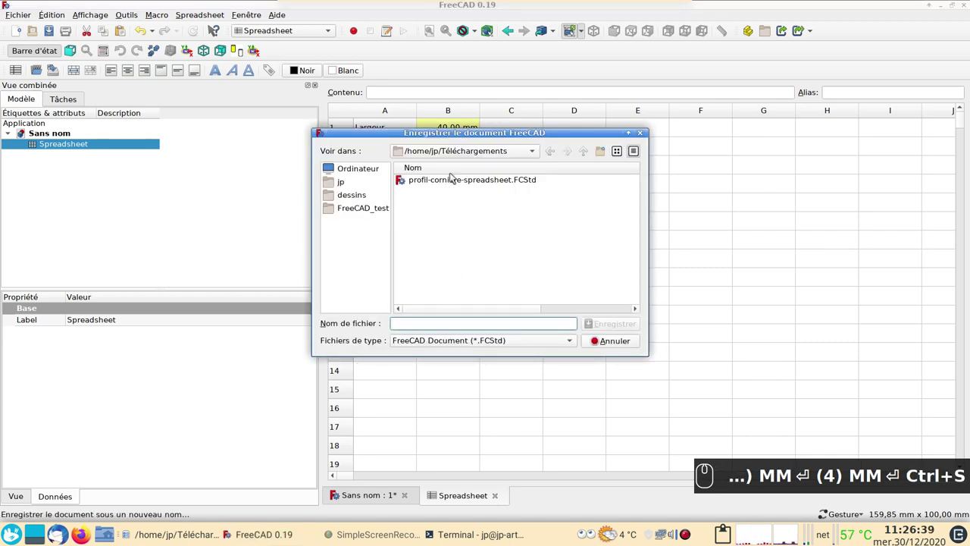
Save the document as profil-corniere-spreadsheet, replacing the existing file, and switch to Part Design.
left_click(438, 187)
left_click(607, 324)
left_click(585, 253)
left_click(393, 502)
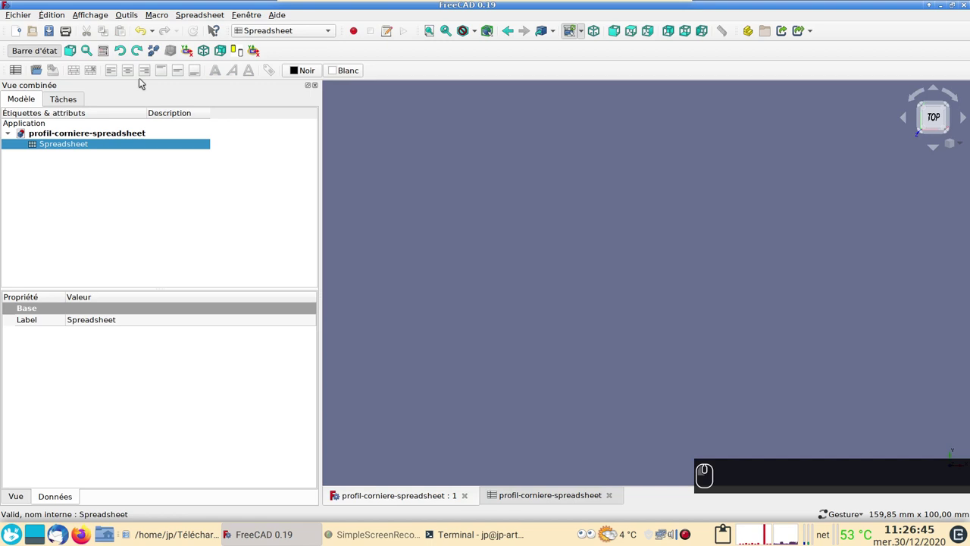
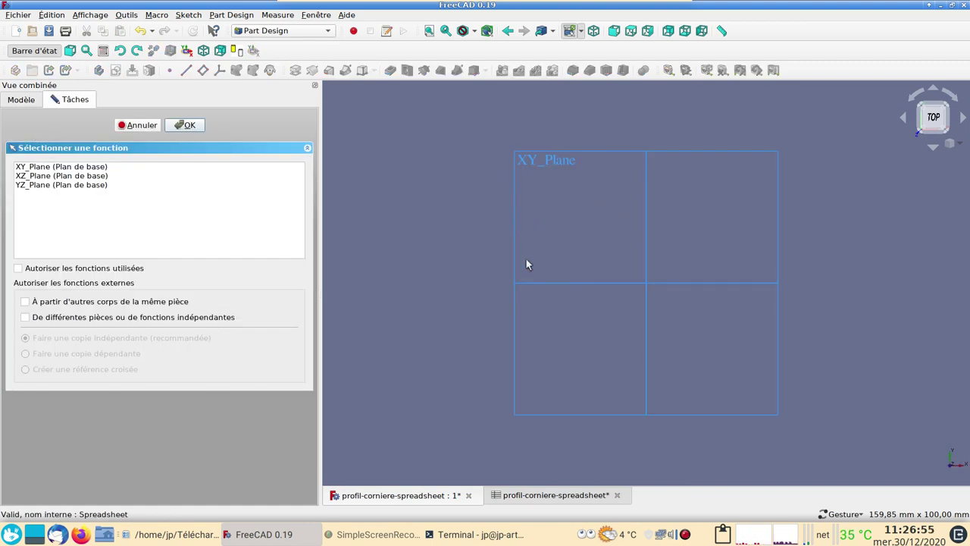
Create a body and start a new sketch on the XZ plane.
left_click_drag(74, 178, 38, 185)
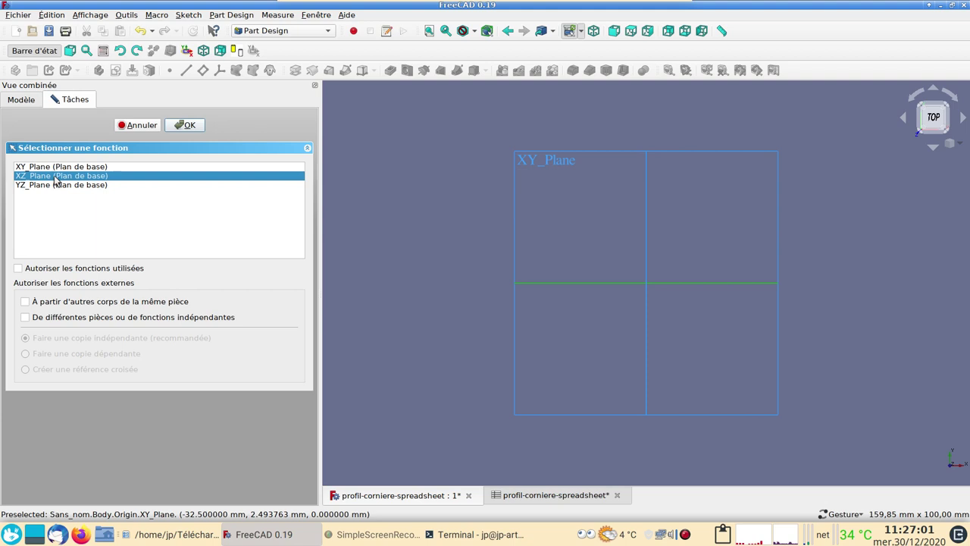
left_click(197, 128)
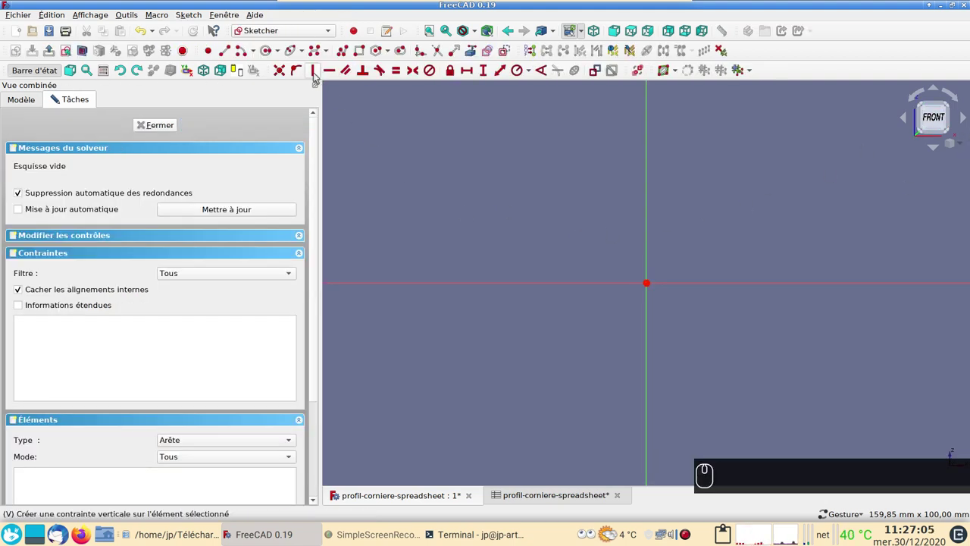
Activate the polyline tool to draw the L-shaped profile from the origin.
left_click(350, 52)
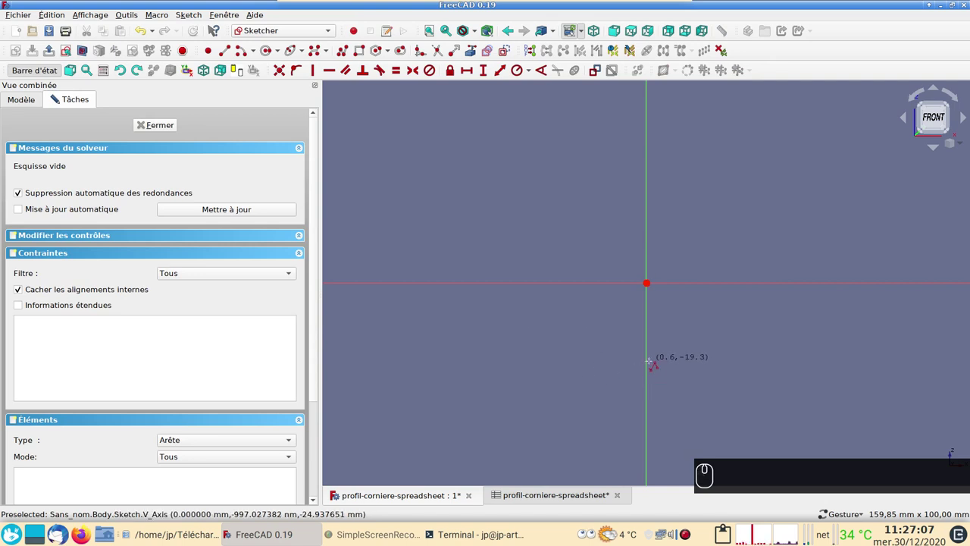
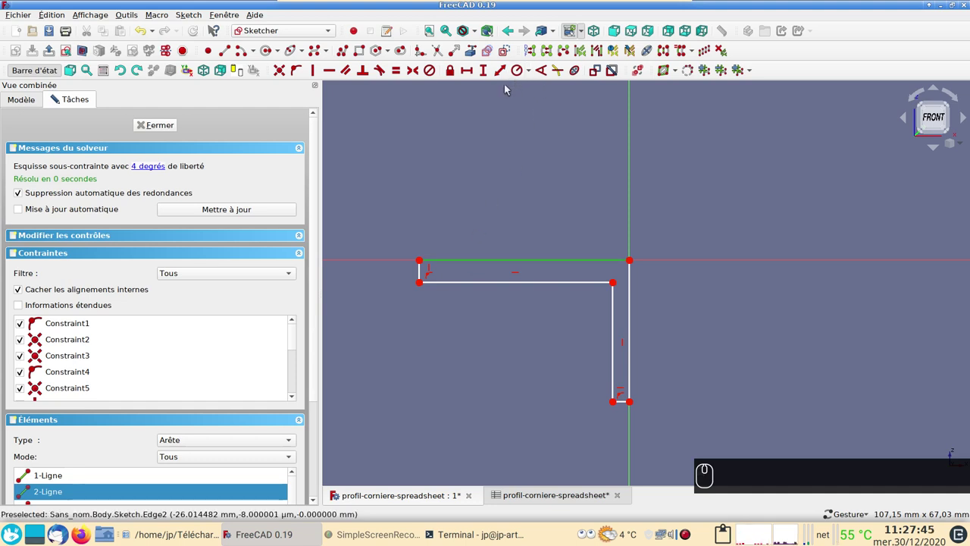
Constrain the top edge's horizontal length to Spreadsheet.large, giving 40 mm.
left_click(467, 72)
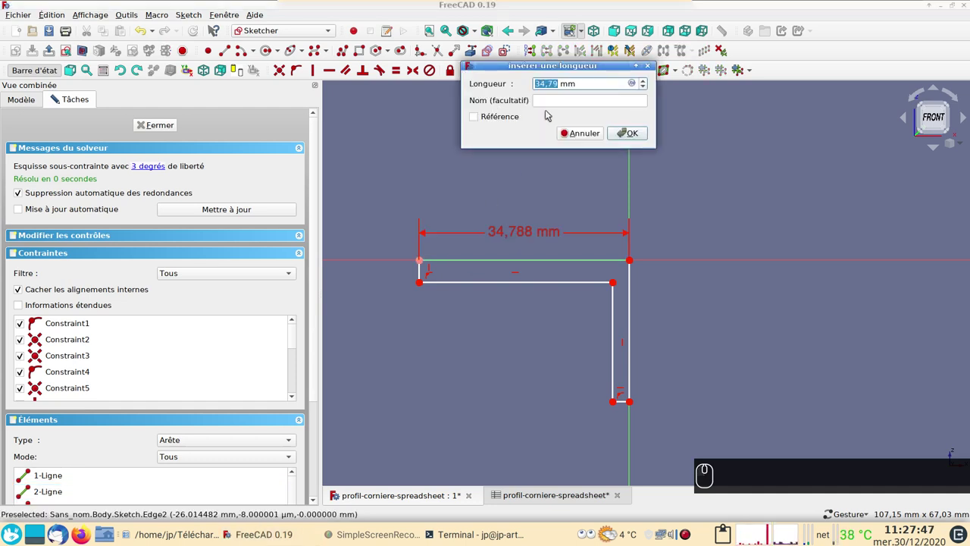
key("=")
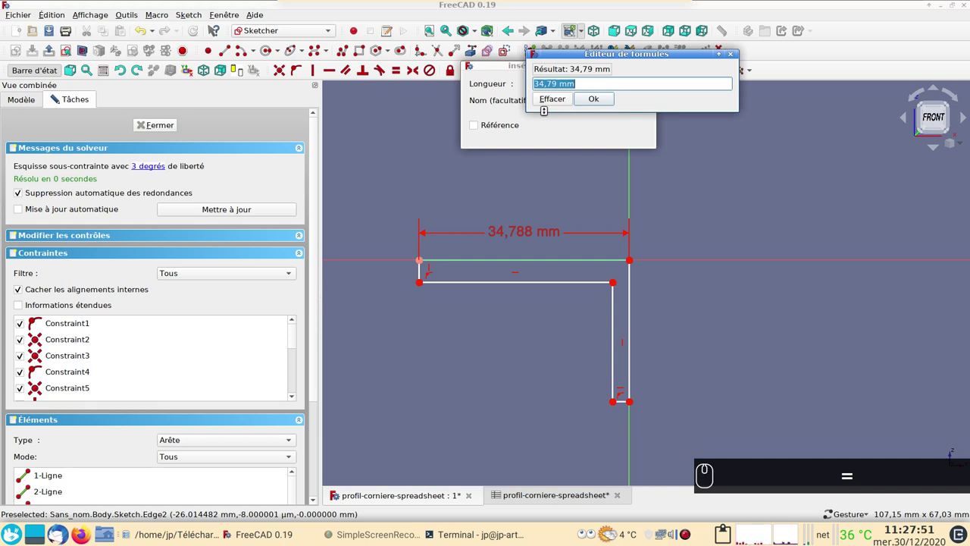
key("s")
left_click(550, 116)
type("s")
left_click(553, 116)
type("la")
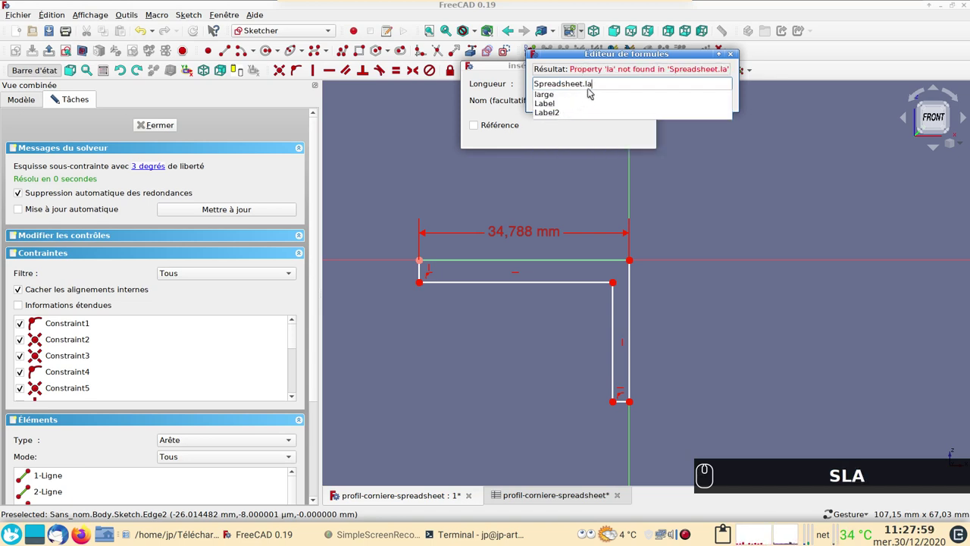
left_click(565, 98)
left_click(605, 99)
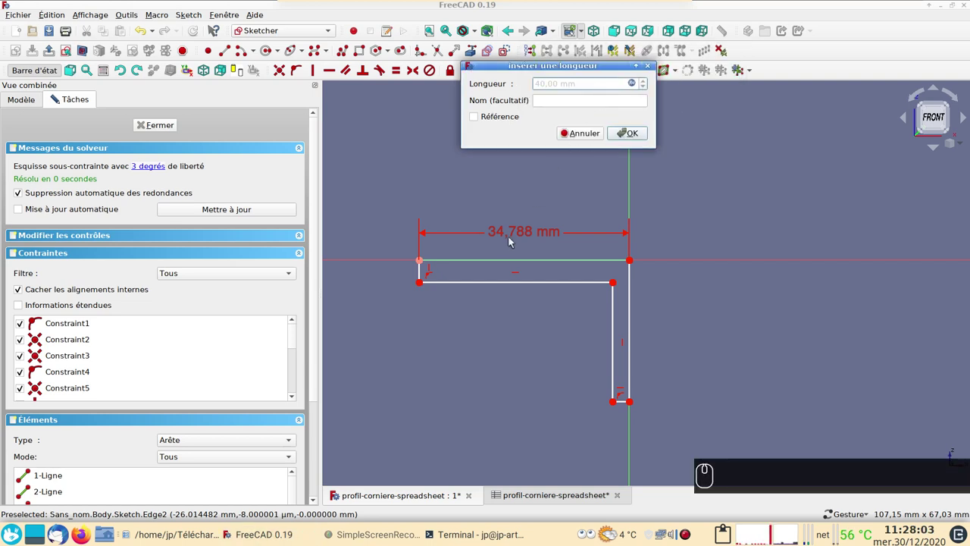
left_click(636, 135)
left_click(466, 236)
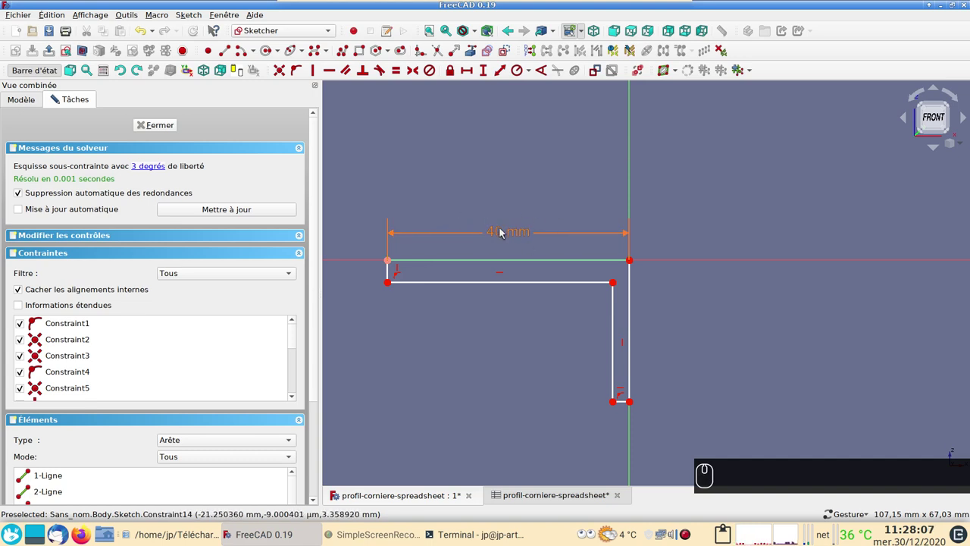
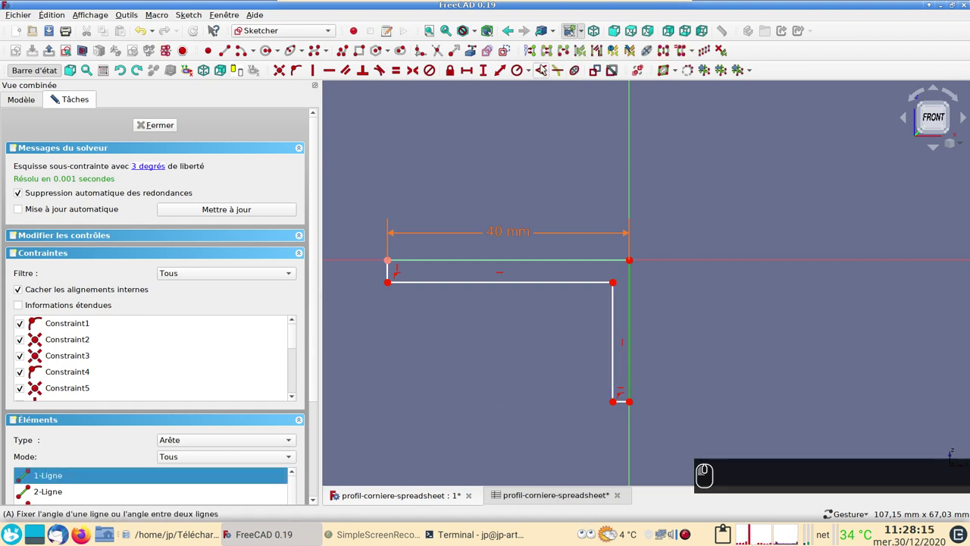
Constrain the outer vertical edge's length to Spreadsheet.haut, giving 20 mm.
left_click(488, 70)
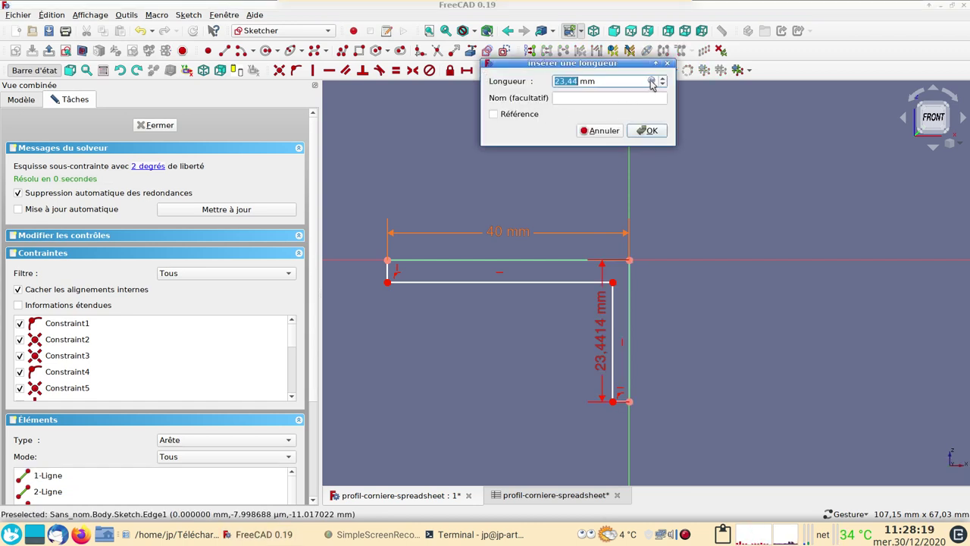
left_click(656, 84)
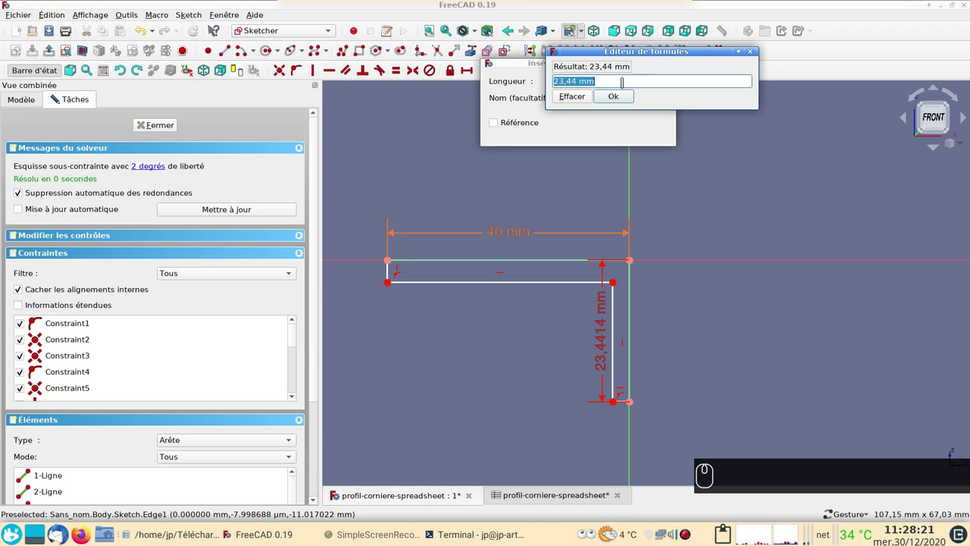
key("s")
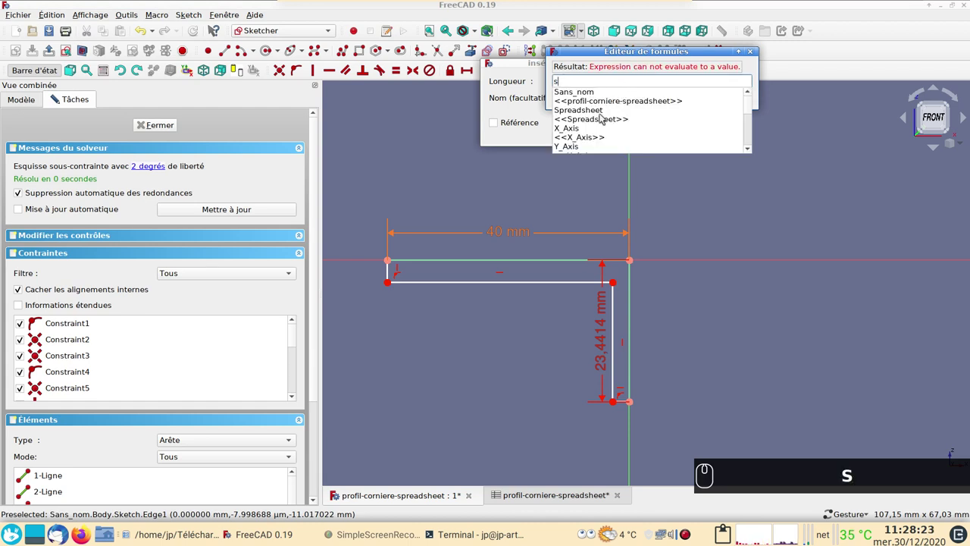
left_click(602, 113)
type("s")
left_click(604, 112)
type("sha")
left_click_drag(582, 95, 658, 131)
left_click(655, 132)
left_click_drag(603, 336, 610, 345)
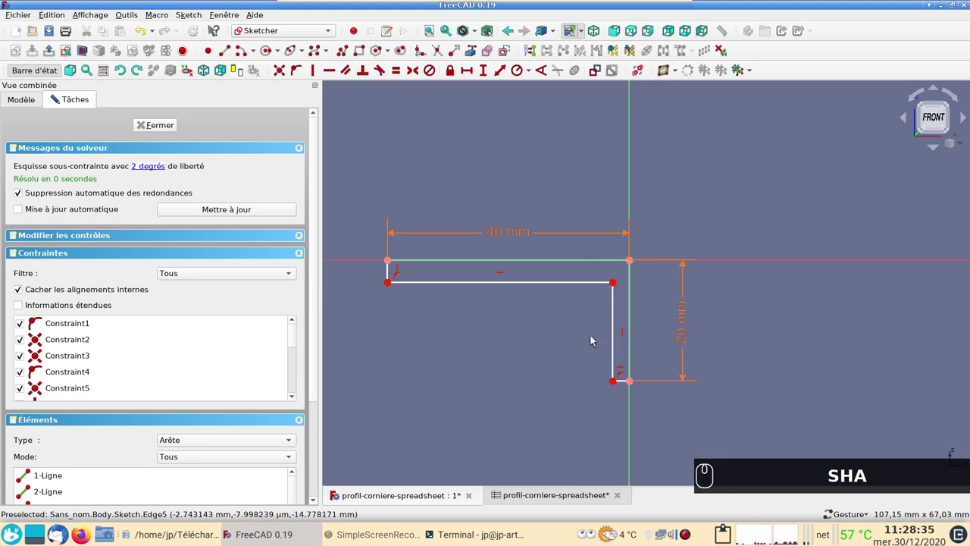
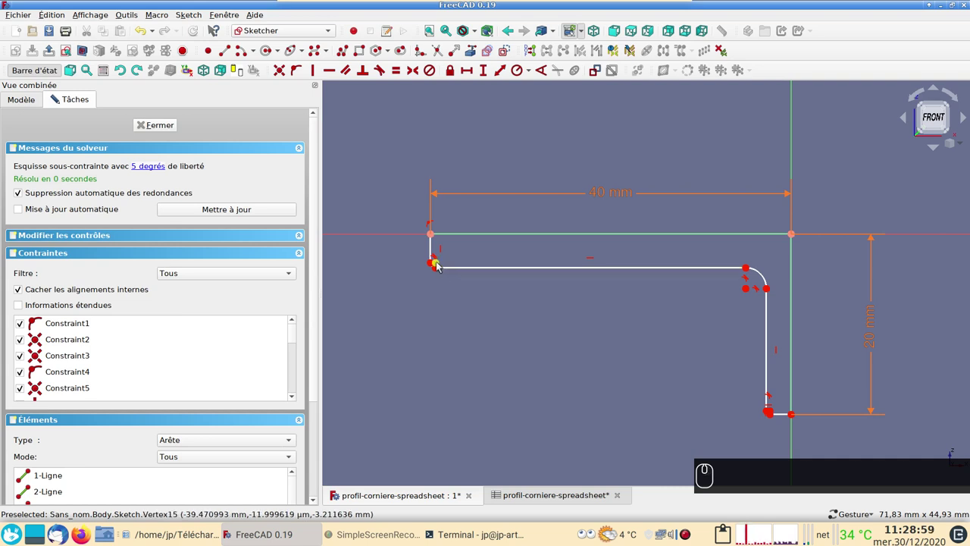
Fillet the flange end corner and make the end fillets and the outer corner arcs equal.
left_click_drag(442, 264, 770, 407)
left_click_drag(772, 410, 639, 388)
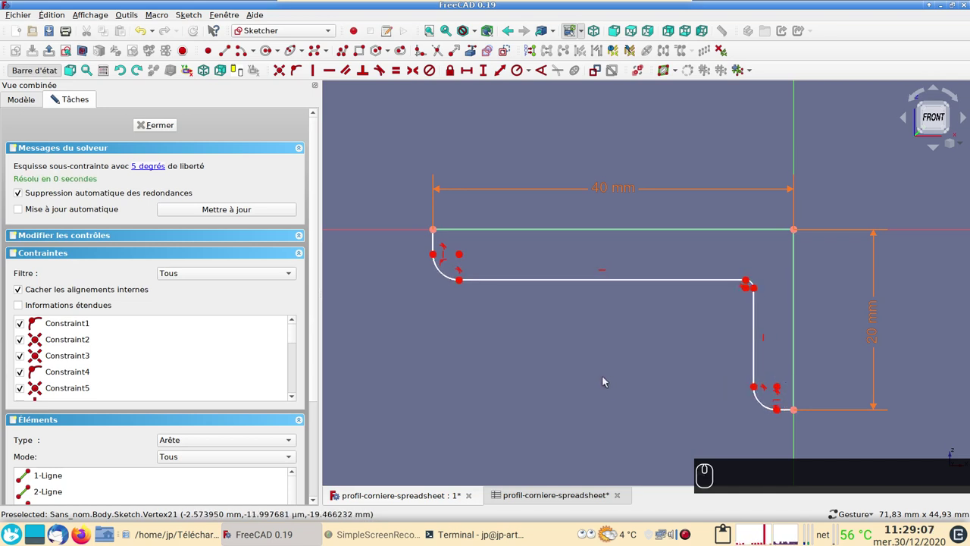
left_click(762, 403)
left_click(449, 277)
left_click(401, 73)
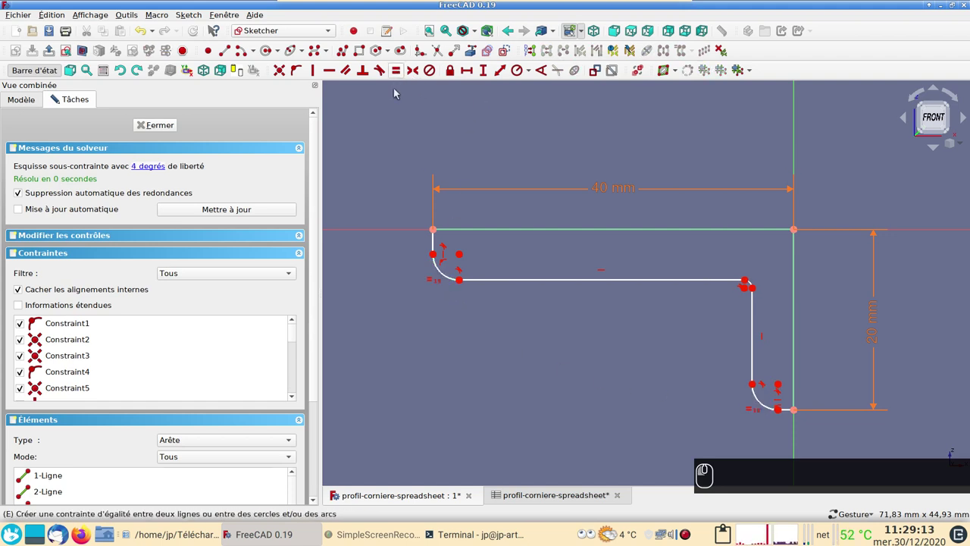
left_click(440, 245)
left_click(809, 459)
left_click(801, 440)
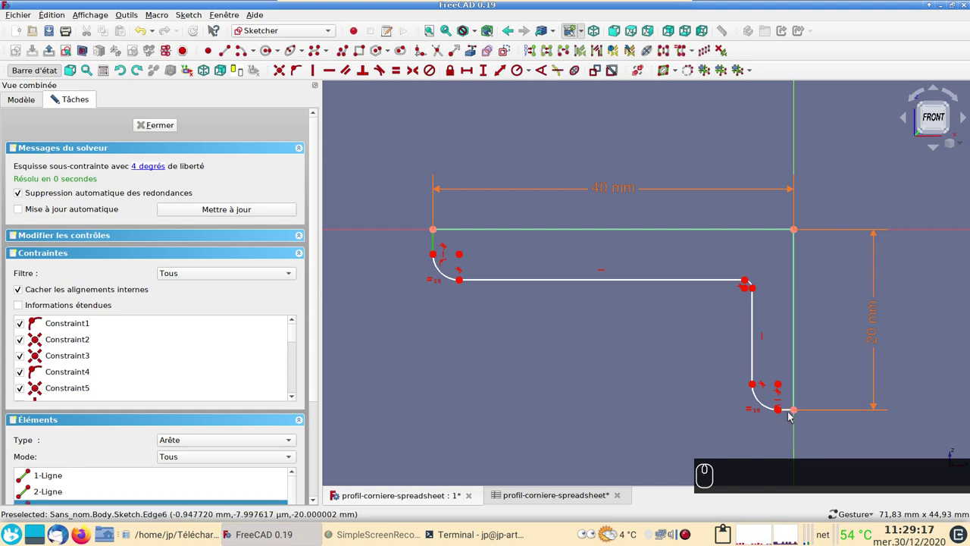
left_click(790, 412)
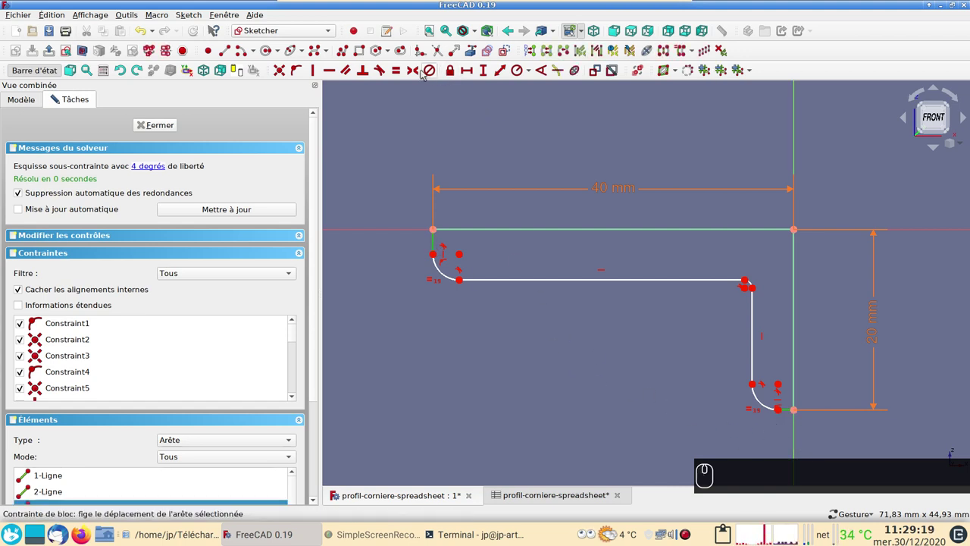
left_click(398, 75)
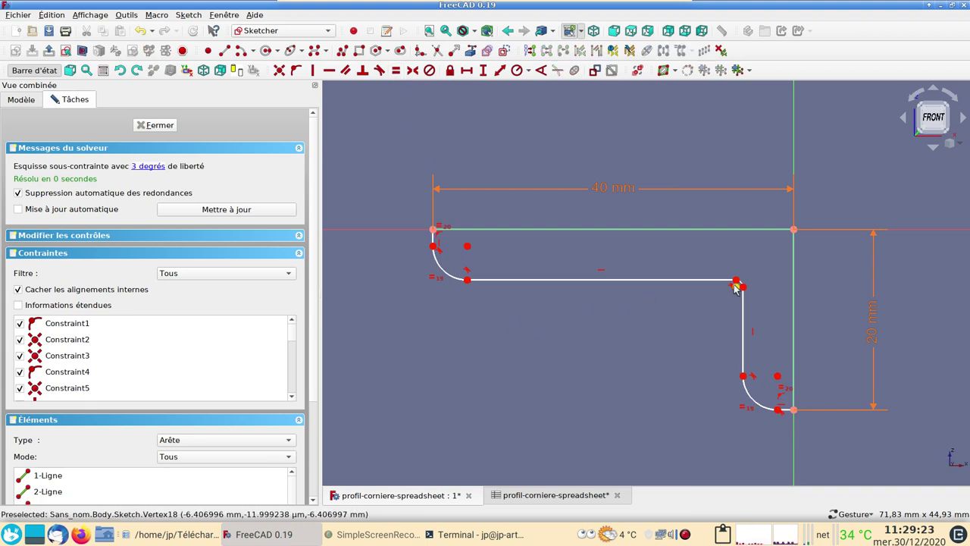
Set the end fillet radius to Spreadsheet.epais*0.5, giving 2 mm.
left_click_drag(739, 287, 741, 287)
left_click_drag(741, 287, 456, 287)
left_click(454, 282)
left_click(454, 281)
left_click(520, 69)
key("=")
type("=s")
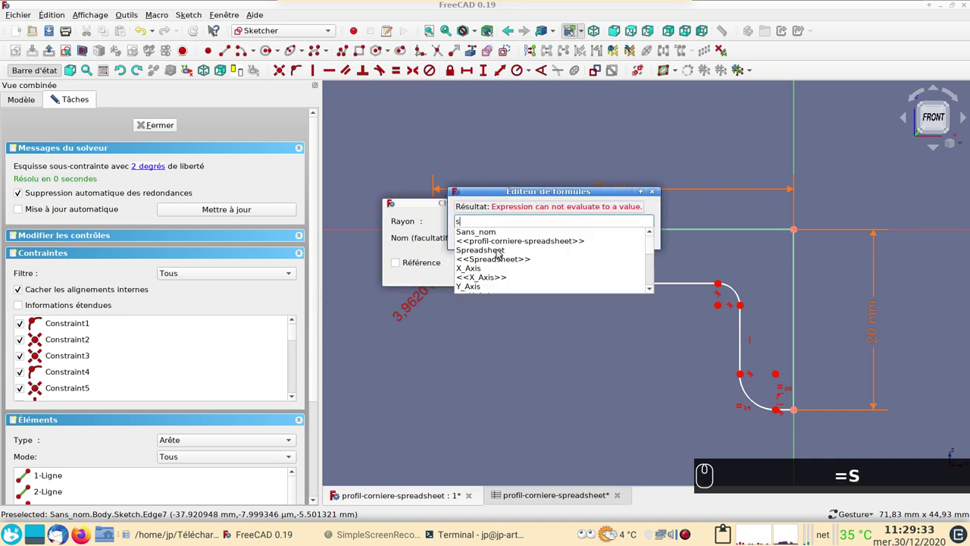
left_click_drag(503, 251, 500, 249)
type("ep")
left_click(494, 236)
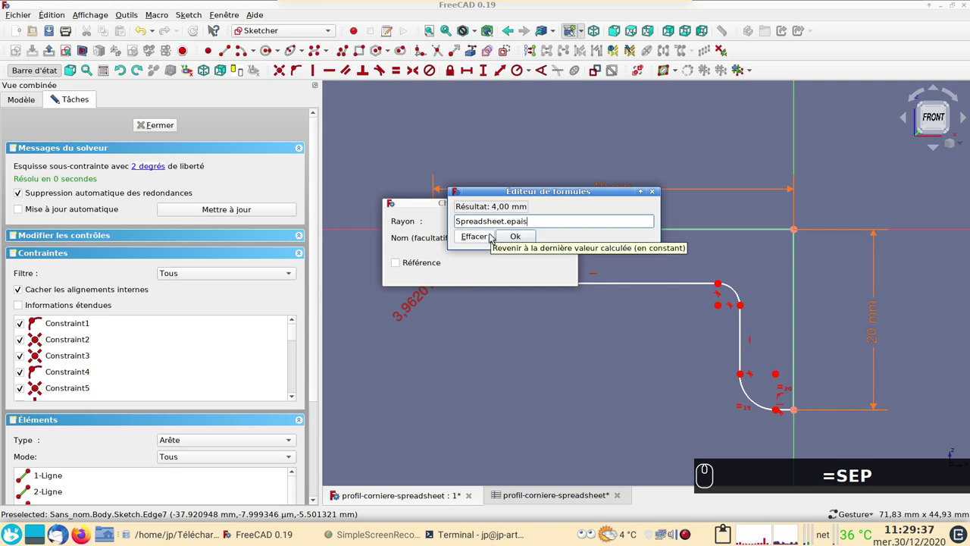
key("*")
key("0")
key(".")
key("KP_5")
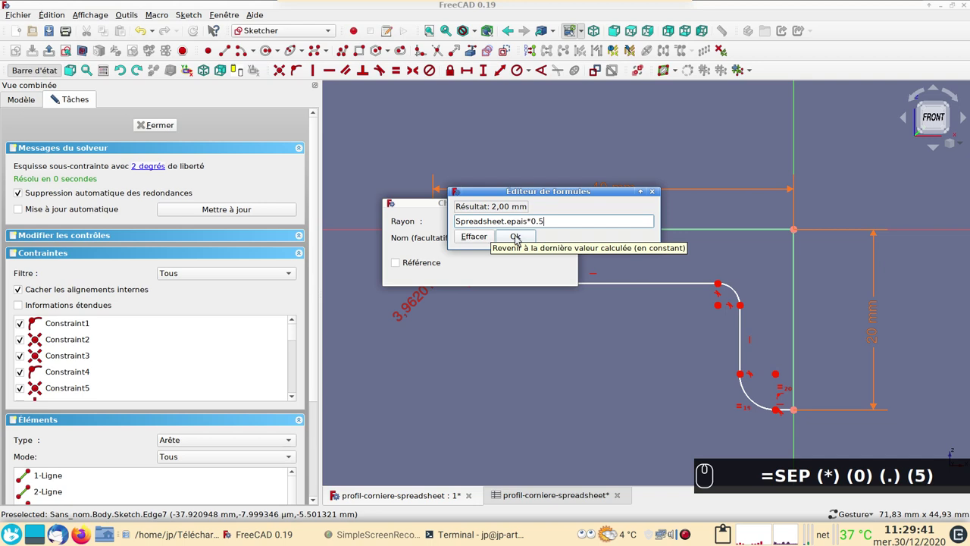
left_click_drag(520, 238, 488, 274)
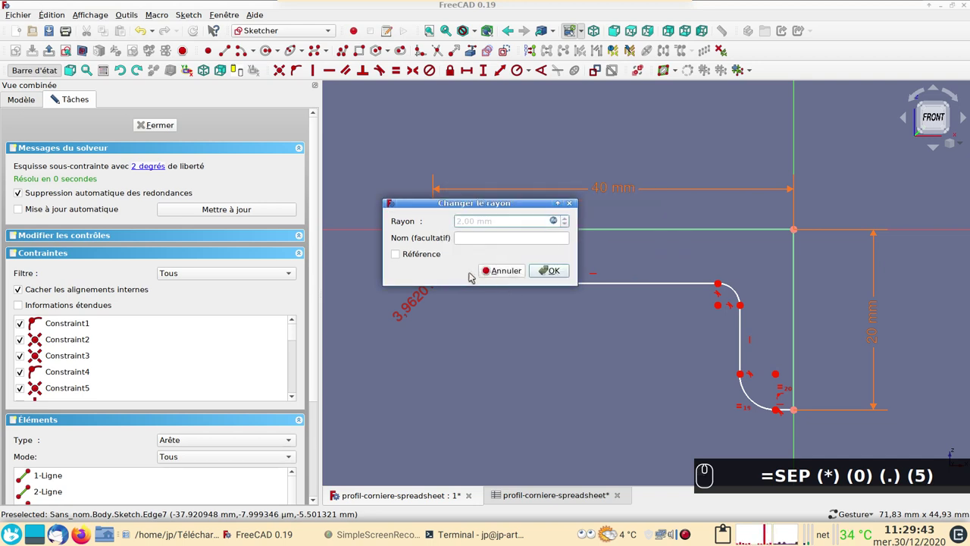
left_click_drag(548, 272, 424, 302)
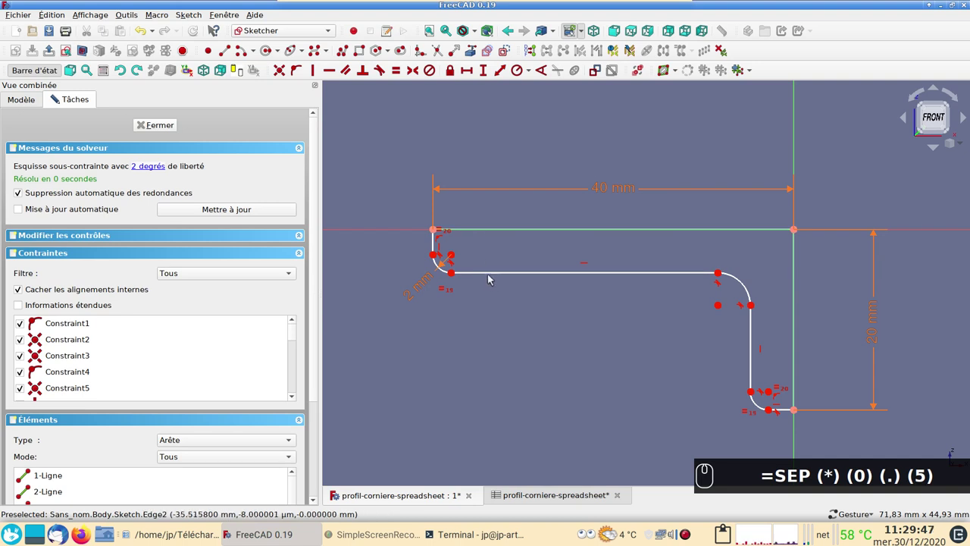
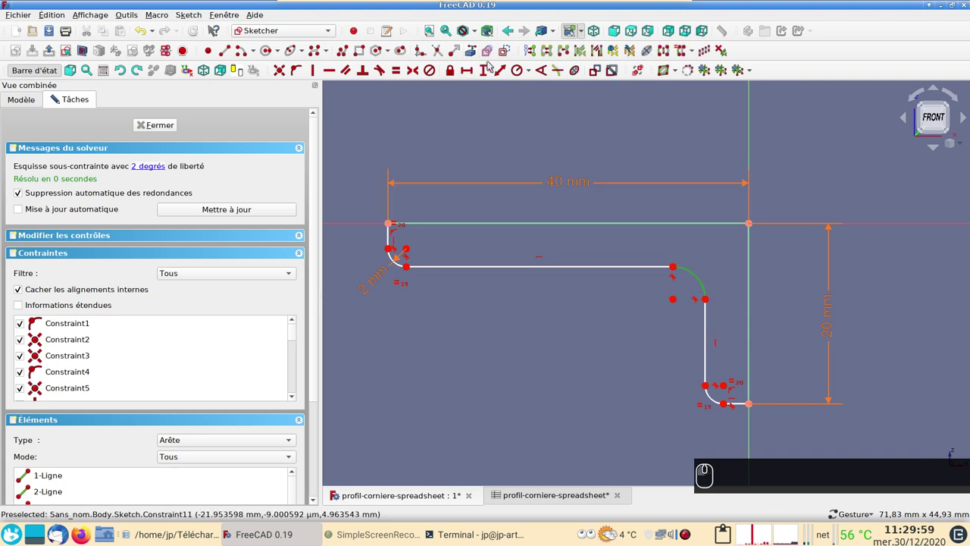
Give the small end arc a radius constraint, abandoning the spreadsheet formula and accepting 2 mm.
left_click_drag(522, 74, 497, 230)
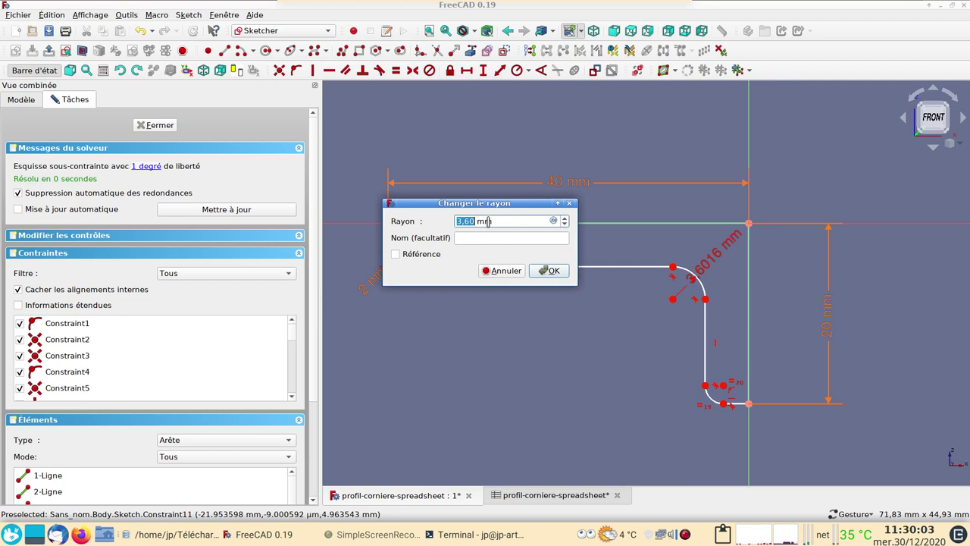
key("=")
key("s")
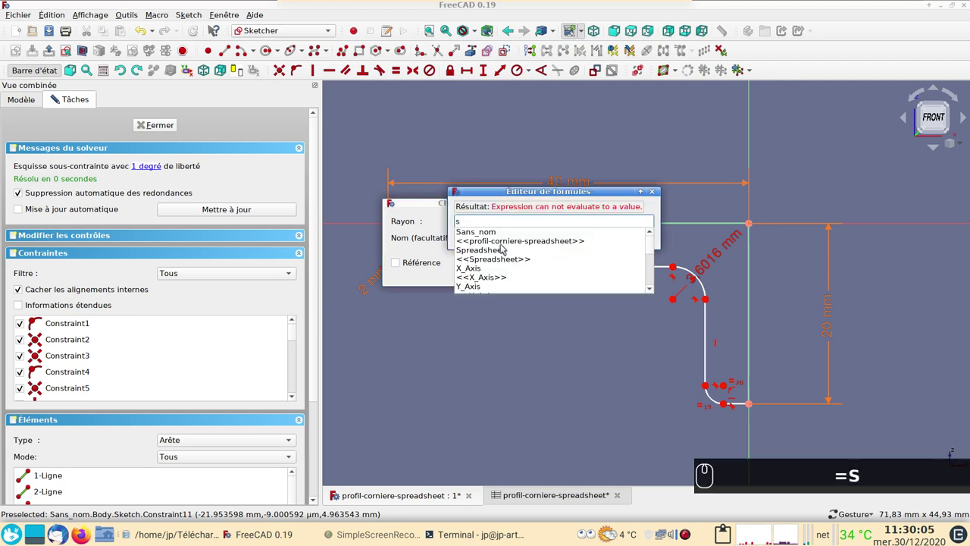
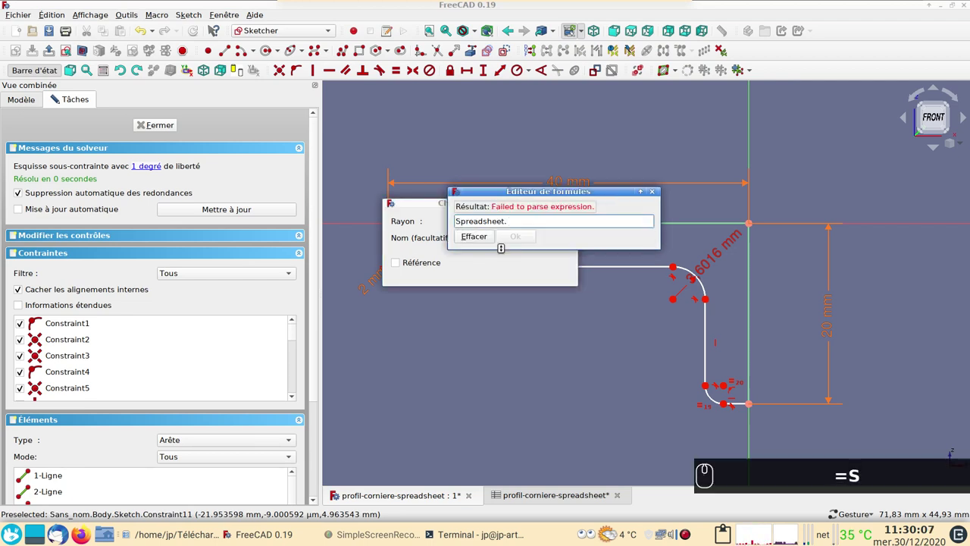
type("=sep")
left_click(486, 236)
Pan the profile sketch into view and pick the inner end point of the top flange.
left_click_drag(519, 238, 558, 311)
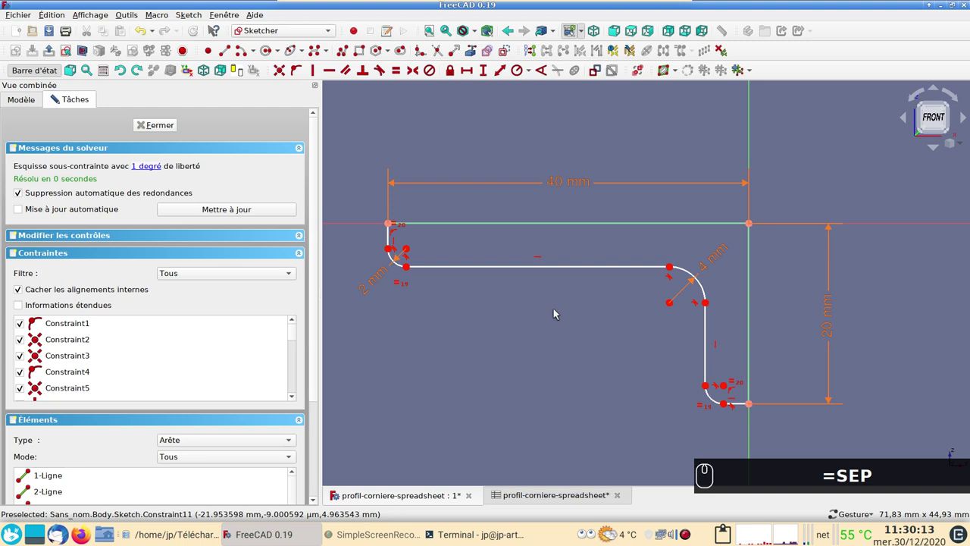
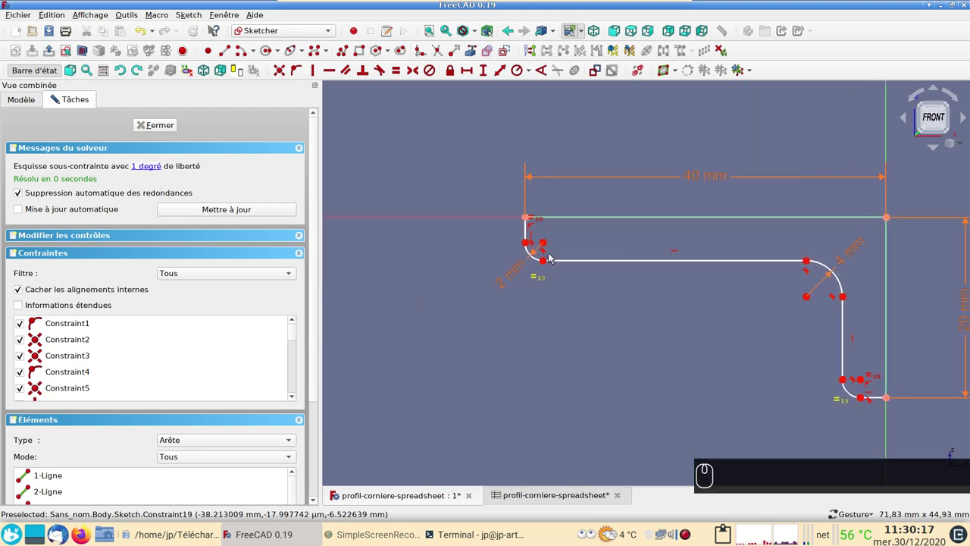
left_click_drag(546, 264, 529, 219)
left_click_drag(529, 218, 420, 336)
left_click(569, 300)
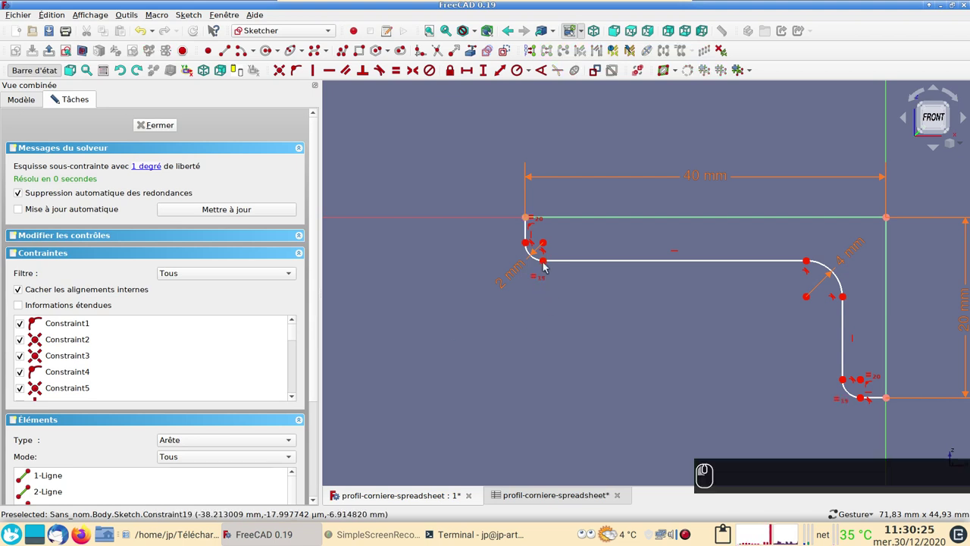
left_click(548, 264)
Add a vertical distance from the horizontal axis to the flange end point and start a spreadsheet formula for it.
left_click(469, 219)
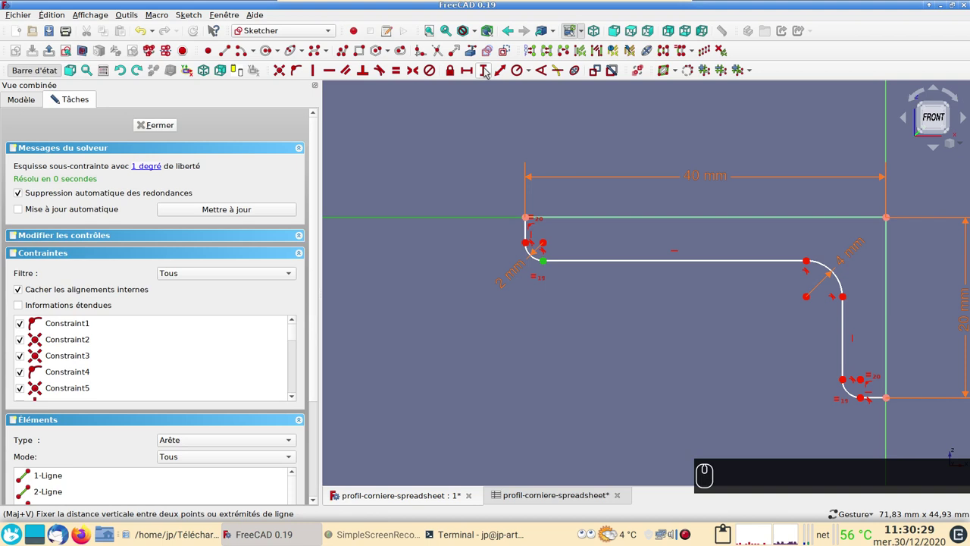
left_click_drag(489, 70, 585, 121)
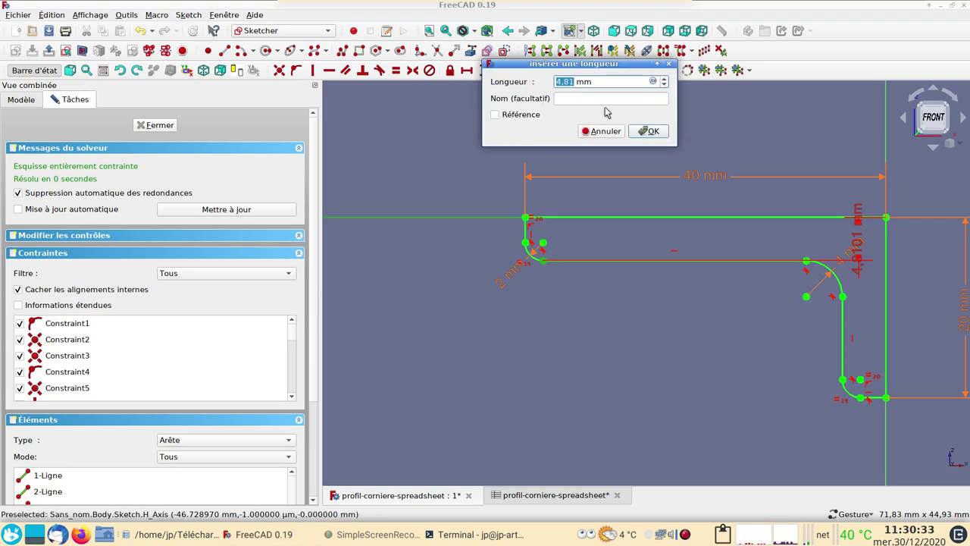
key("Menu")
key("=")
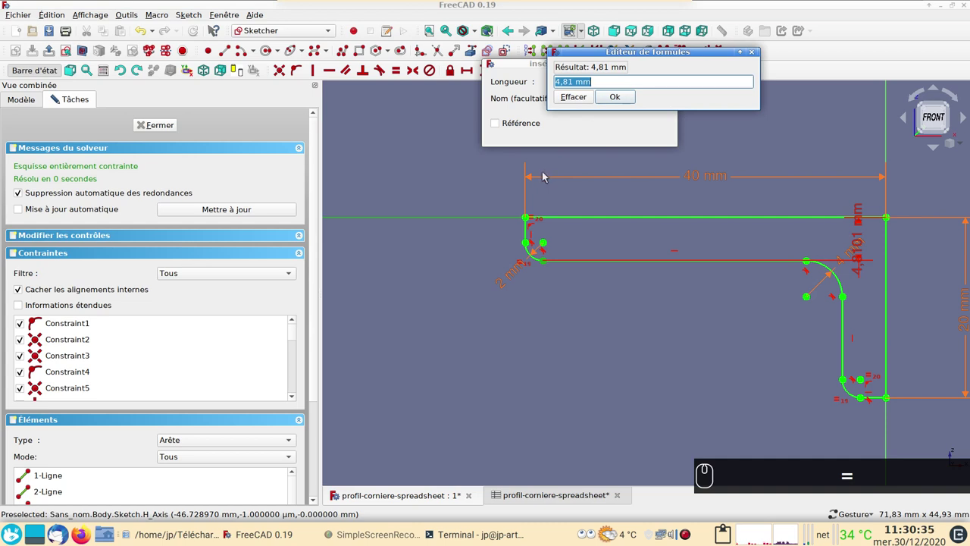
key("s")
left_click_drag(588, 113, 589, 115)
key("r")
key("p")
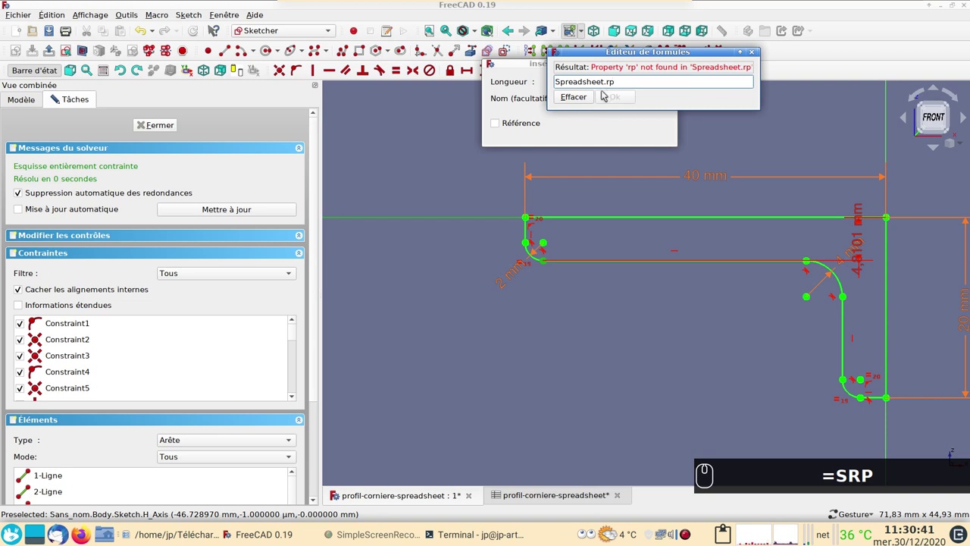
Correct the formula to Spreadsheet.epais (4 mm), confirm the thickness, and close the fully constrained sketch.
key("BackSpace")
key("BackSpace")
type("ep")
left_click_drag(605, 95, 648, 42)
type("=SRP ⌫ ⌫ EP")
left_click(648, 42)
left_click(161, 126)
type("ep")
left_click(441, 280)
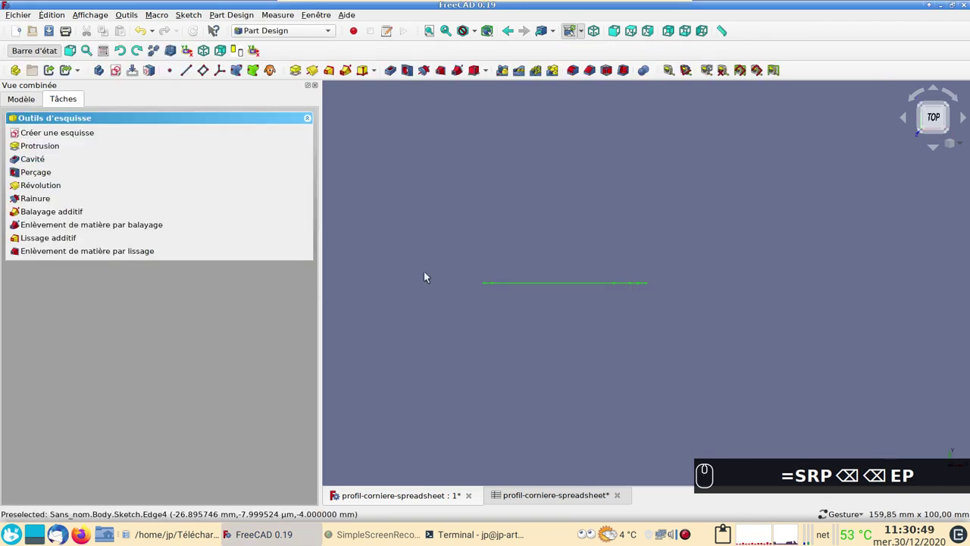
Save the document and first set the spreadsheet Hauteur cell B2 to 40 mm.
key("ctrl+s")
type("ep")
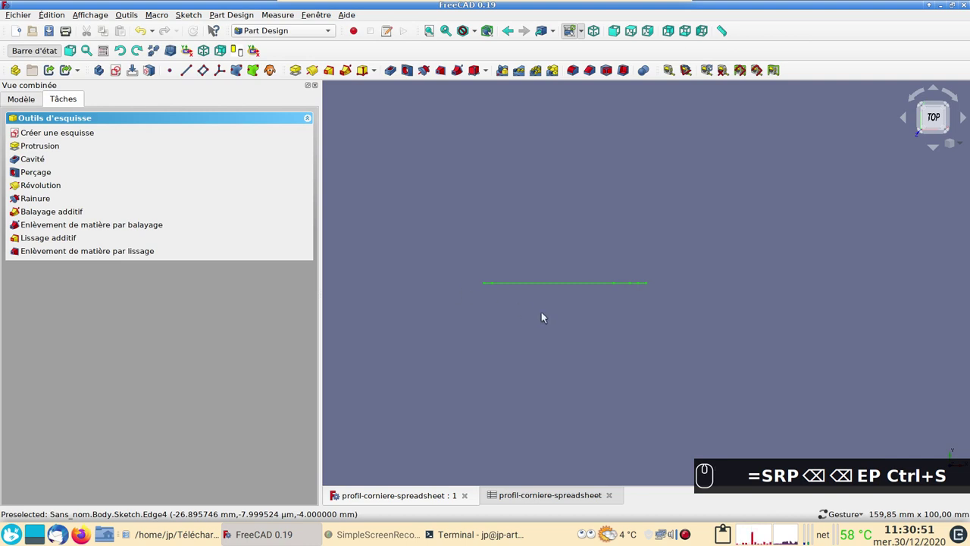
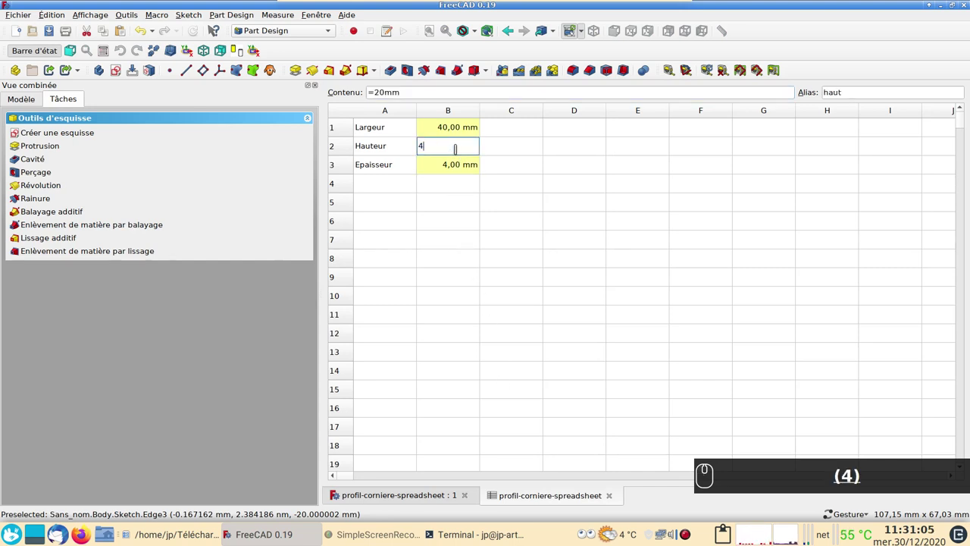
key("0")
key("m")
key("m")
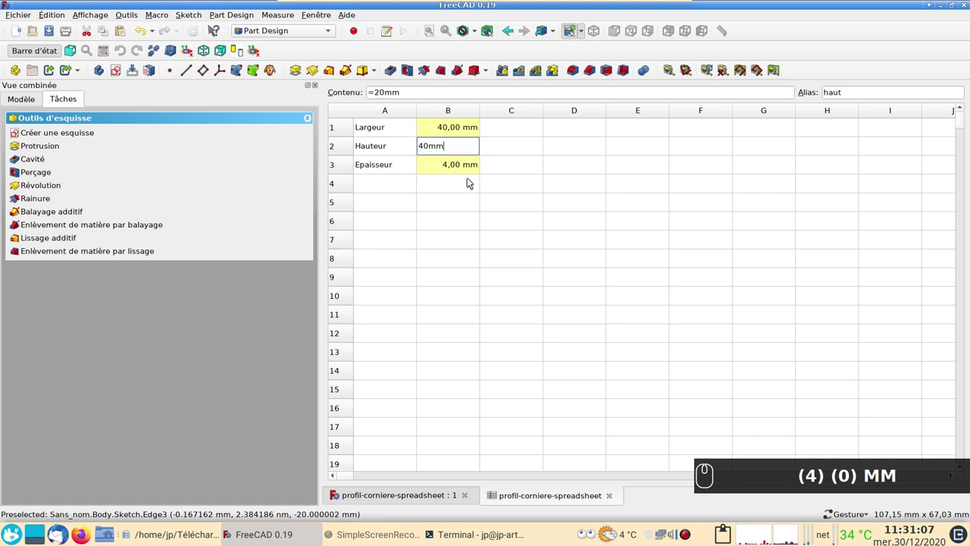
left_click(472, 183)
type("(4) (0) MM")
left_click(409, 498)
Change Hauteur in B2 to 30 mm and return to the 3D view of the updated profile.
scroll("down", 3)
middle_click(468, 417)
type("(4) (0) MM")
left_click(544, 290)
left_click(525, 495)
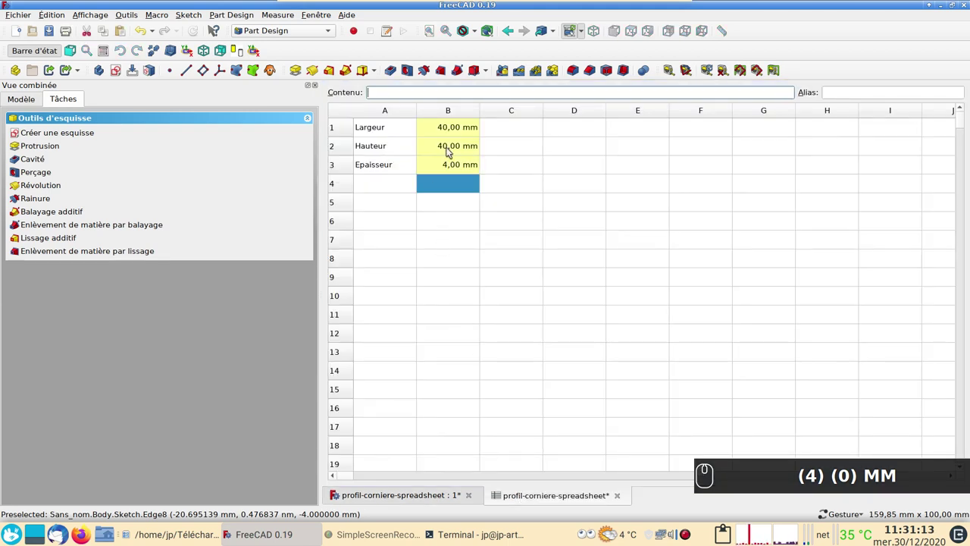
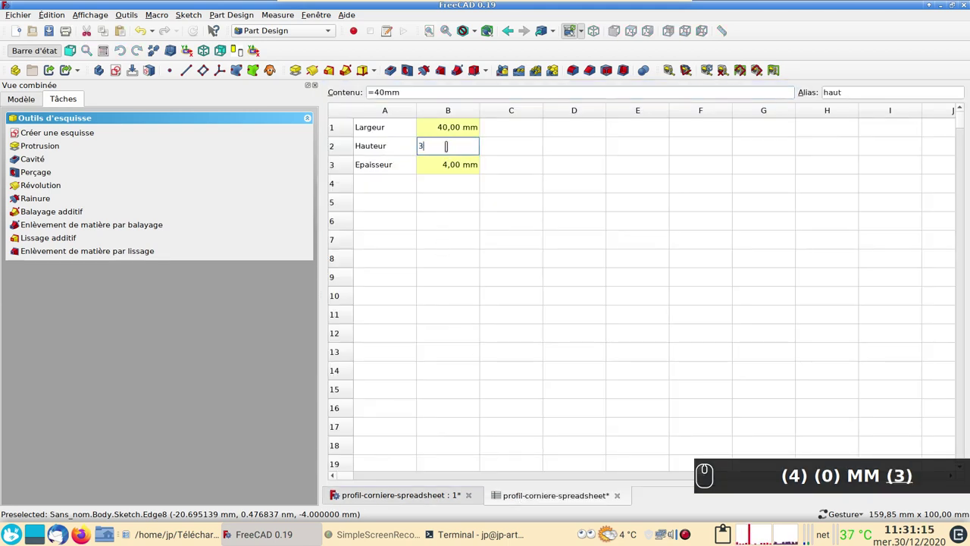
key("0")
key("m")
key("m")
type("(4) (0) MM (3) (0) MM")
key("Return")
key("Return")
left_click_drag(427, 496, 532, 229)
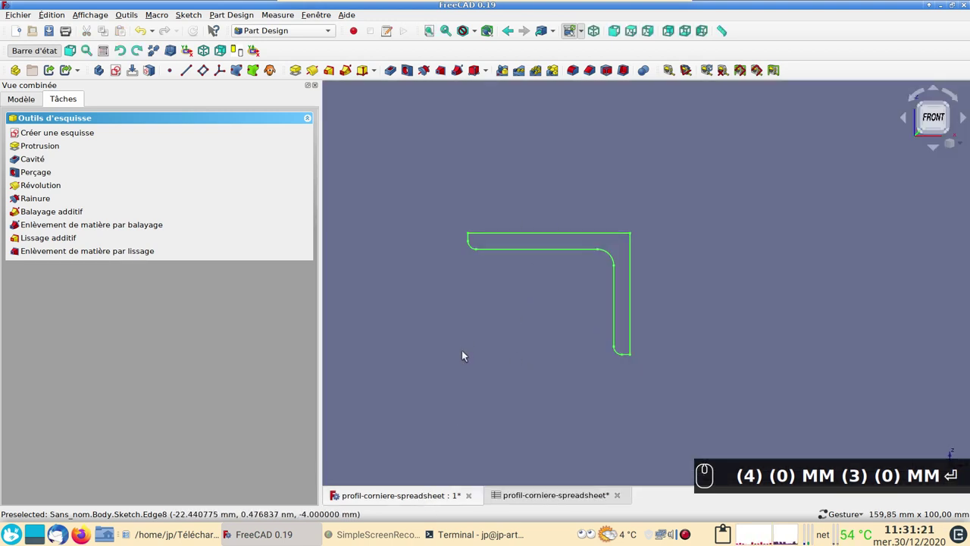
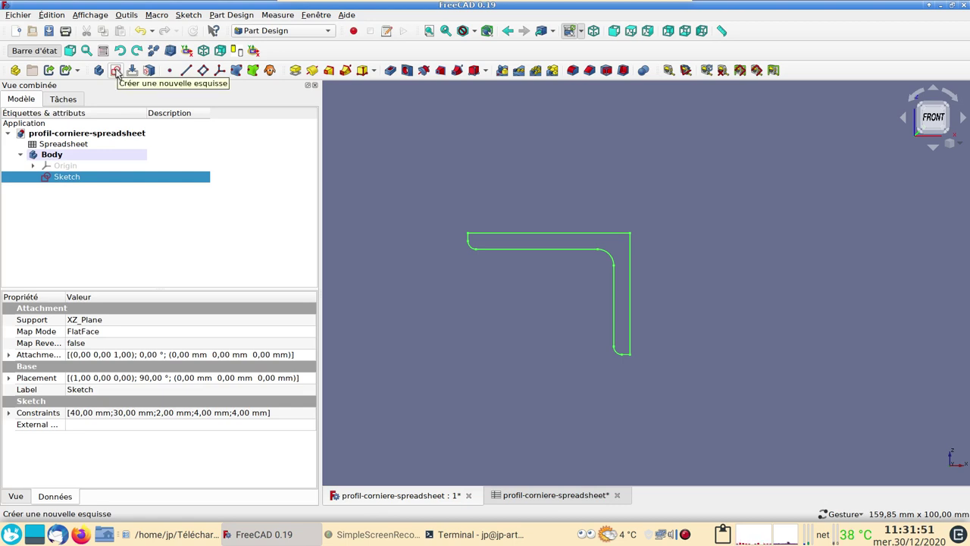
Create a new sketch on the XY plane and begin the trapezoid polyline from the origin.
left_click(121, 72)
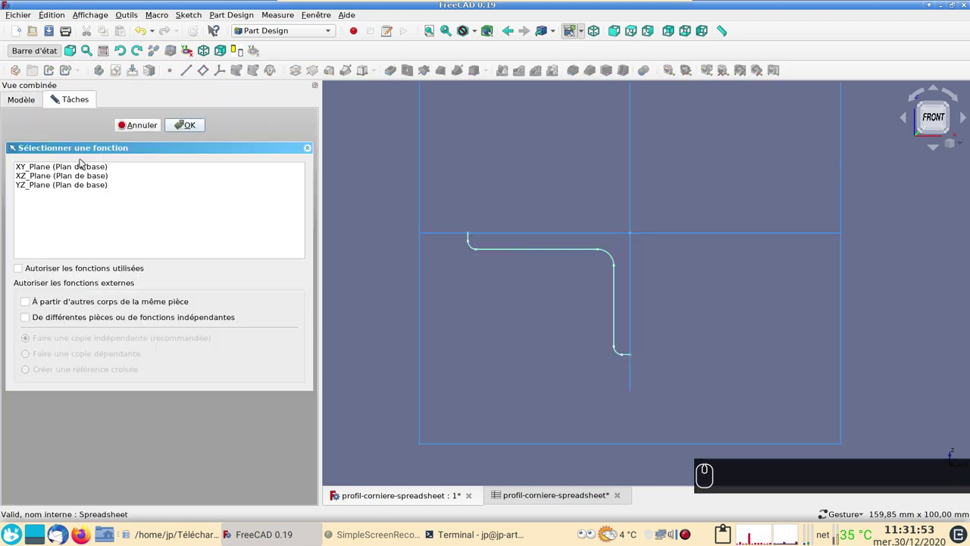
left_click_drag(71, 170, 189, 128)
left_click(189, 127)
scroll("down", 3)
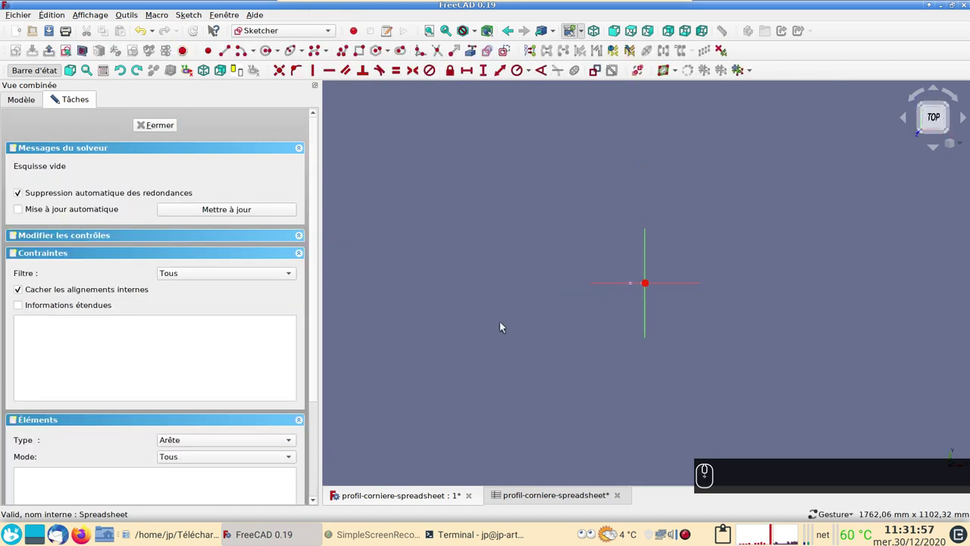
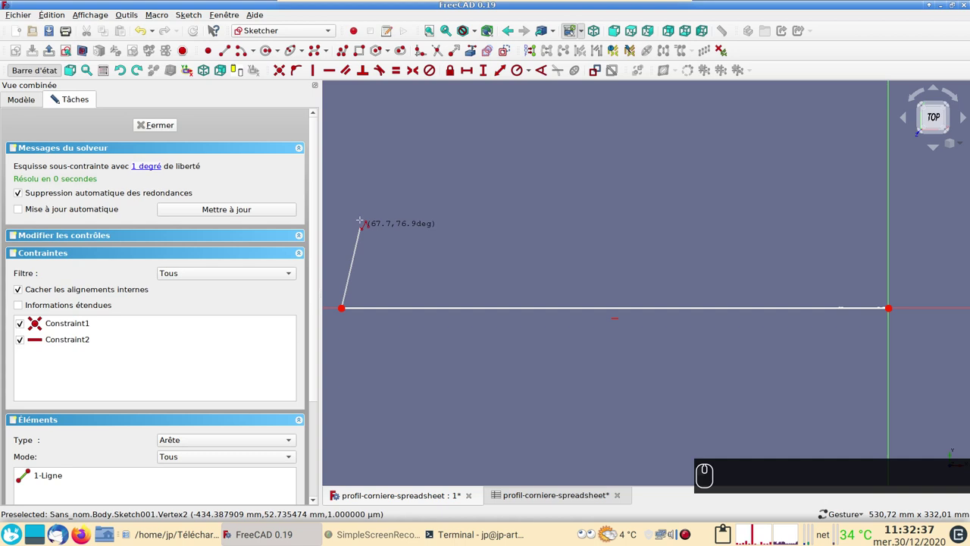
scroll("down", 3)
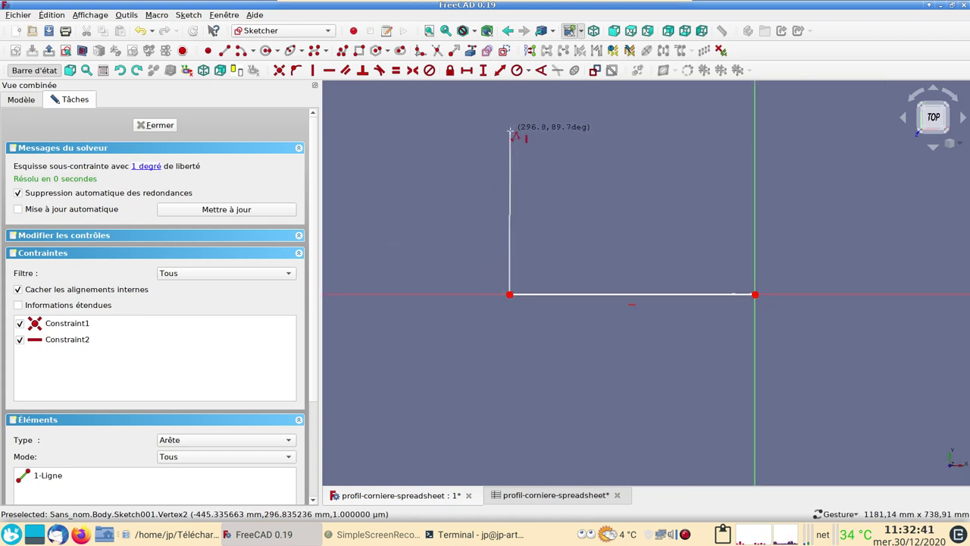
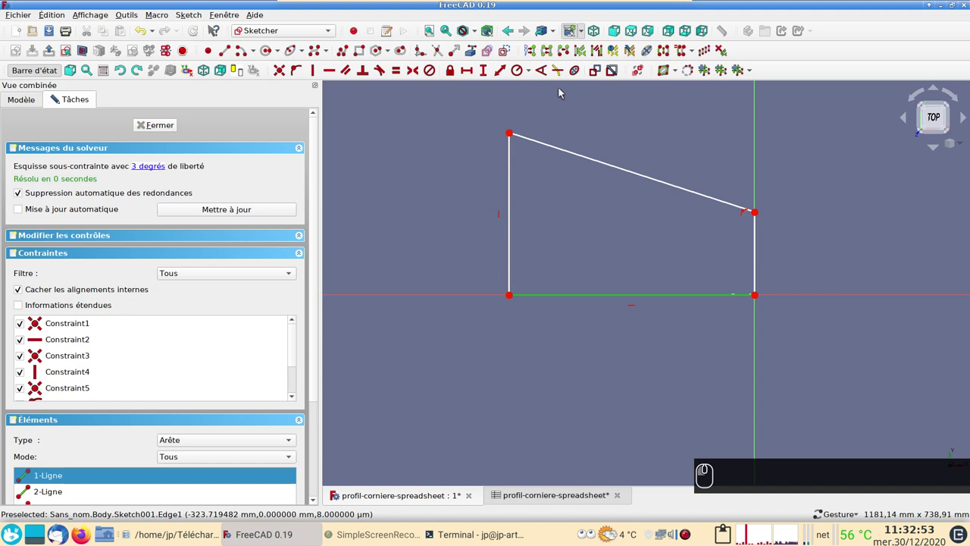
Dimension the trapezoid: 500 mm base, 300 mm left side and 150 mm right side.
left_click(474, 69)
left_click(503, 133)
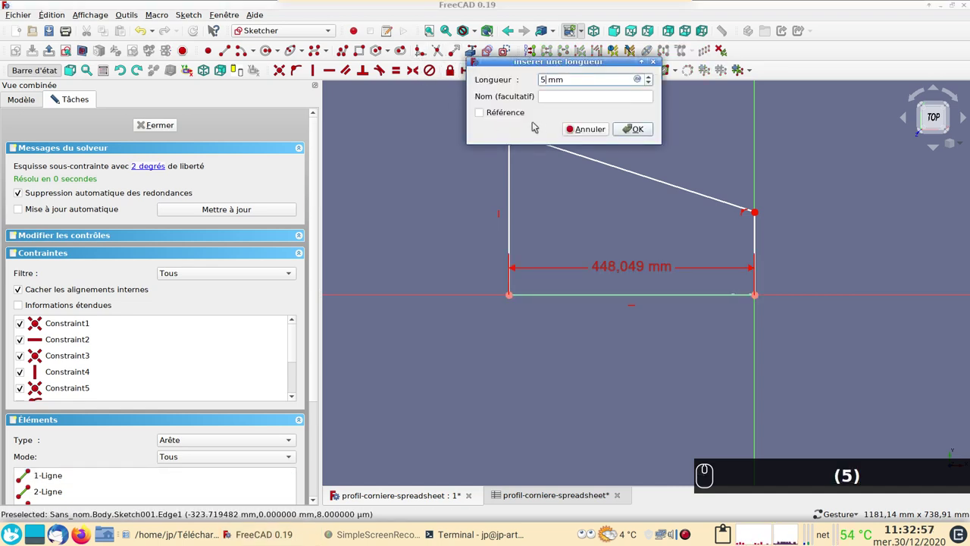
key("Return")
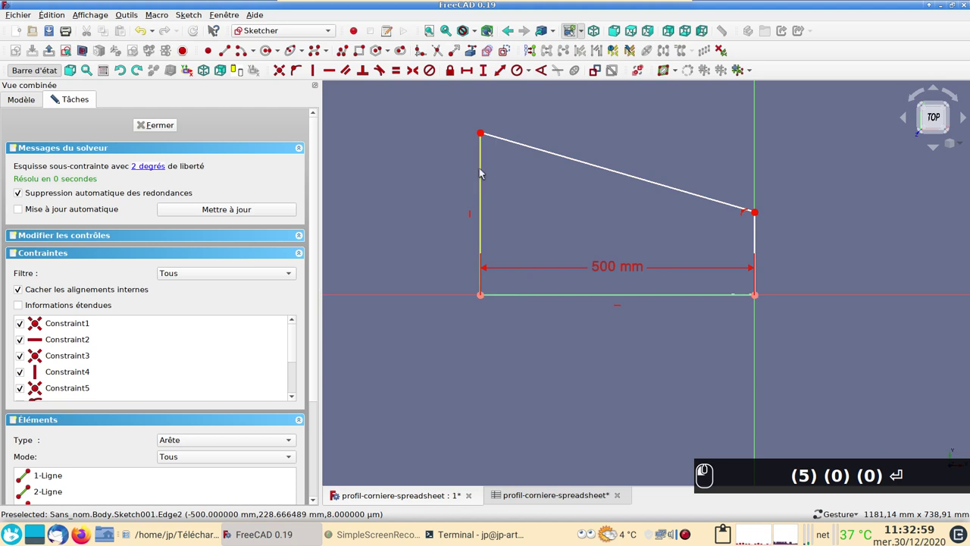
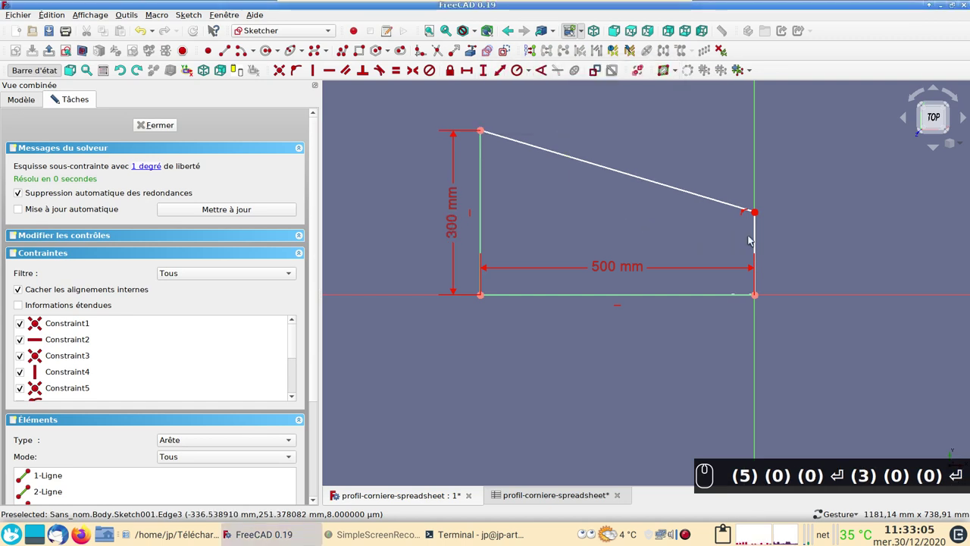
left_click(758, 237)
type("(5) (0) (0) ⏎ (3) (0) (0) ⏎")
left_click(490, 73)
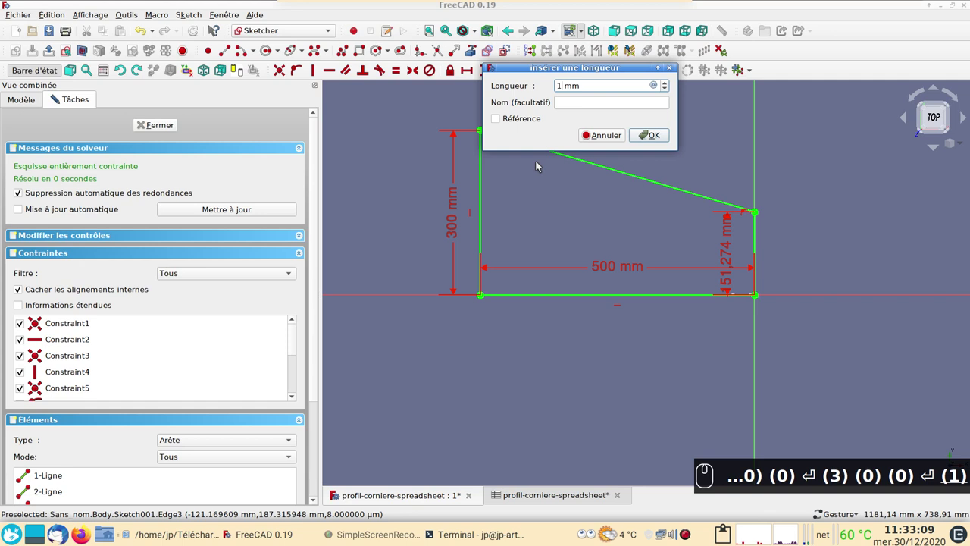
key("Return")
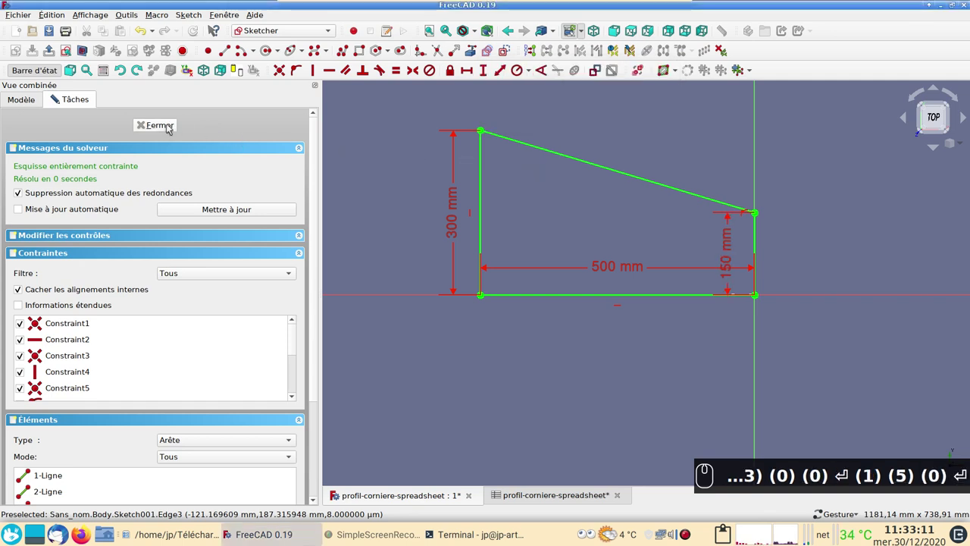
left_click_drag(171, 127, 295, 241)
type("3) (0) (0) ⏎ (1) (5) (0) ⏎")
Save, reframe the view and close the fully constrained trapezoid sketch.
key("ctrl+s")
scroll("down", 3)
key("2")
scroll("down", 3)
scroll("down", 3)
middle_click(506, 339)
type("(0)")
left_click(698, 360)
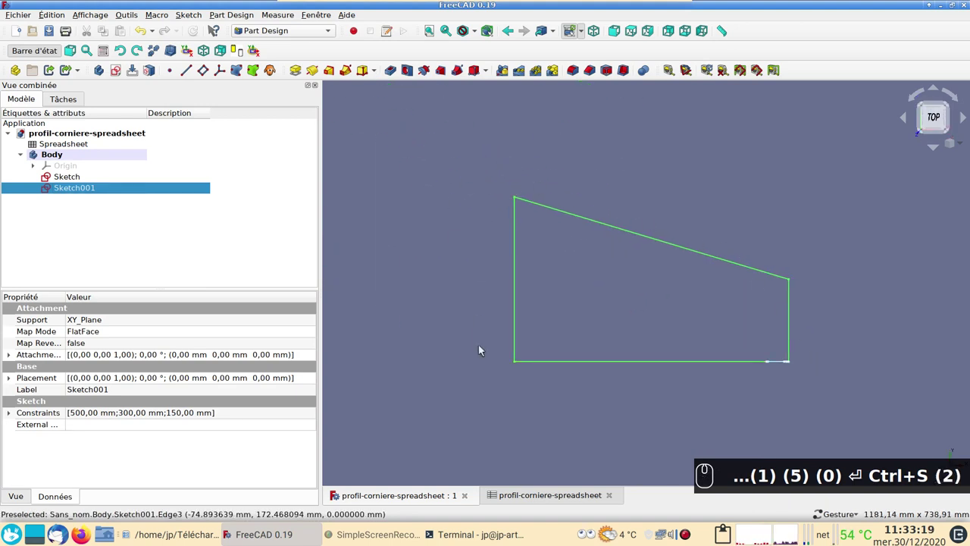
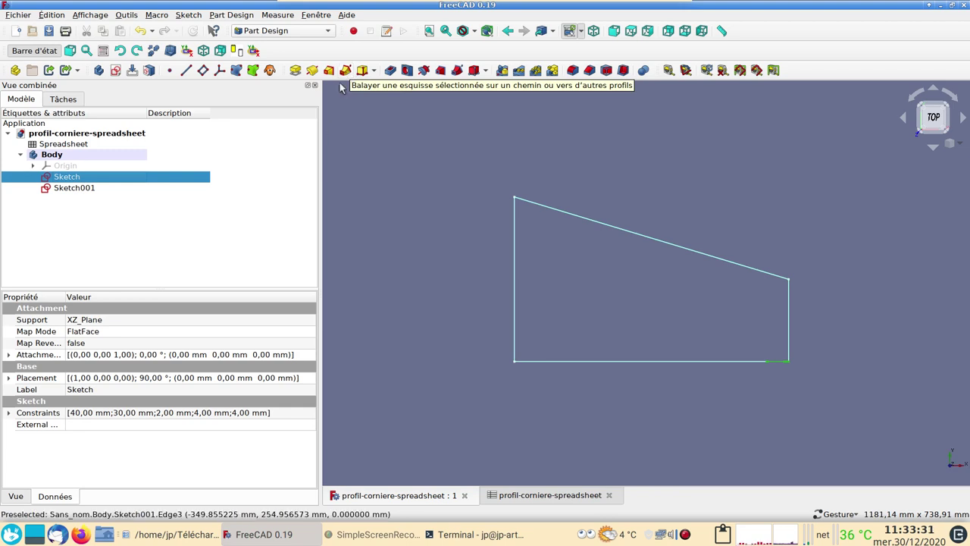
left_click_drag(347, 71, 56, 230)
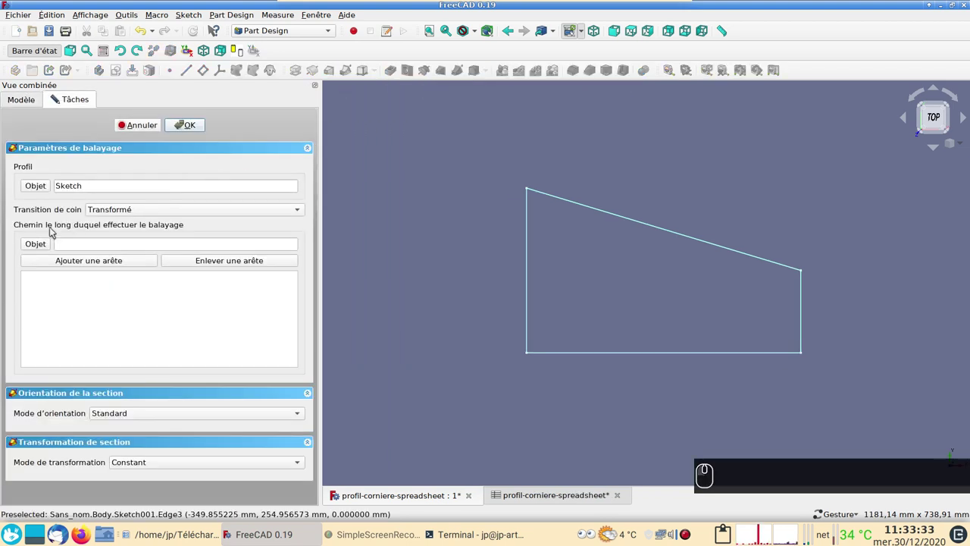
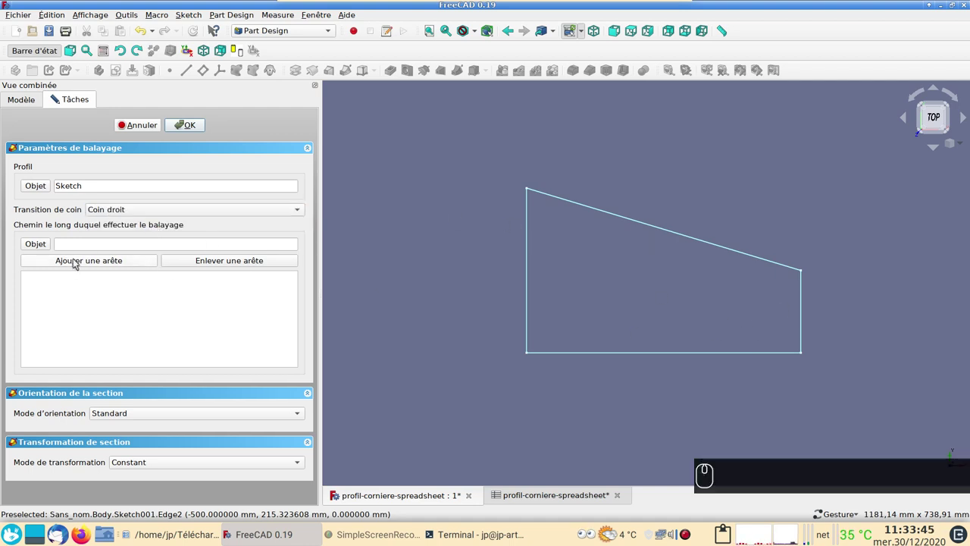
left_click_drag(79, 263, 813, 324)
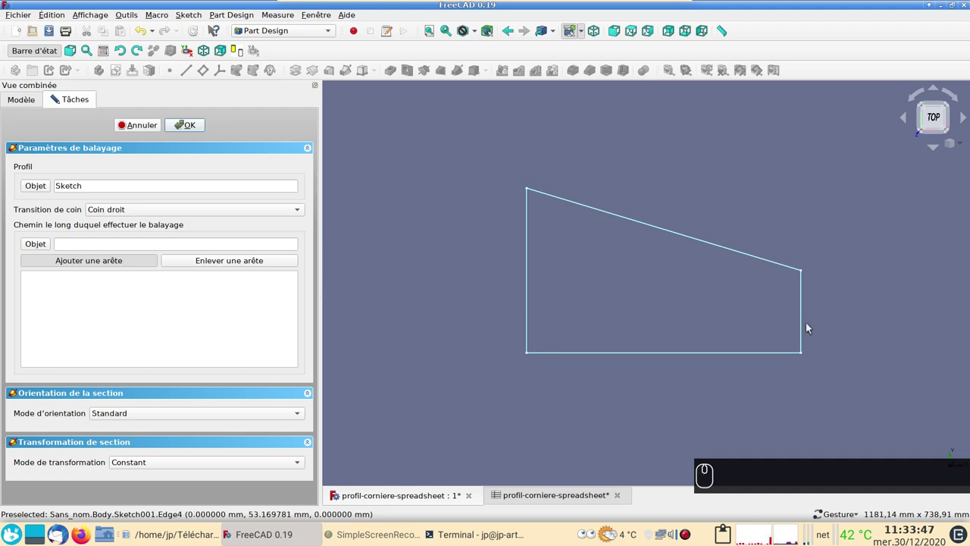
left_click_drag(805, 325, 161, 263)
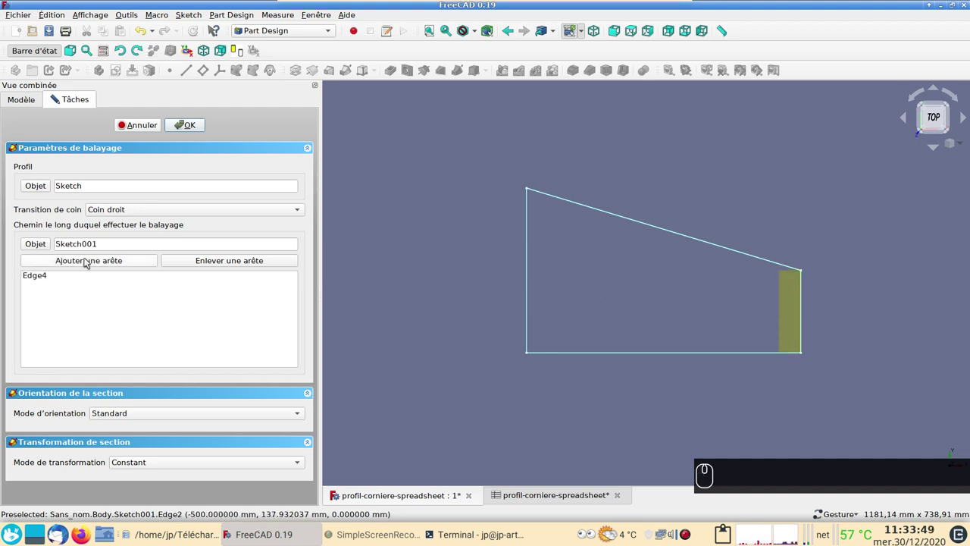
left_click_drag(94, 263, 585, 304)
left_click(119, 266)
left_click_drag(530, 275, 623, 283)
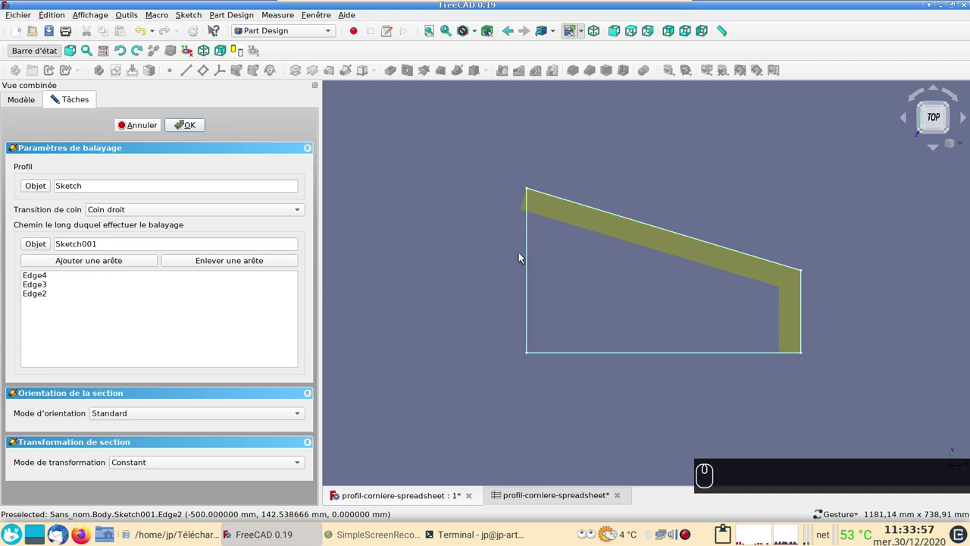
left_click_drag(145, 125, 124, 191)
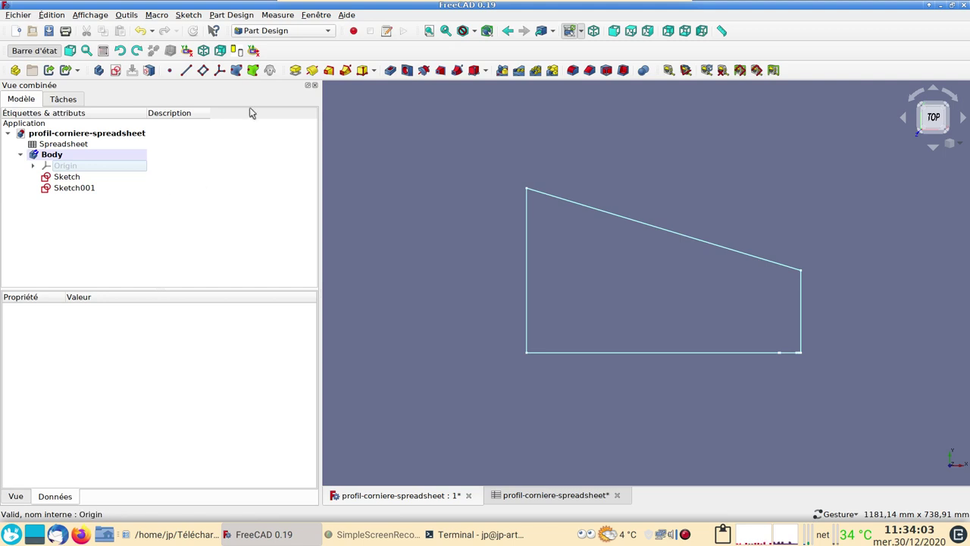
Switch to the Part workbench, start a Sweep and move the profile Sketch into the selected profiles.
left_click(312, 31)
left_click(302, 28)
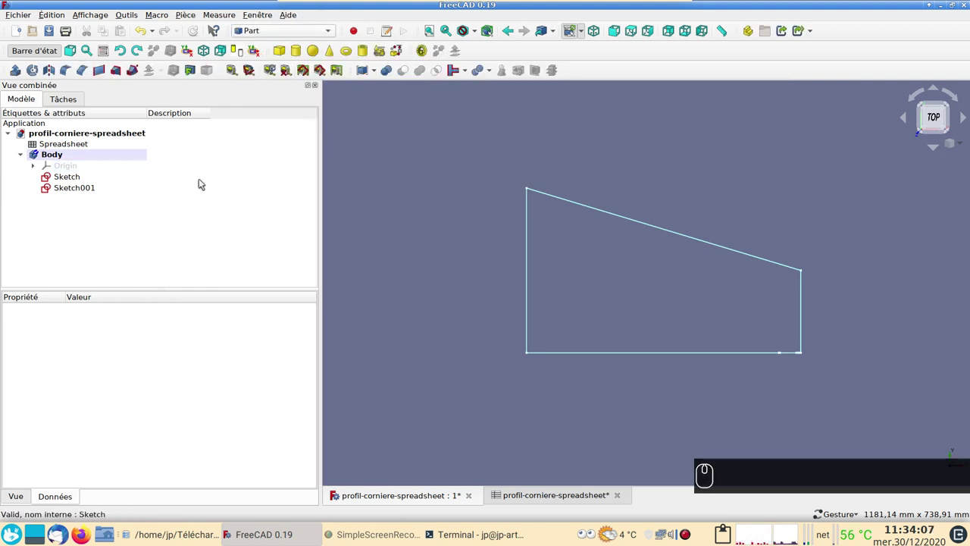
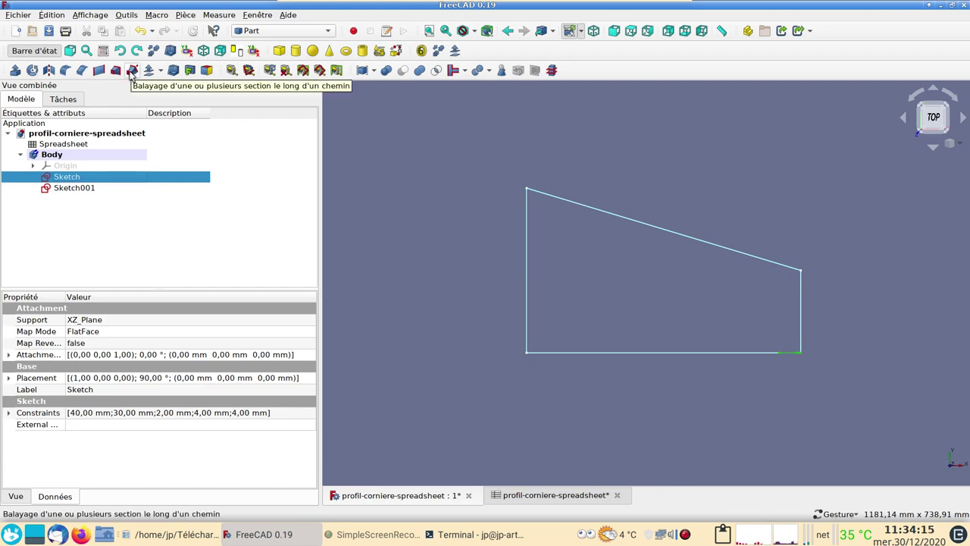
left_click(135, 74)
left_click(60, 190)
left_click_drag(162, 210, 24, 348)
left_click_drag(23, 348, 29, 391)
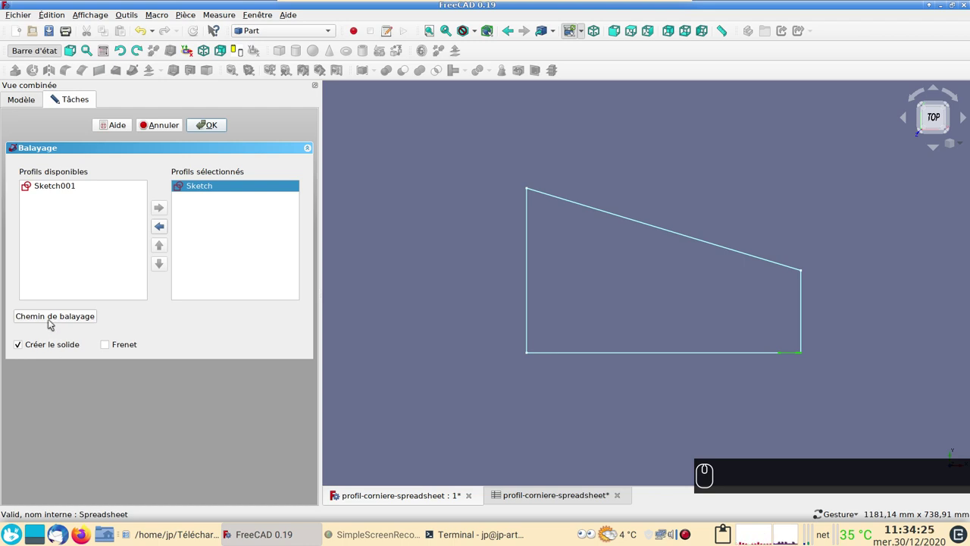
Define the sweep path by picking every edge of the Sketch001 trapezoid outline and finish with Done.
left_click_drag(51, 321, 364, 333)
left_click_drag(804, 322, 686, 258)
left_click(689, 236)
left_click_drag(531, 274, 730, 326)
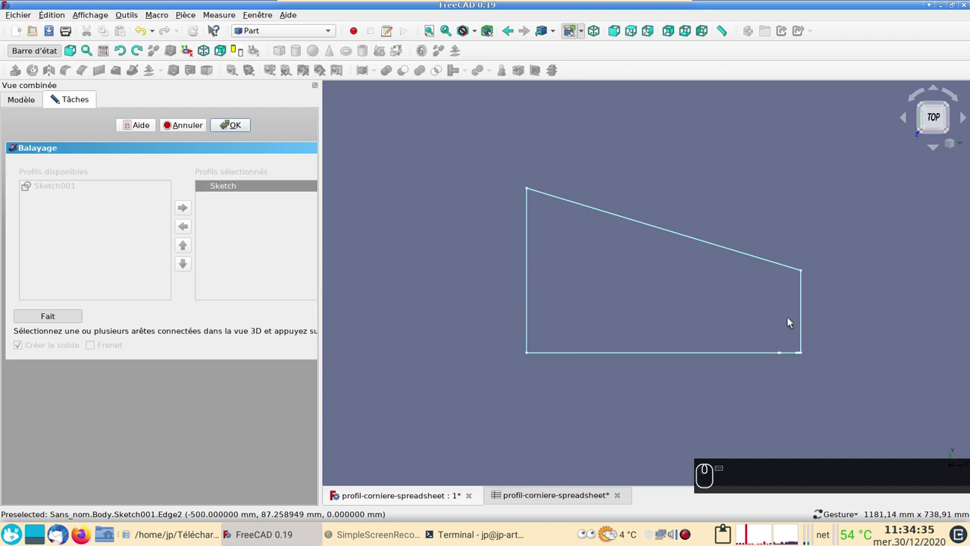
left_click_drag(805, 316, 529, 275)
left_click(529, 275)
left_click_drag(581, 353, 82, 312)
left_click(70, 320)
Create the Sweep solid frame and orbit it to inspect in 3D.
left_click(216, 129)
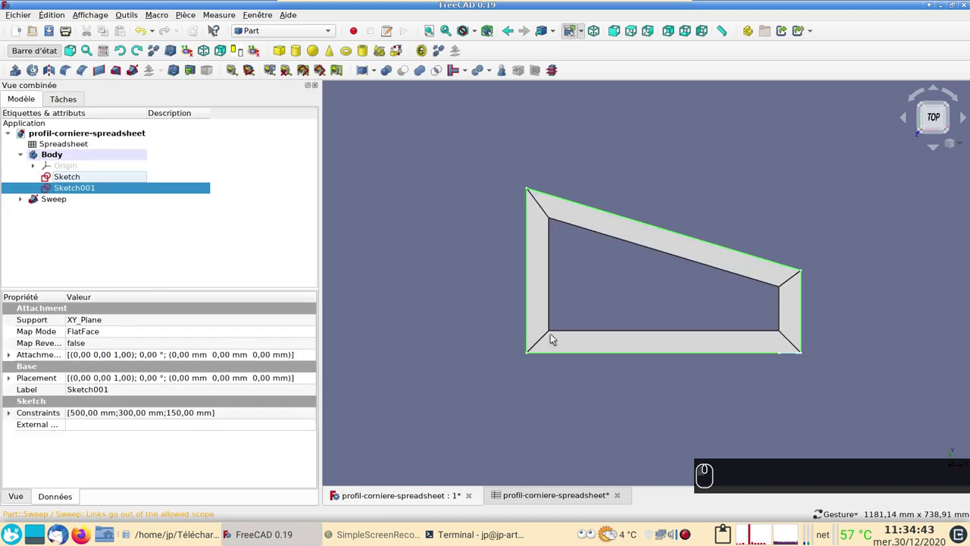
left_click_drag(790, 343, 476, 278)
scroll("up", 3)
left_click(476, 278)
scroll("down", 3)
left_click(452, 353)
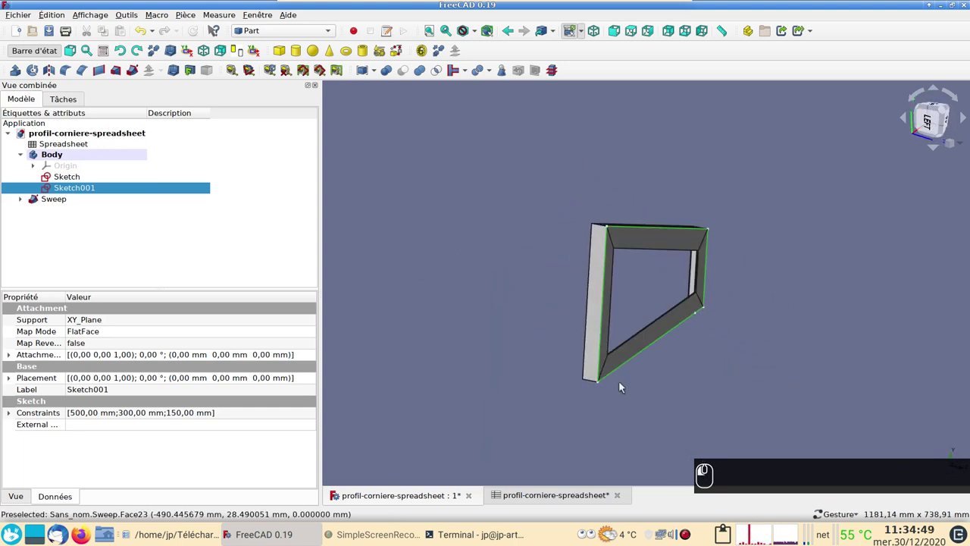
Set the top view, select the frame's sloped top face and switch back to Part Design.
left_click(772, 360)
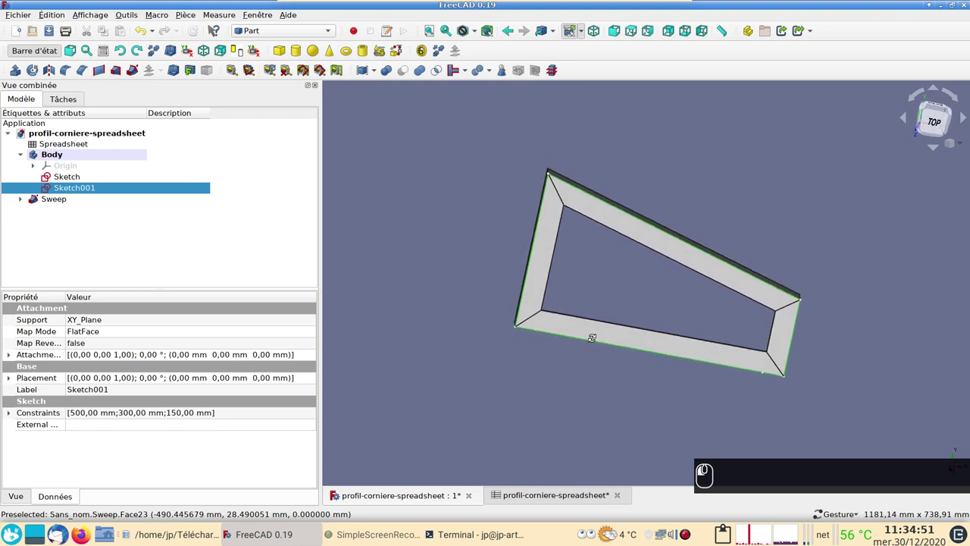
left_click(569, 318)
type("(2)")
scroll("up", 3)
scroll("up", 3)
left_click_drag(626, 313, 499, 297)
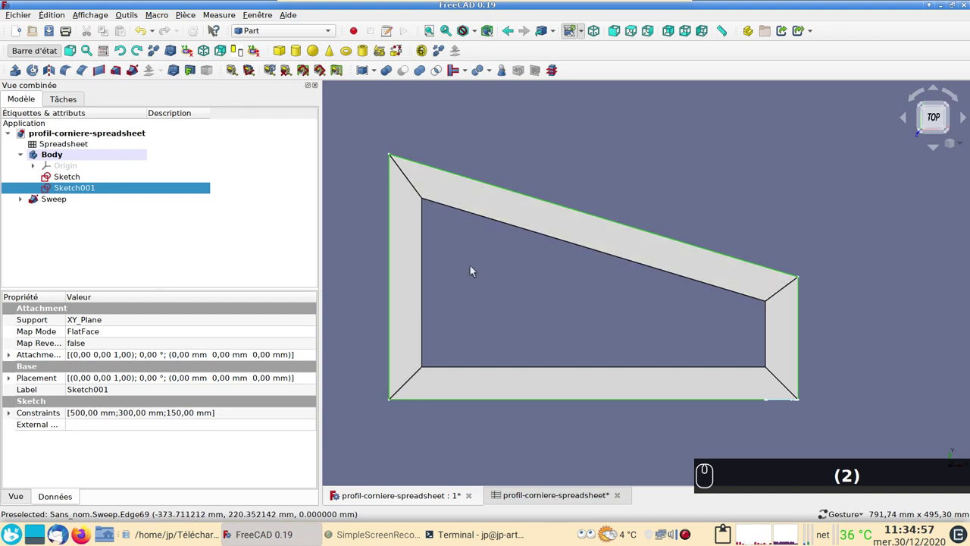
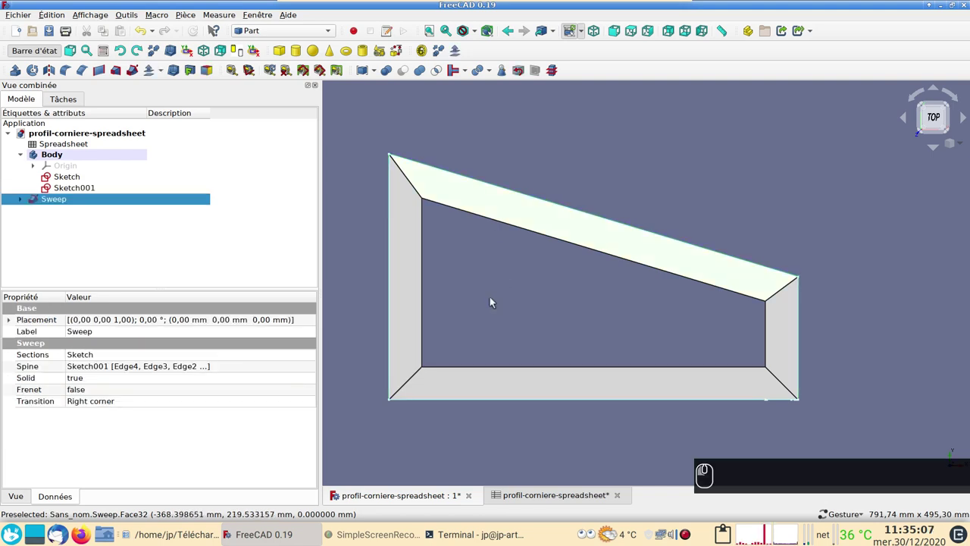
left_click_drag(302, 36, 140, 91)
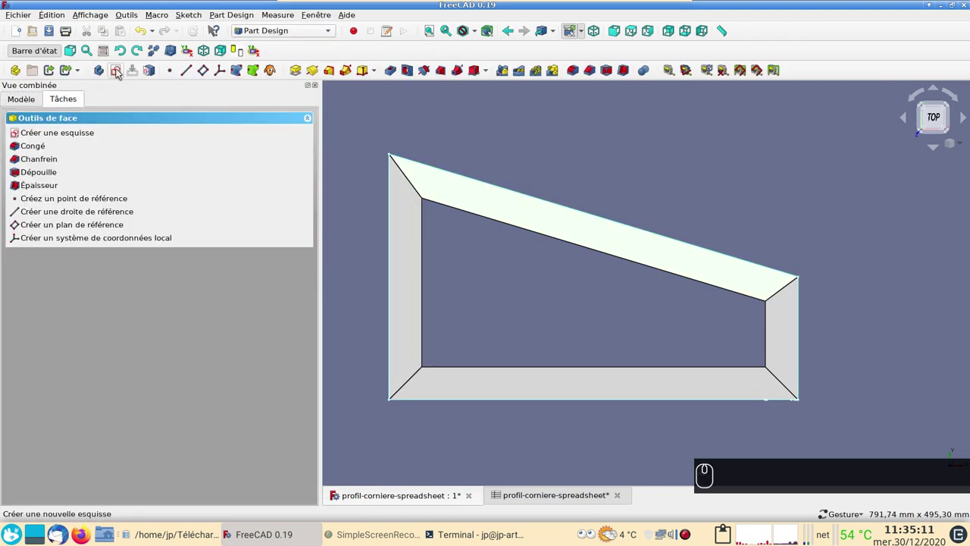
Attach a new sketch to an independent copy of the sloped top face, giving CopySweep and Sketch002.
left_click(122, 72)
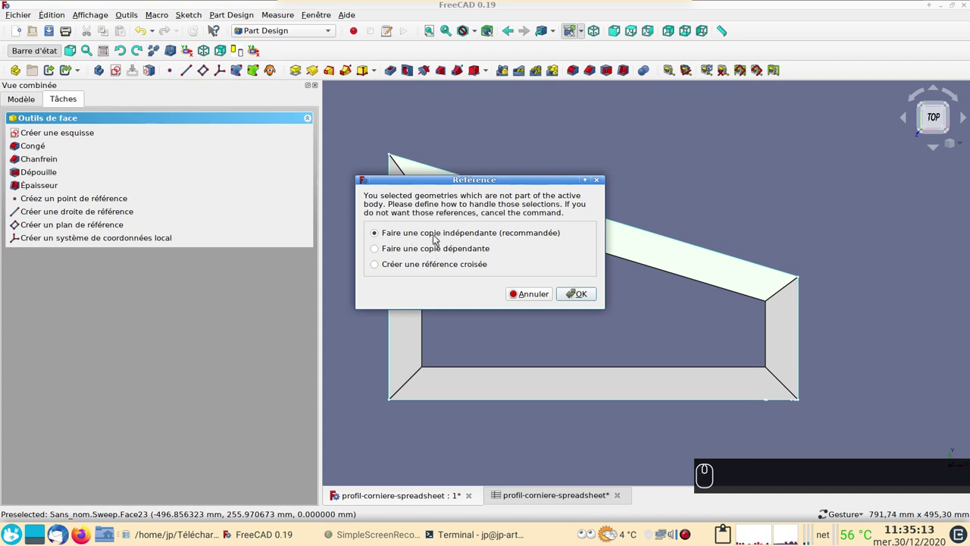
left_click_drag(579, 294, 489, 237)
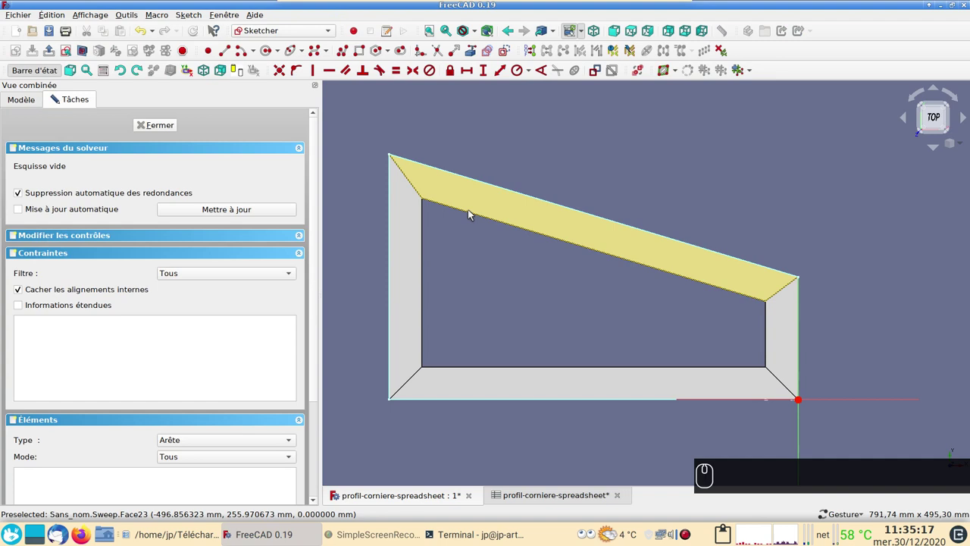
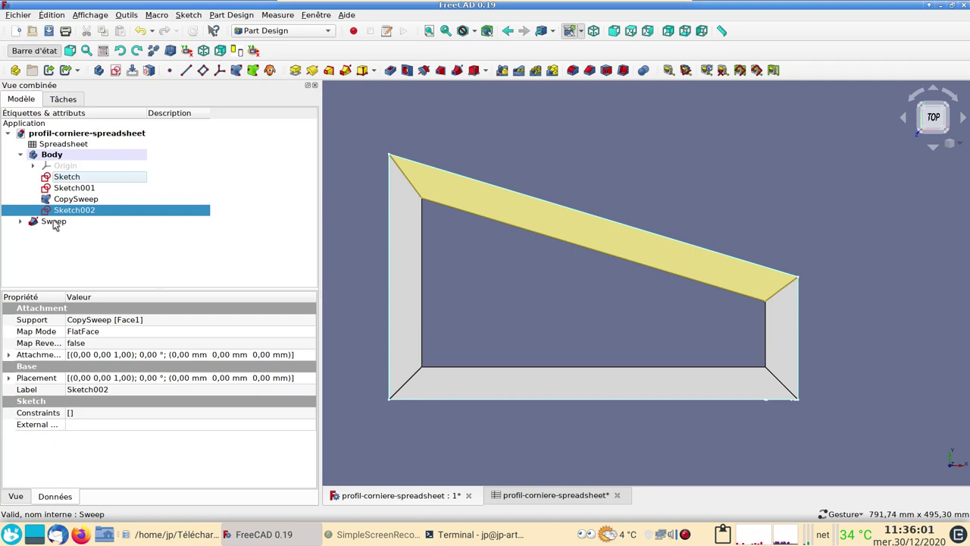
left_click(59, 224)
Hide the Sweep, edit Sketch002 and centre the line's right endpoint on the right end edge with a symmetry constraint.
key("space")
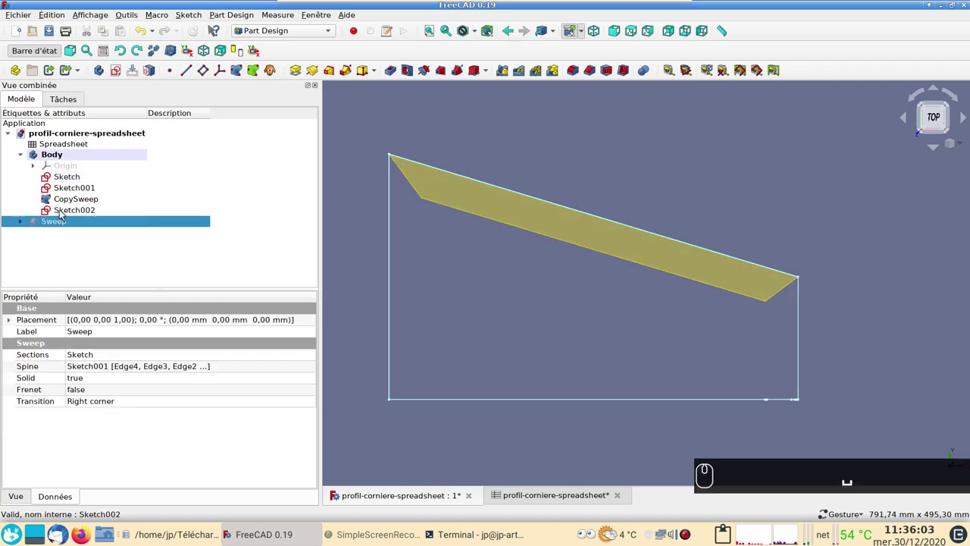
left_click_drag(64, 212, 65, 212)
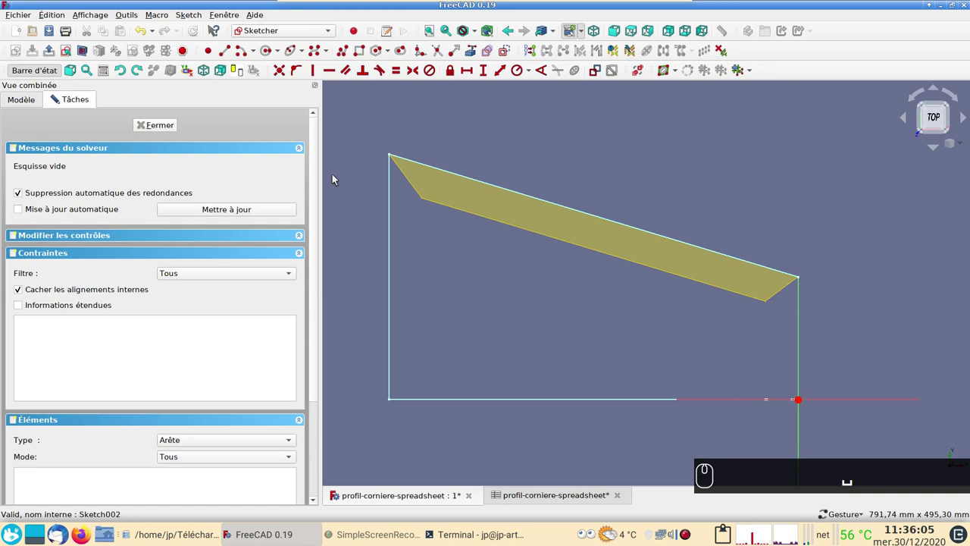
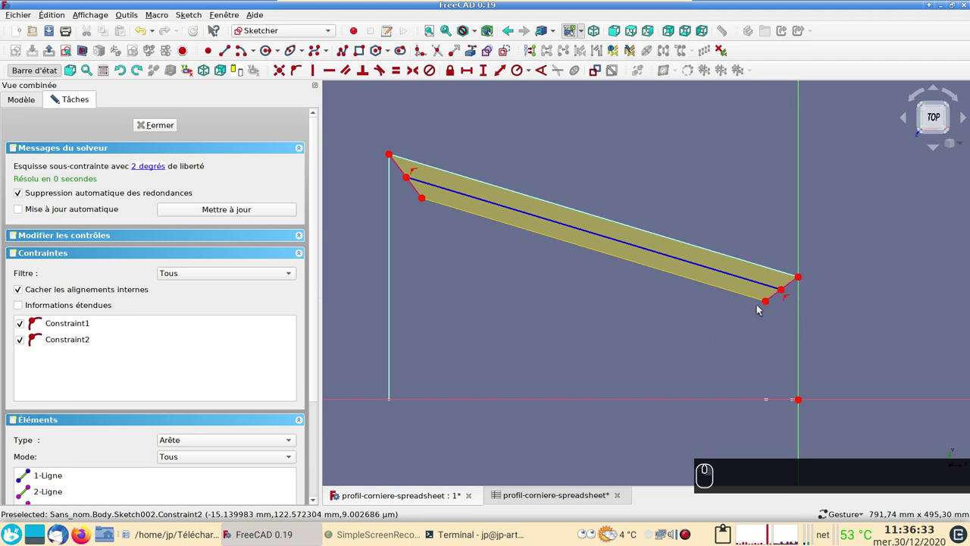
left_click(768, 302)
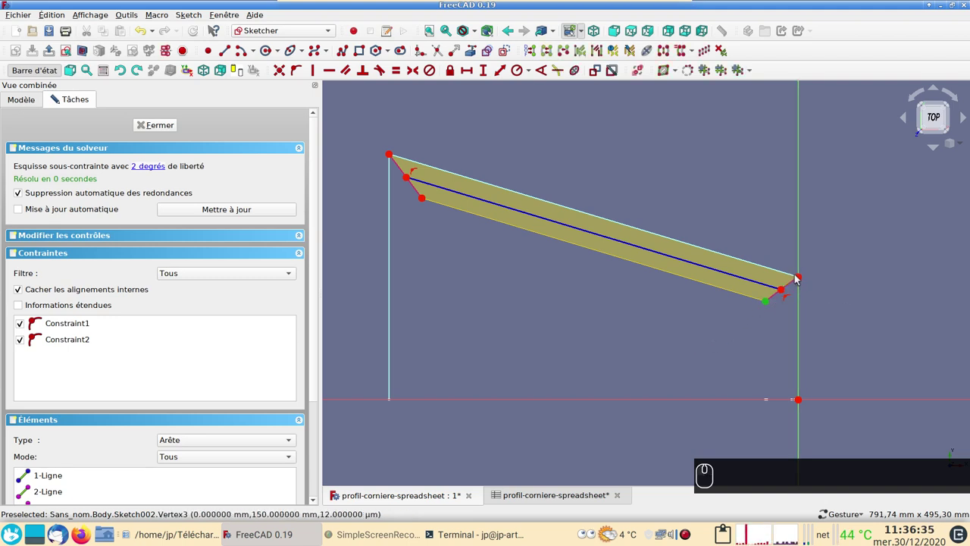
left_click_drag(803, 278, 786, 289)
left_click(786, 289)
left_click(517, 77)
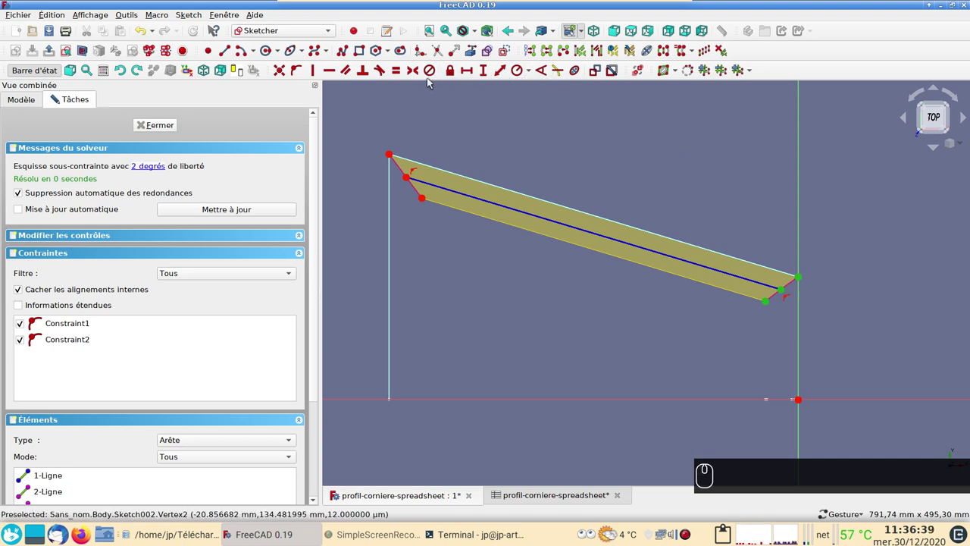
Centre the line's left endpoint on the left end edge, fully constraining the centreline.
left_click_drag(420, 75, 425, 200)
left_click_drag(395, 160, 413, 178)
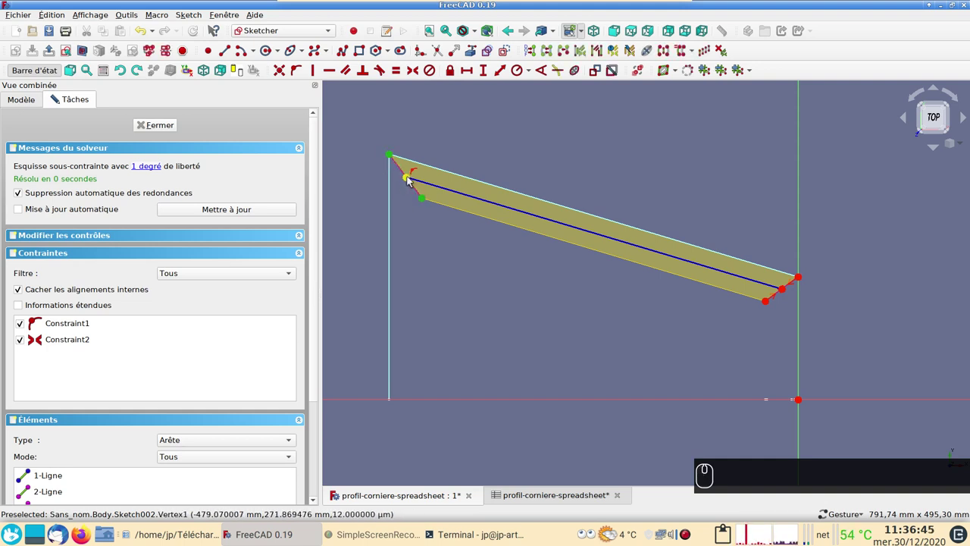
left_click_drag(411, 179, 444, 67)
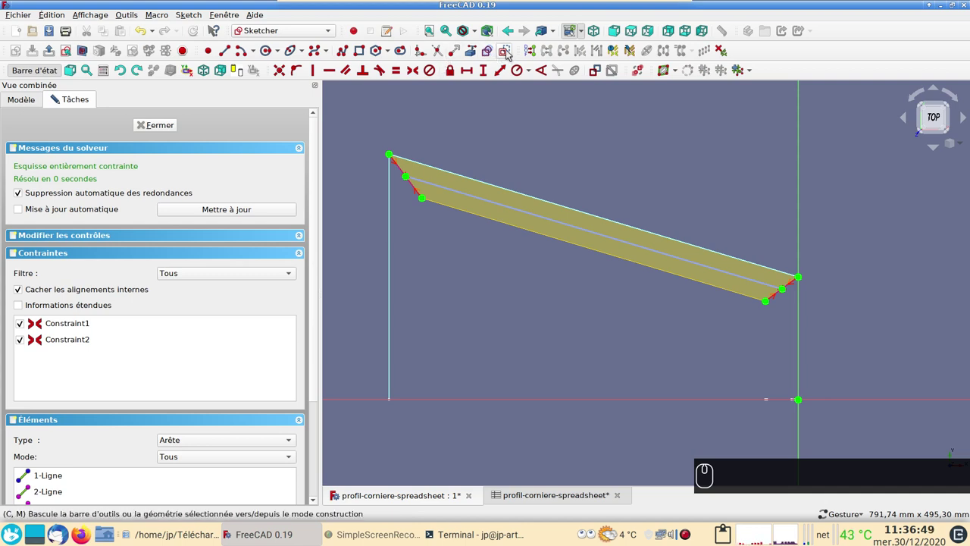
left_click_drag(511, 53, 293, 57)
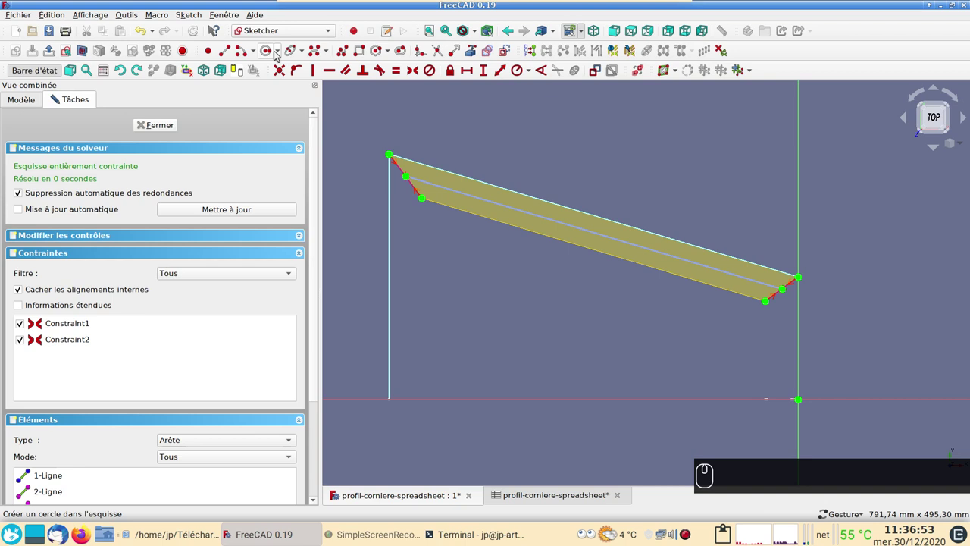
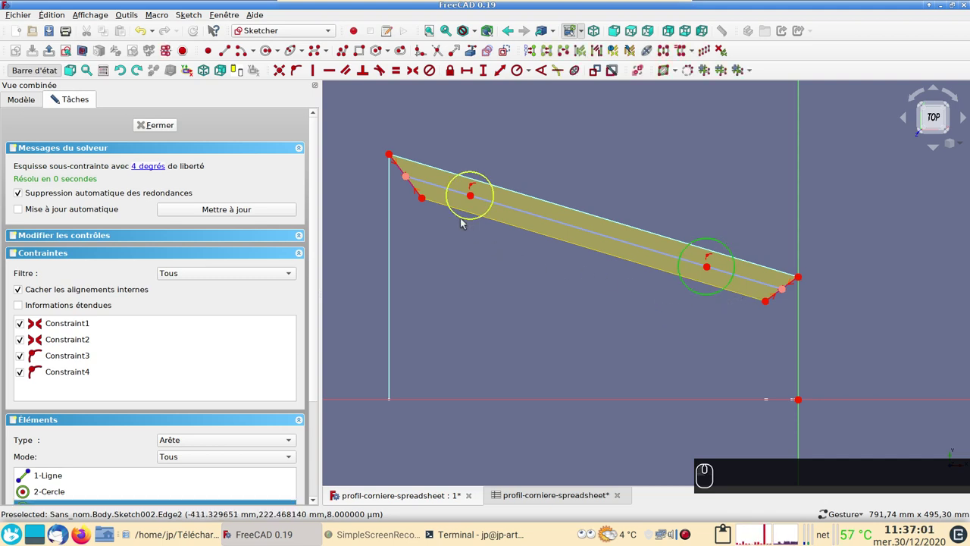
Make the two hole circles equal and set their diameter to 10 mm.
left_click(465, 220)
left_click(533, 74)
left_click(542, 95)
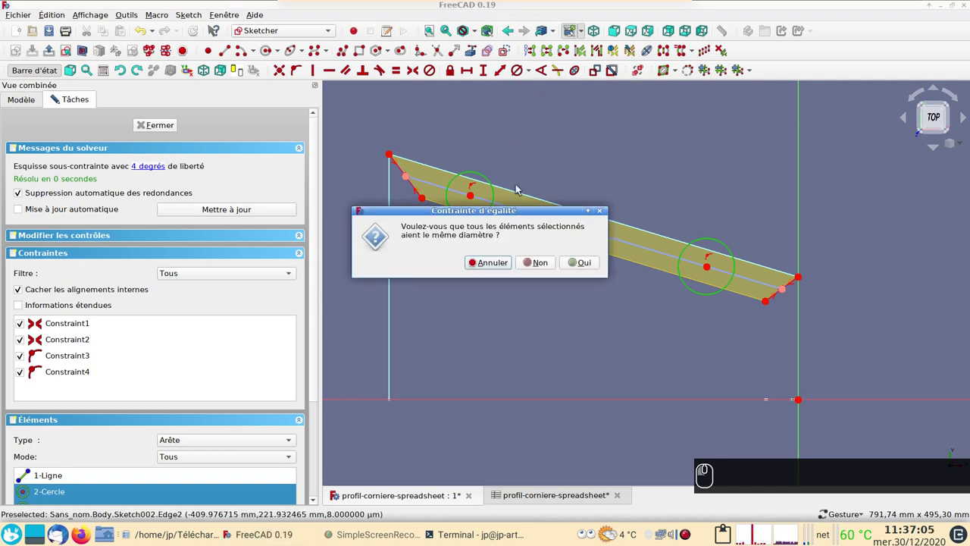
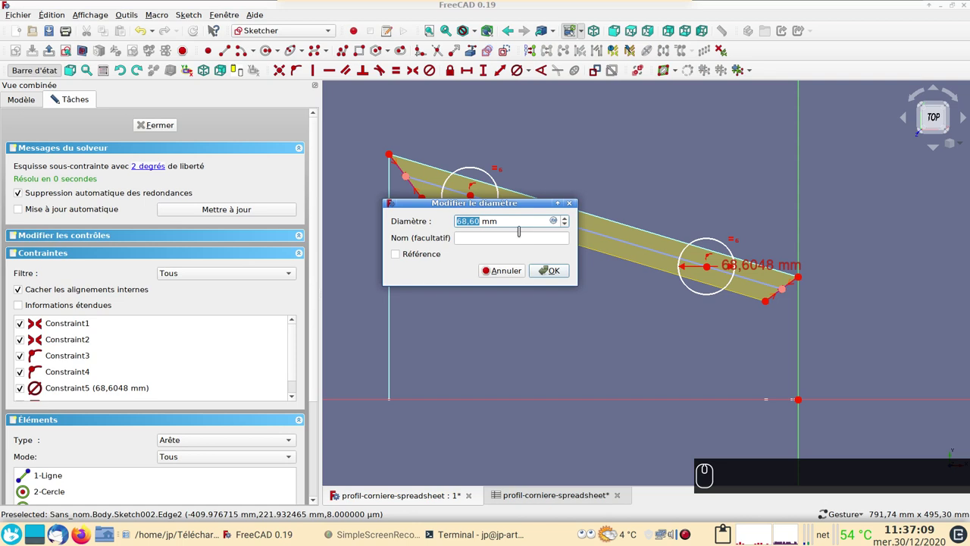
left_click_drag(555, 267, 475, 197)
left_click(474, 197)
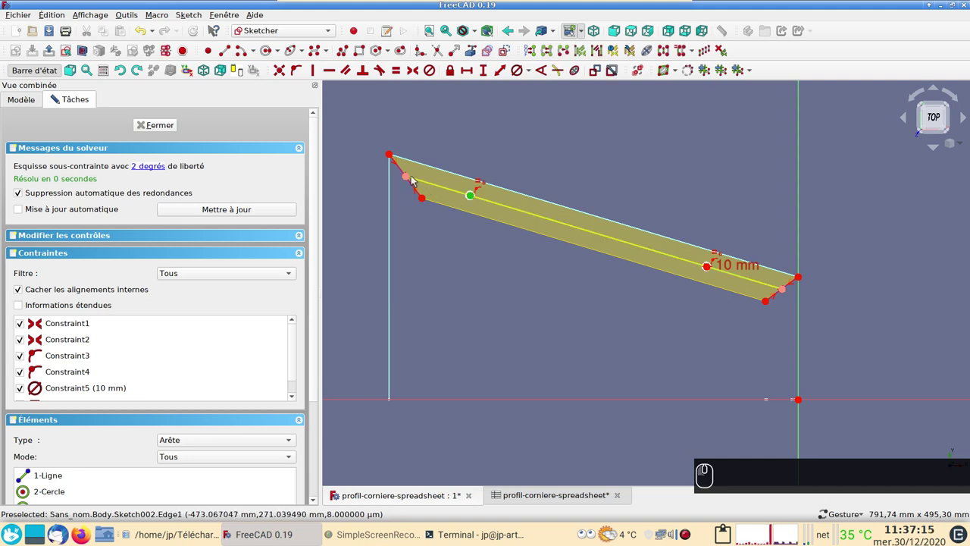
Place each hole centre 80 mm from its end-edge midpoint along the centreline.
left_click(411, 178)
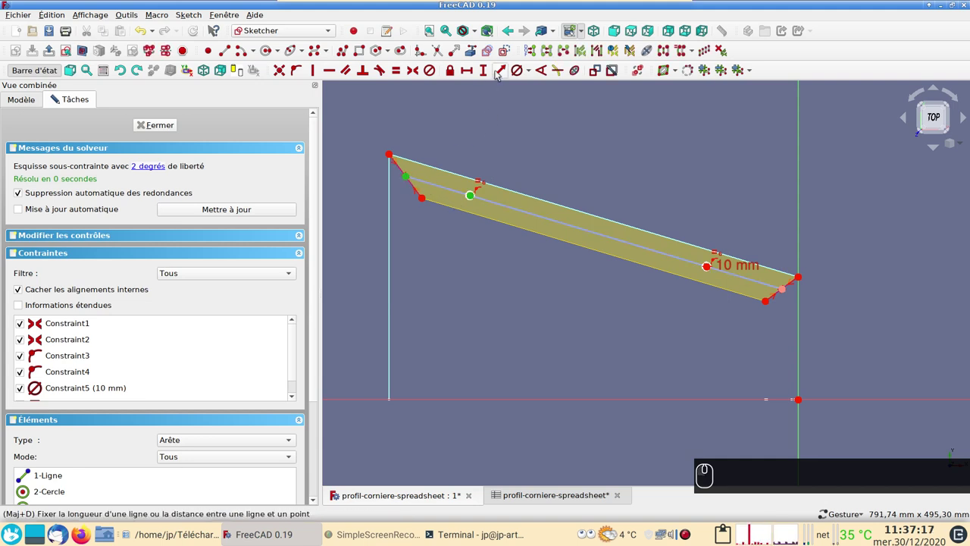
left_click(499, 73)
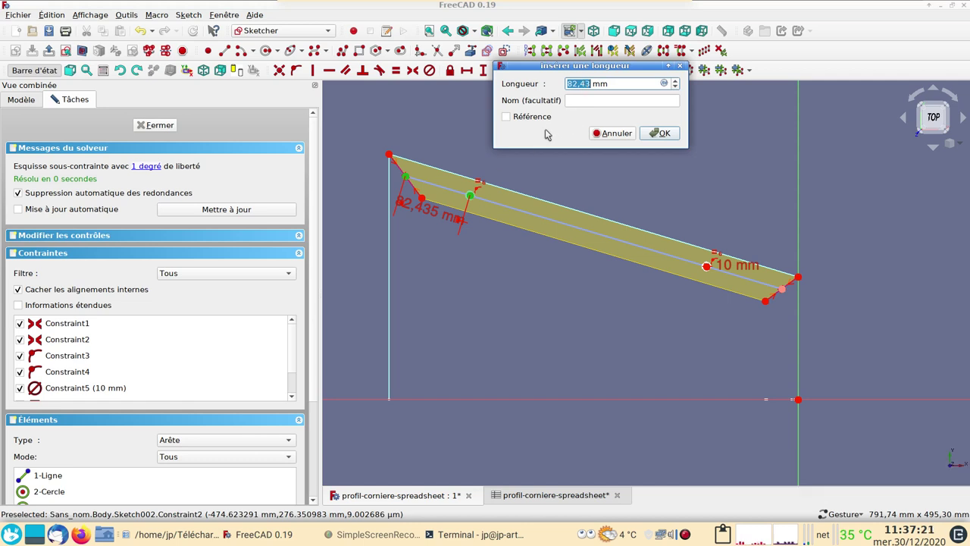
type("(0)")
key("Return")
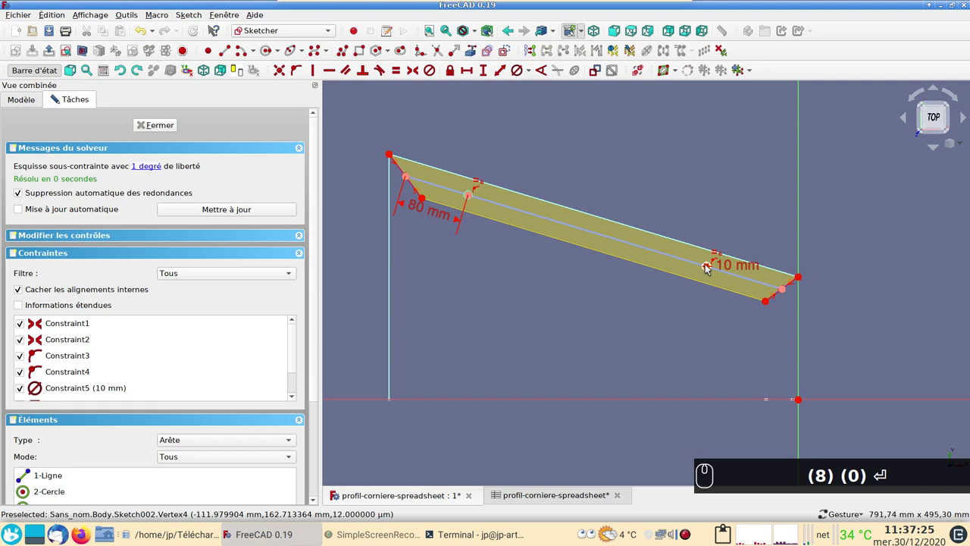
left_click(757, 299)
scroll("up", 3)
middle_click(697, 294)
scroll("up", 3)
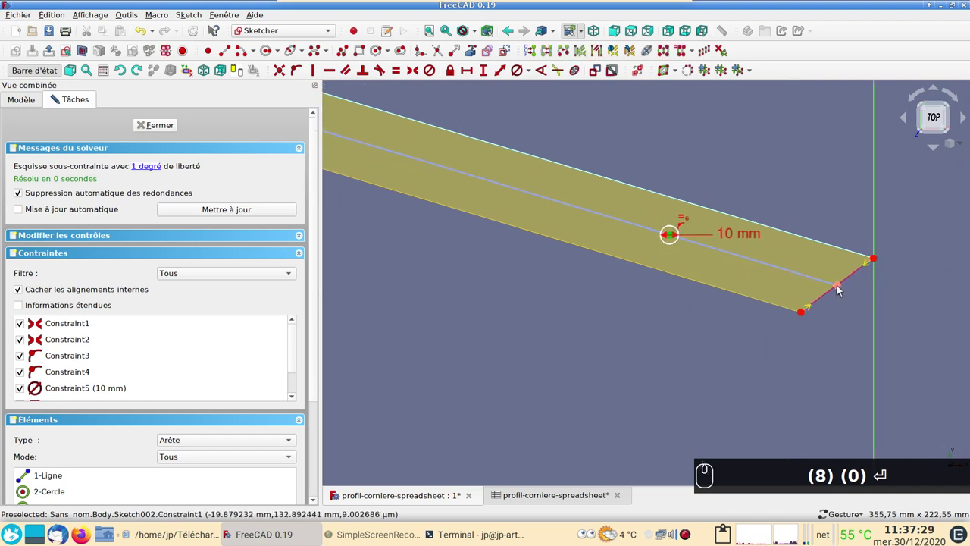
left_click_drag(843, 286, 447, 70)
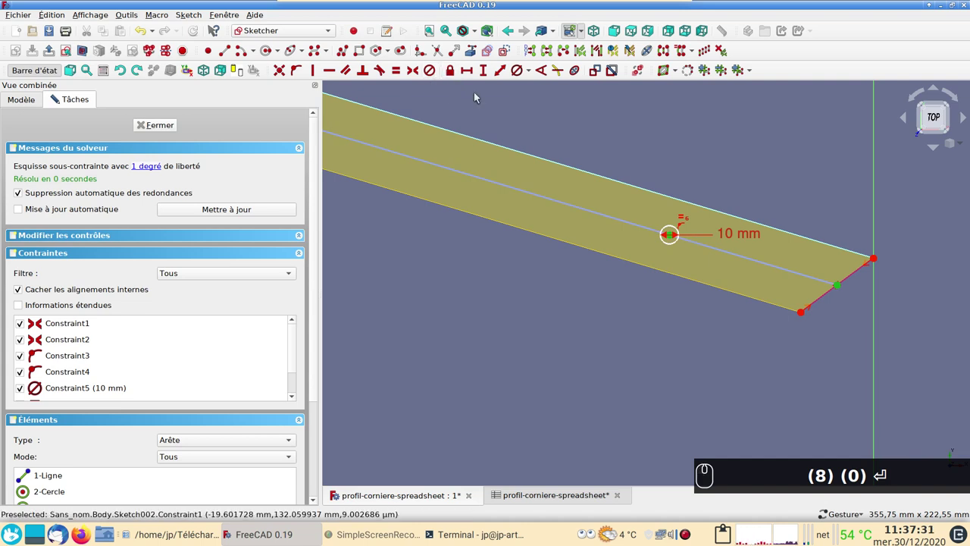
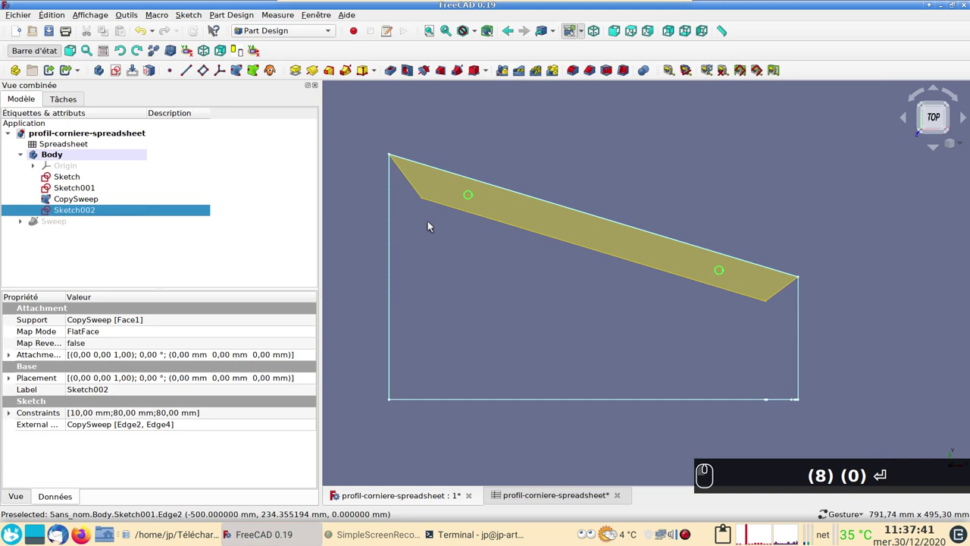
Hide the CopySweep face and show the Sweep frame solid instead.
left_click_drag(99, 200, 84, 201)
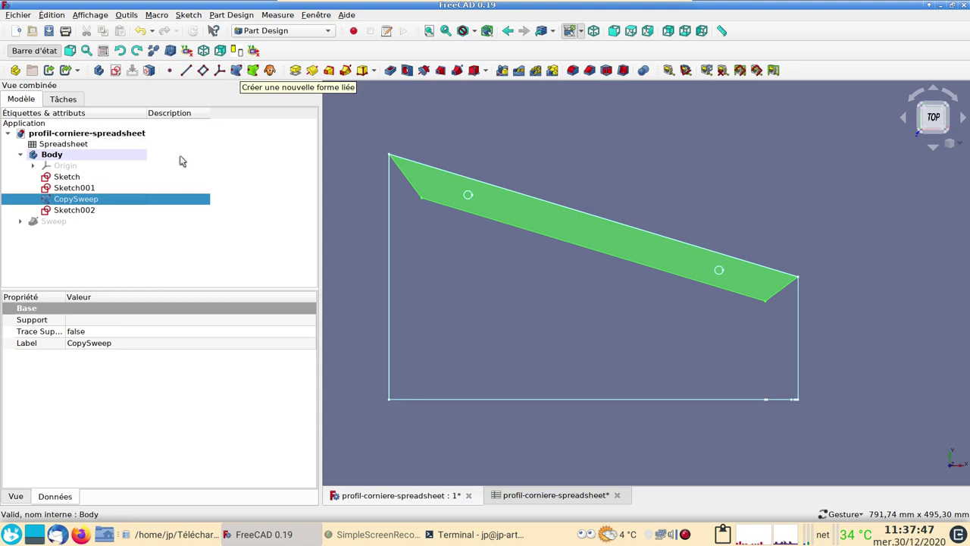
key("space")
left_click(475, 308)
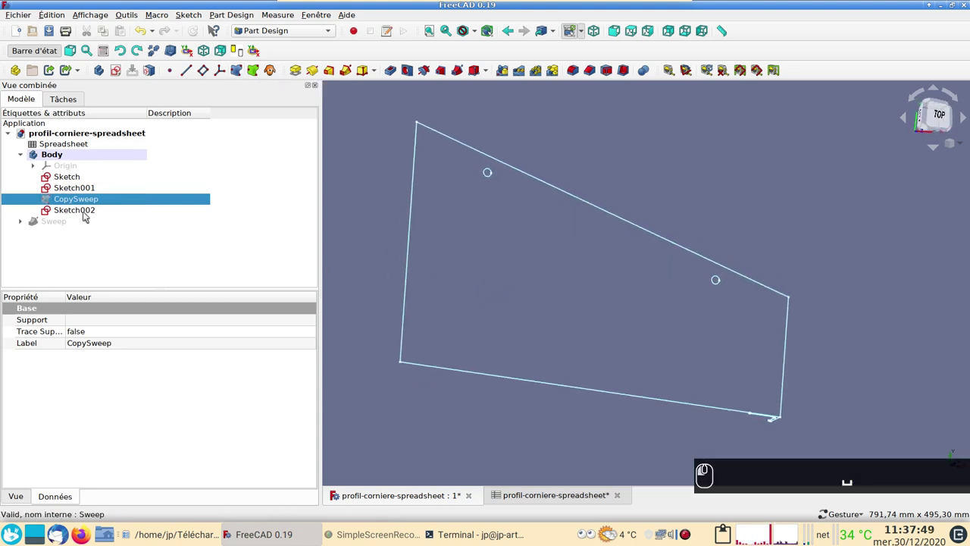
left_click(60, 217)
key("space")
Select Sketch002, abandon a premature Pocket, then pick the frame's sloped top face.
left_click(108, 218)
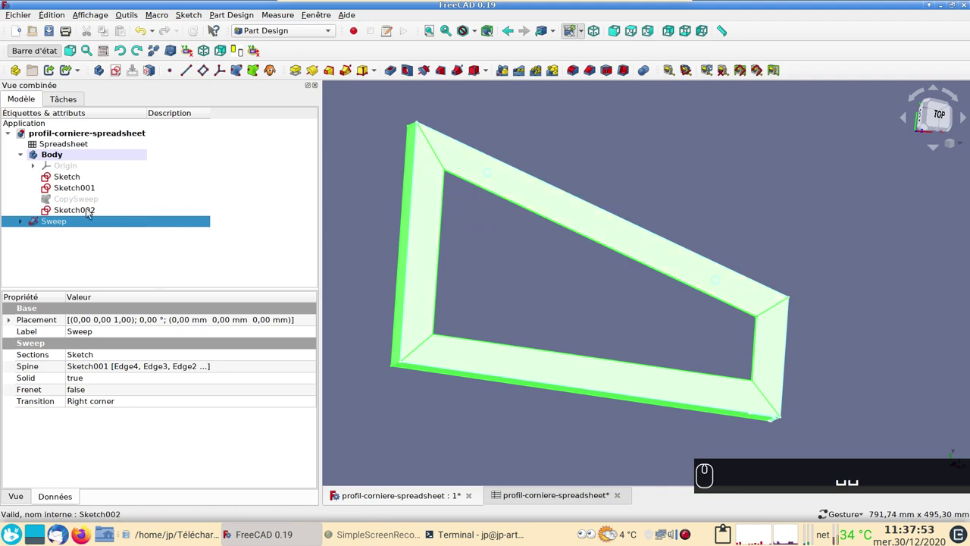
left_click_drag(91, 210, 461, 213)
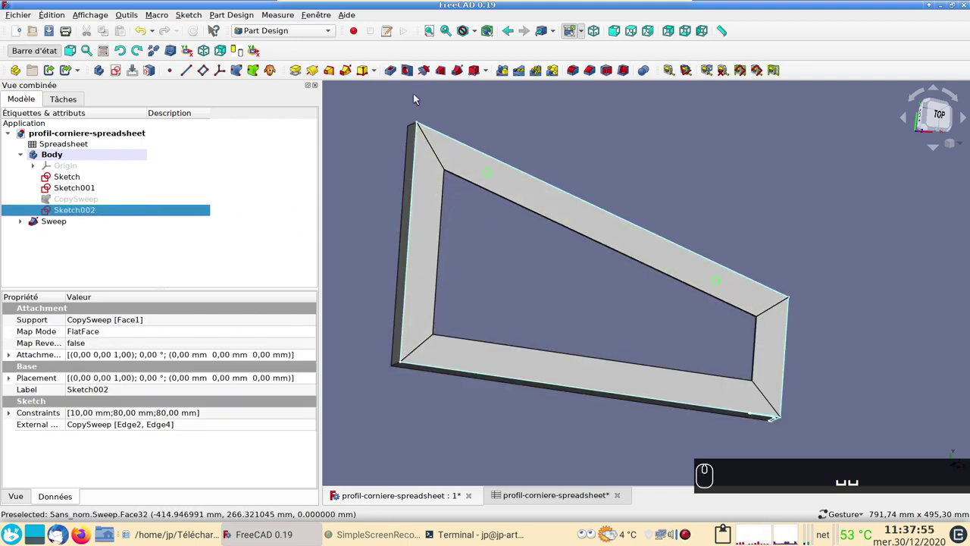
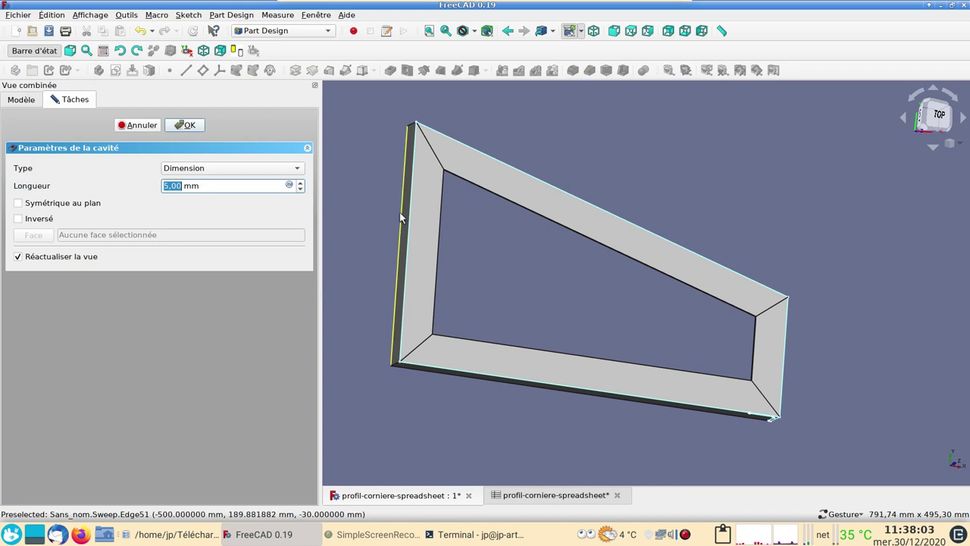
left_click_drag(141, 126, 299, 200)
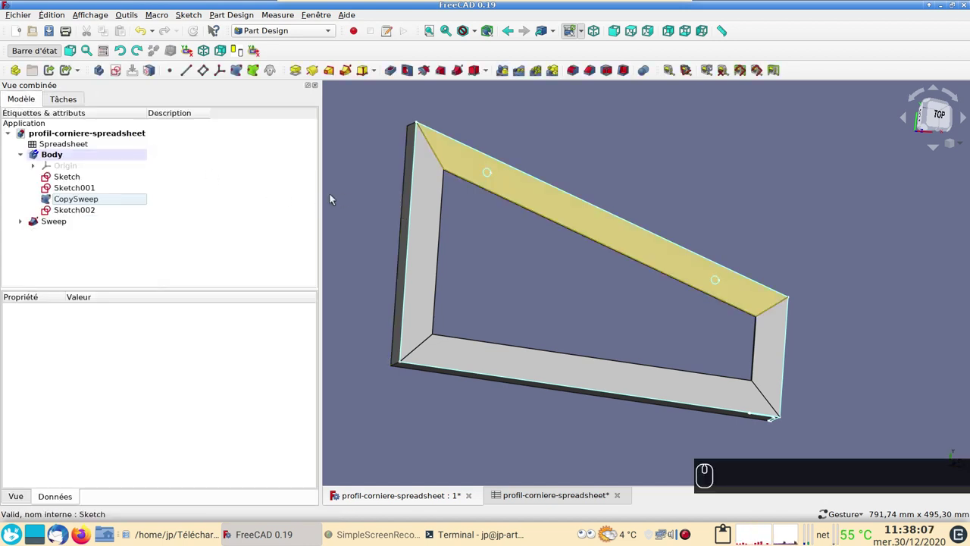
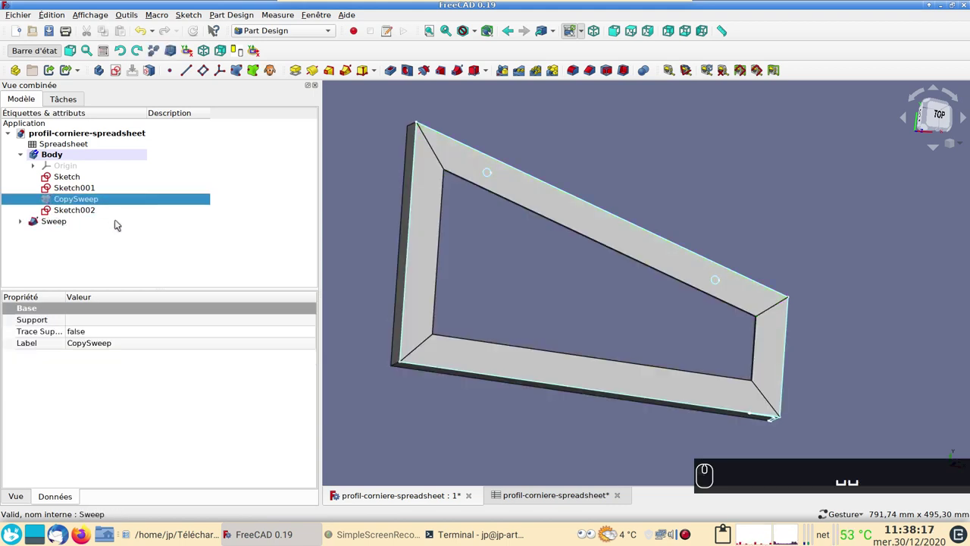
left_click_drag(527, 194, 457, 286)
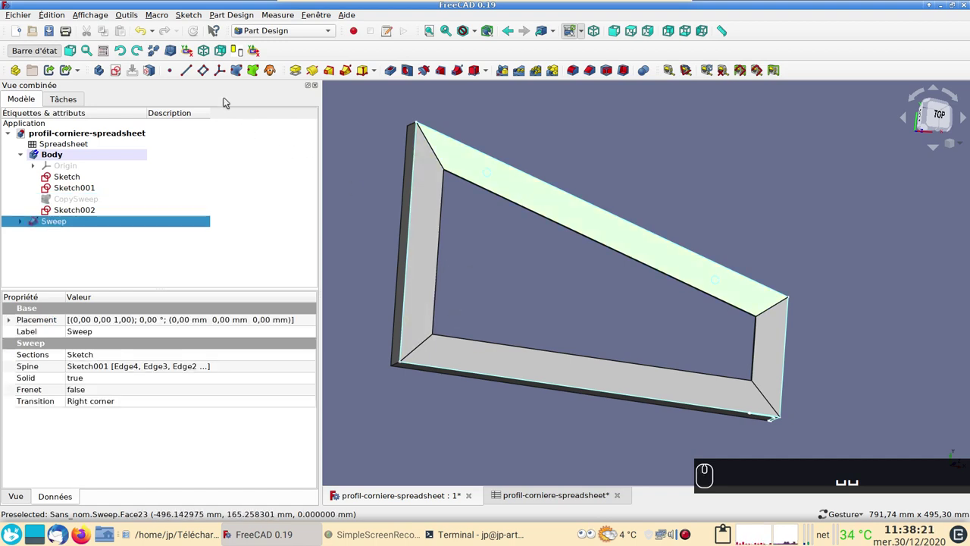
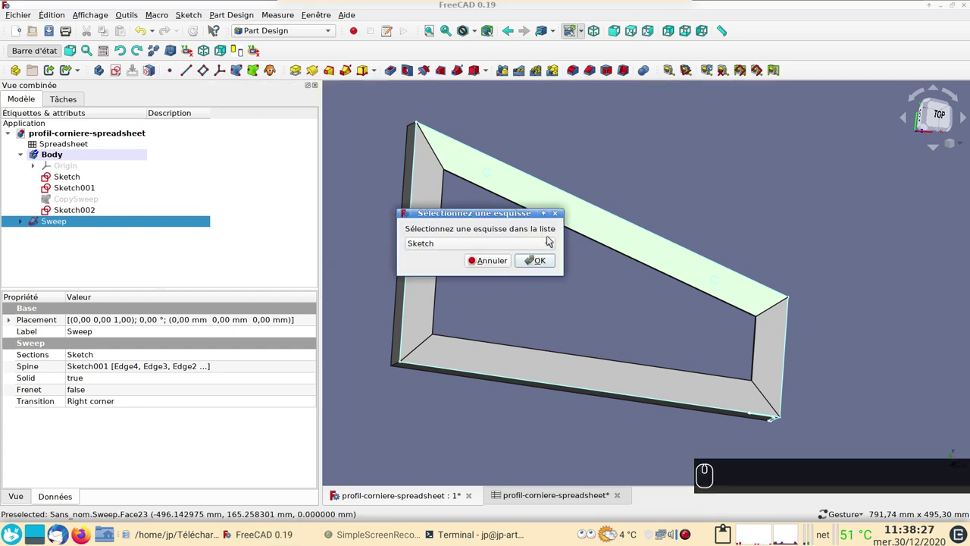
Map Sketch002 onto the selected sloped top face of the frame.
left_click(546, 239)
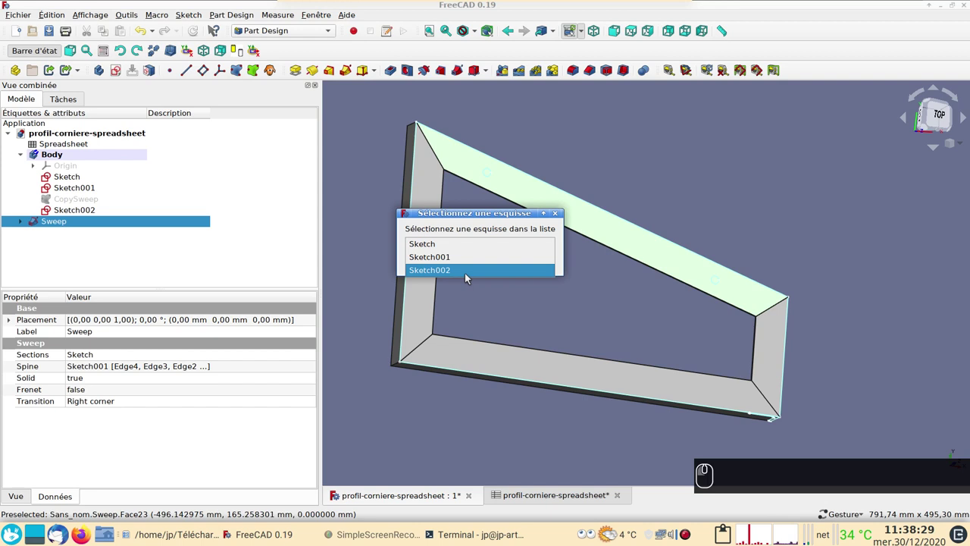
left_click_drag(469, 276, 283, 270)
left_click(144, 250)
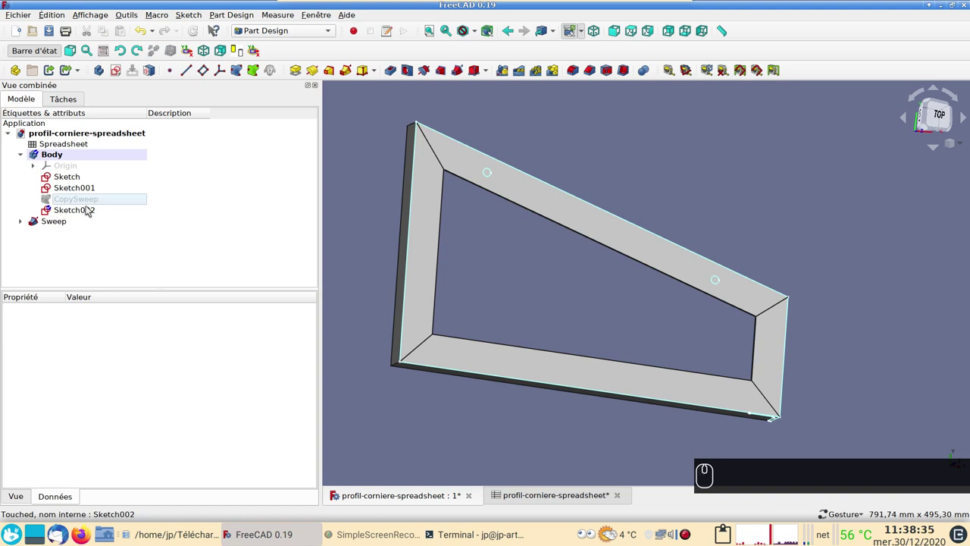
Pocket both bolt holes through the sloped member from Sketch002 and inspect the result.
left_click(91, 209)
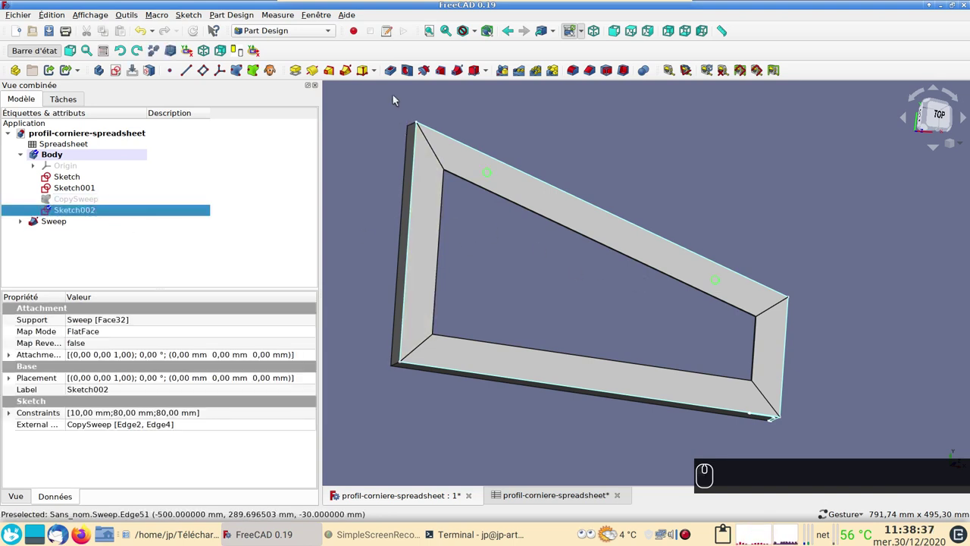
left_click(397, 69)
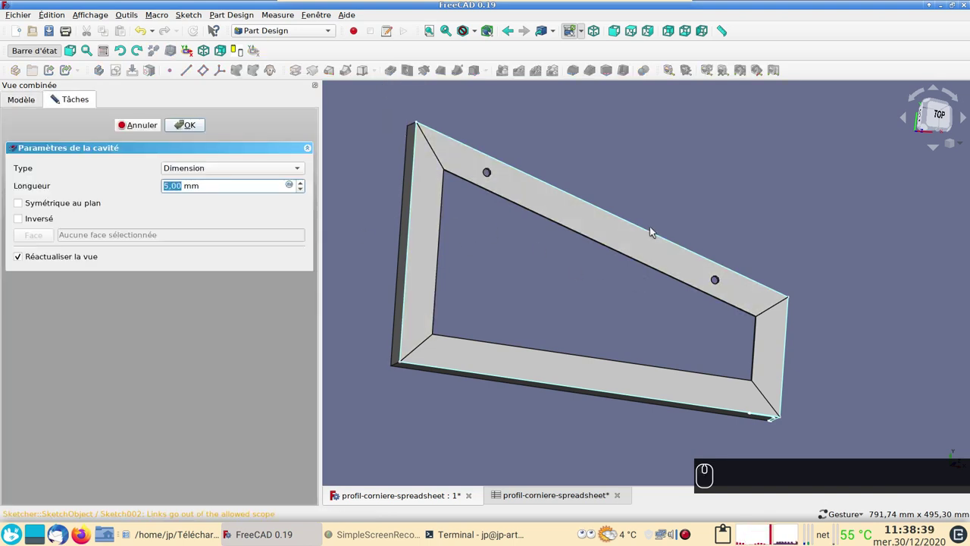
left_click(251, 166)
left_click(236, 180)
scroll("up", 3)
scroll("down", 3)
left_click_drag(197, 133, 455, 245)
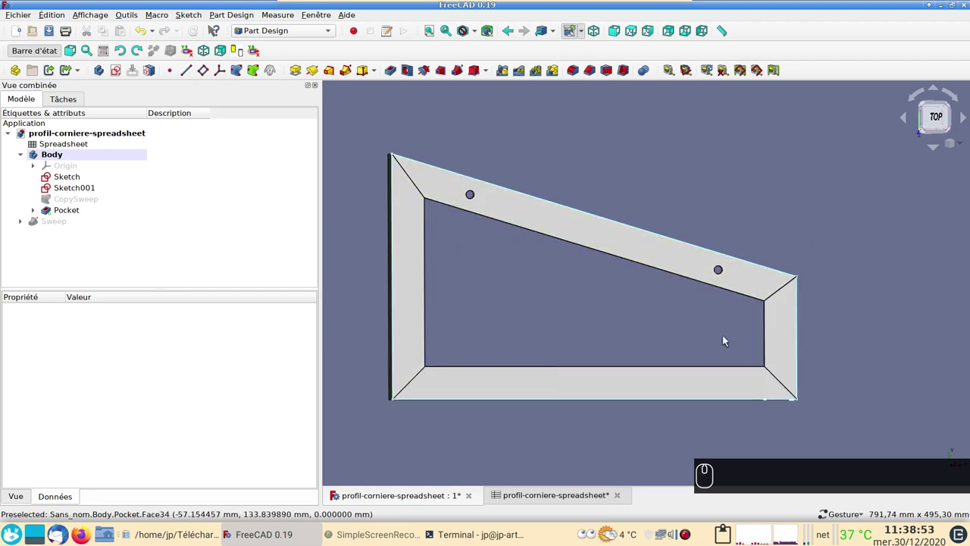
scroll("down", 3)
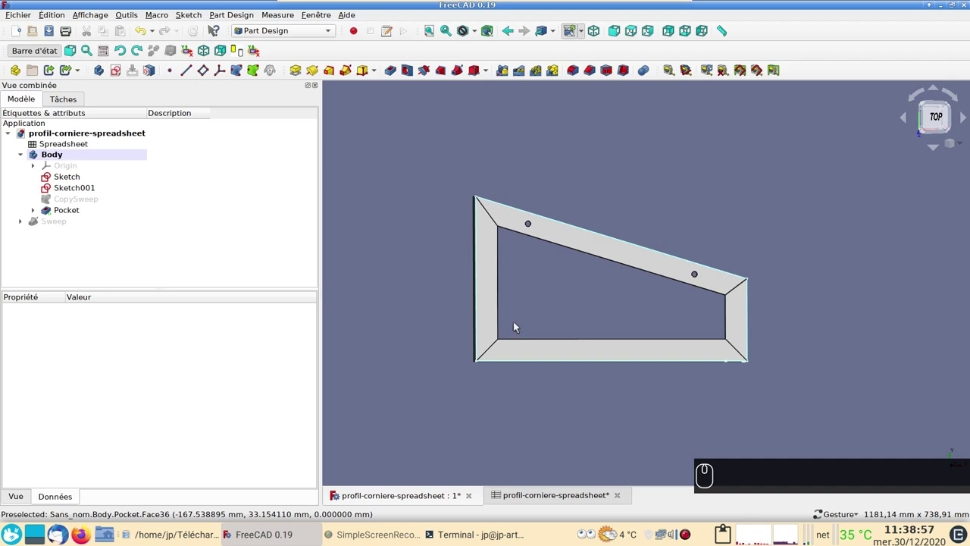